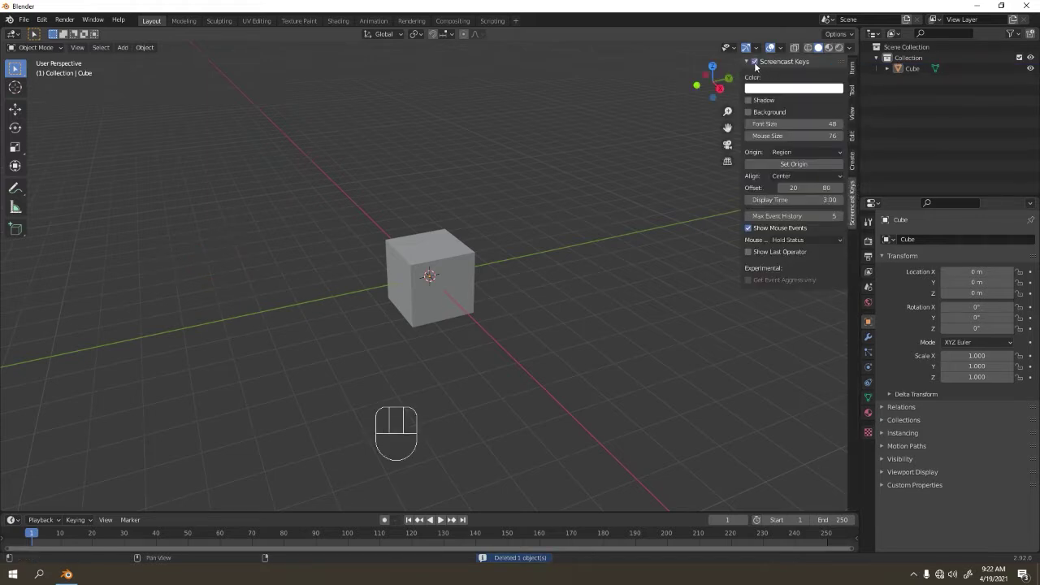
Hide the Screencast Keys sidebar, add a Subdivision modifier to the cube and apply it from the Modifier tab.
key(n)
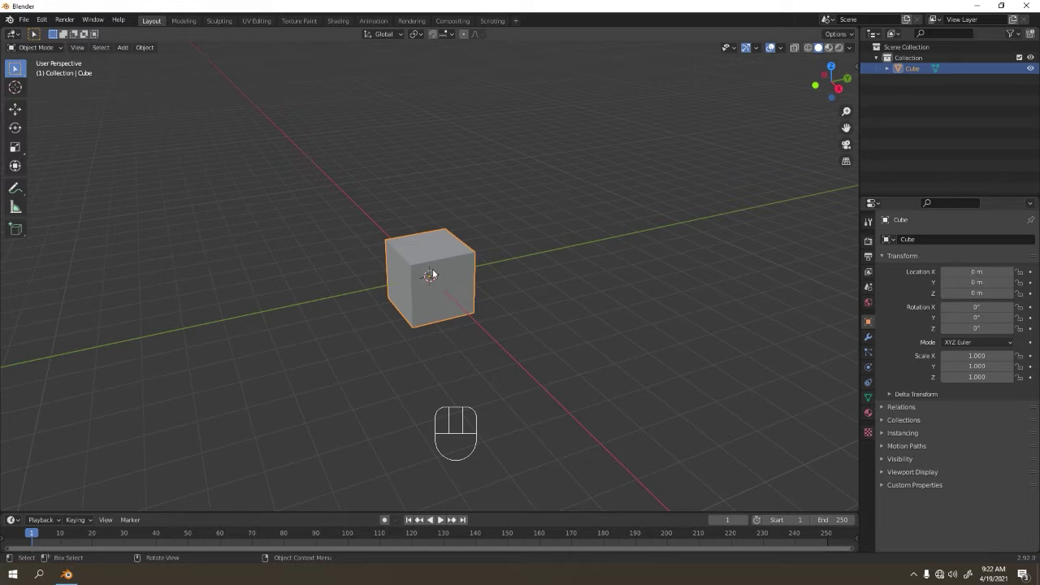
key(ctrl+1)
drag(407, 319, 415, 299)
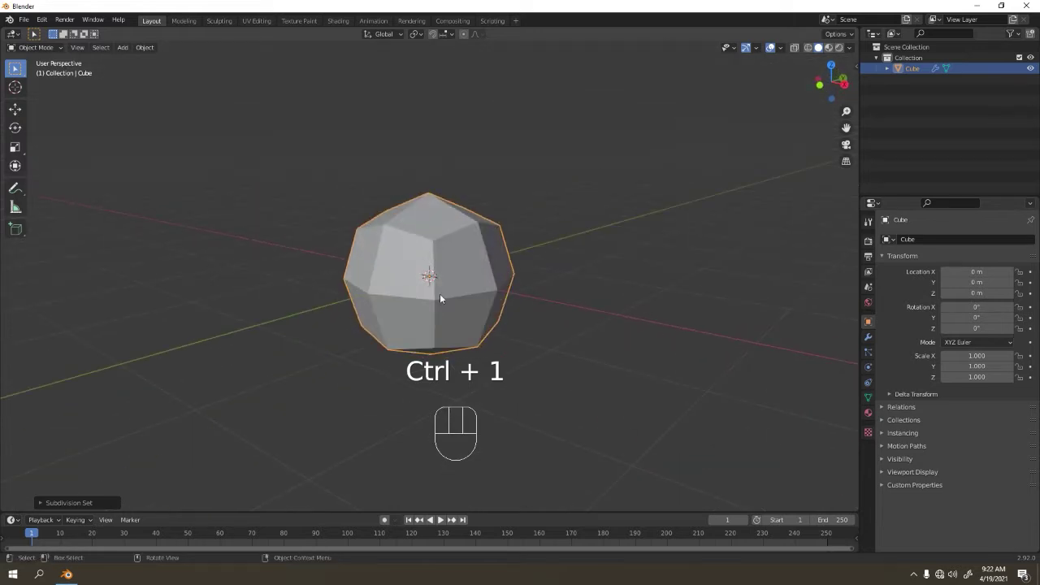
click(874, 339)
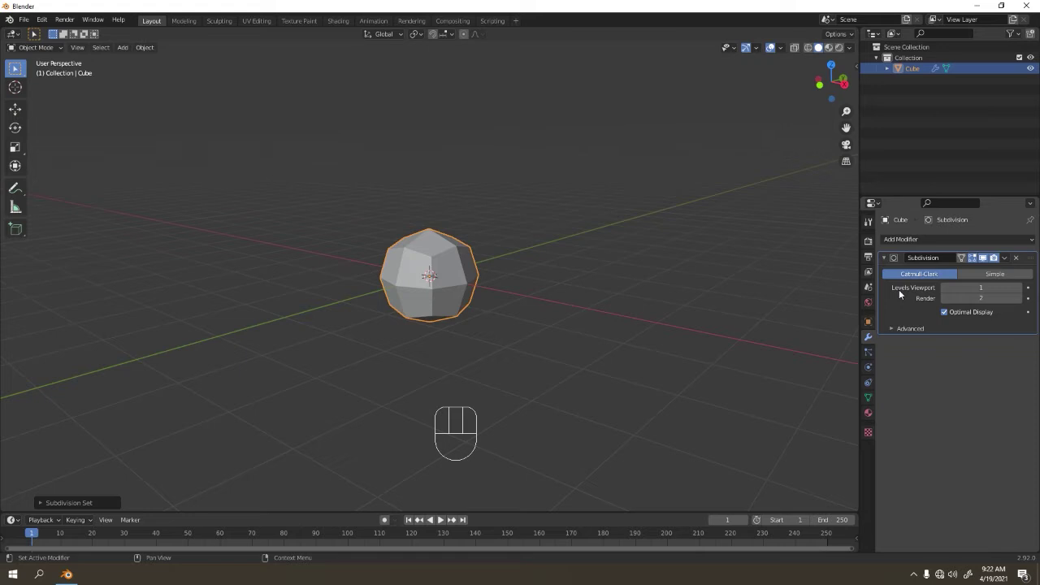
drag(920, 311, 980, 281)
drag(1011, 256, 975, 274)
middle_click(420, 261)
In Edit Mode, inset each cube face individually and extrude the inner faces outward along their normals.
key(Tab)
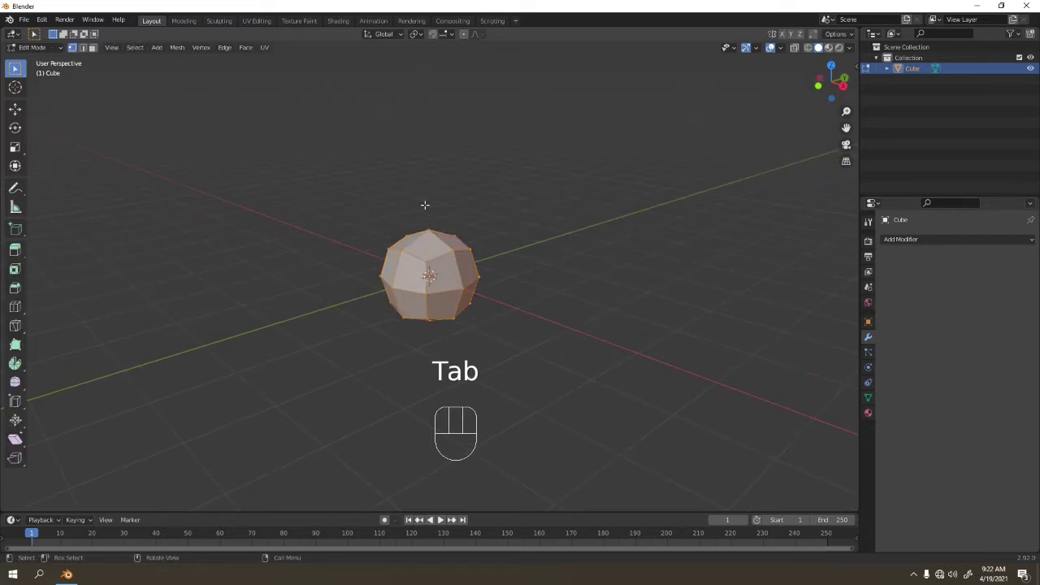
key(i)
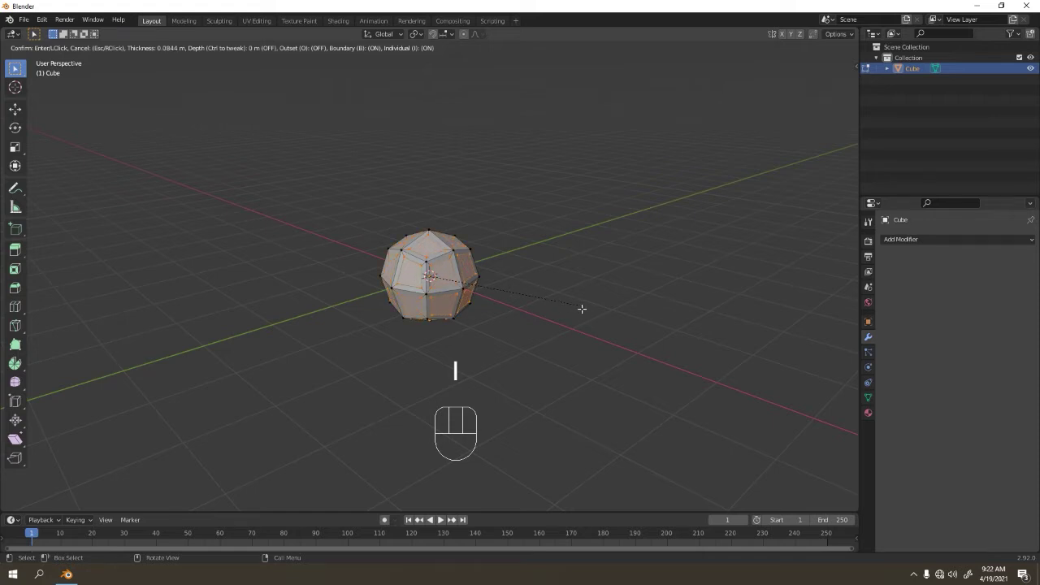
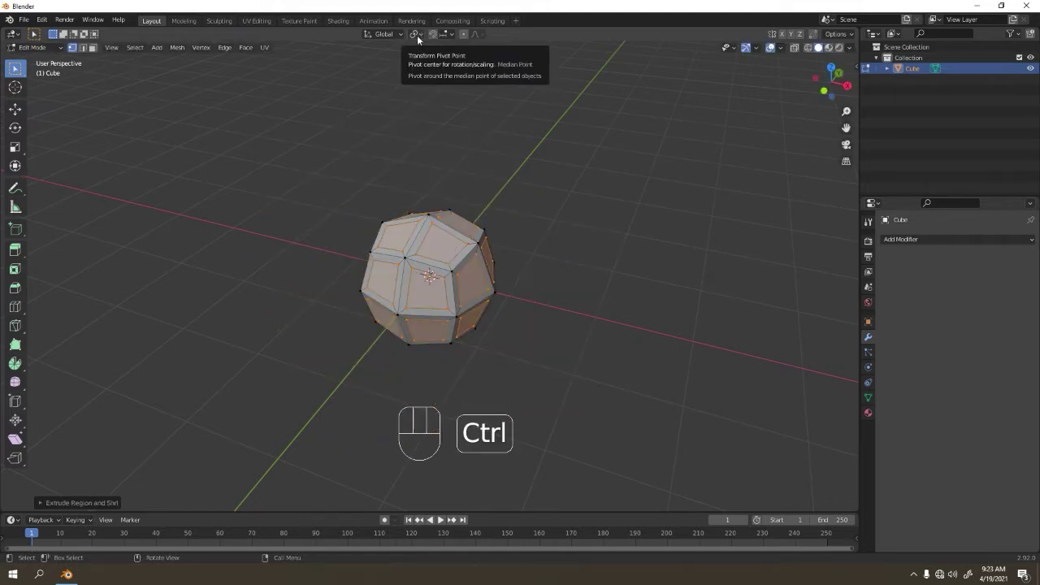
key(ctrl+z)
drag(419, 34, 462, 74)
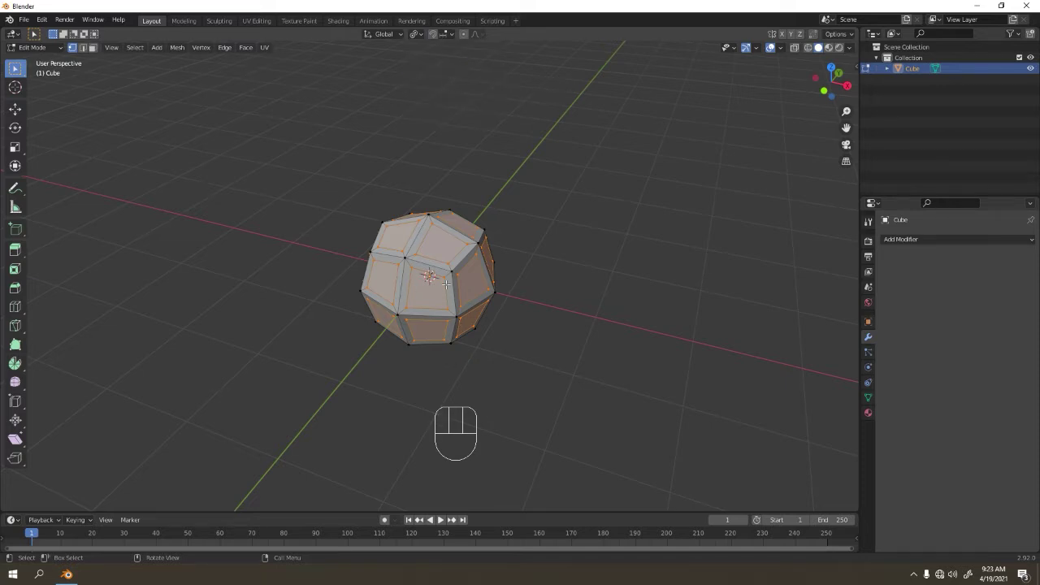
drag(442, 282, 217, 57)
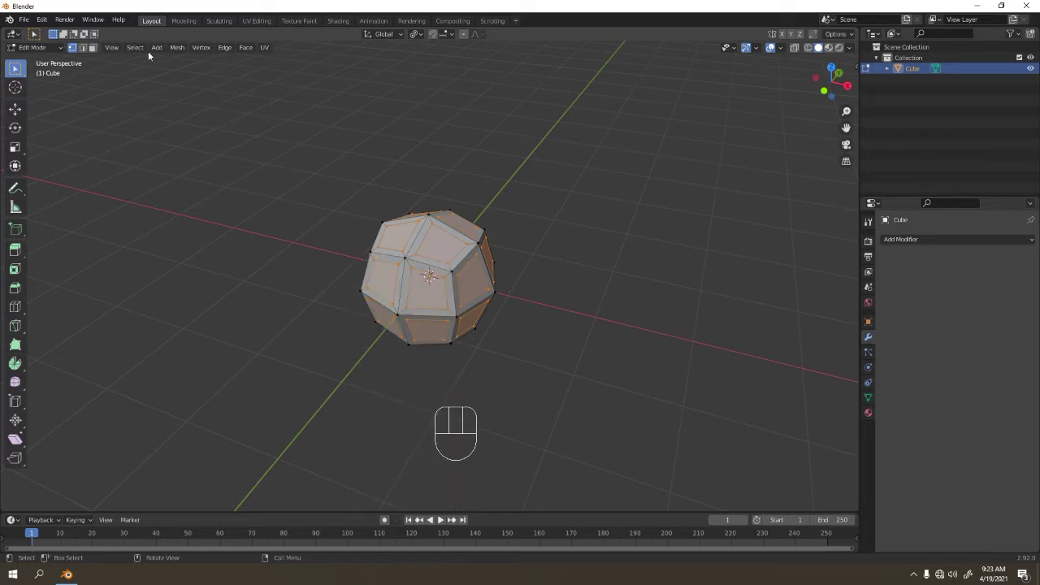
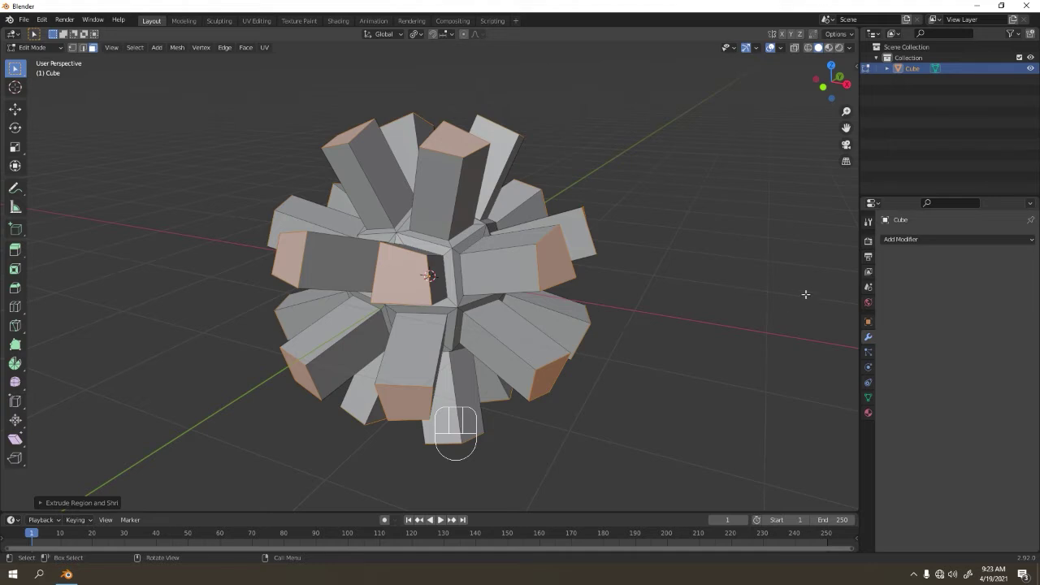
Scale the extruded tip faces down to points about individual origins, forming pointed spikes.
key(s)
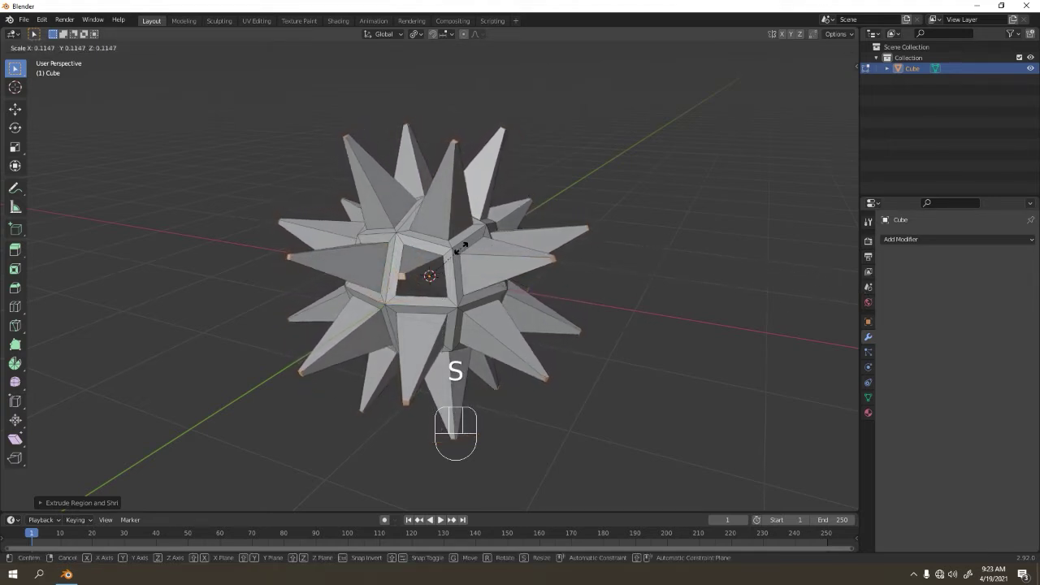
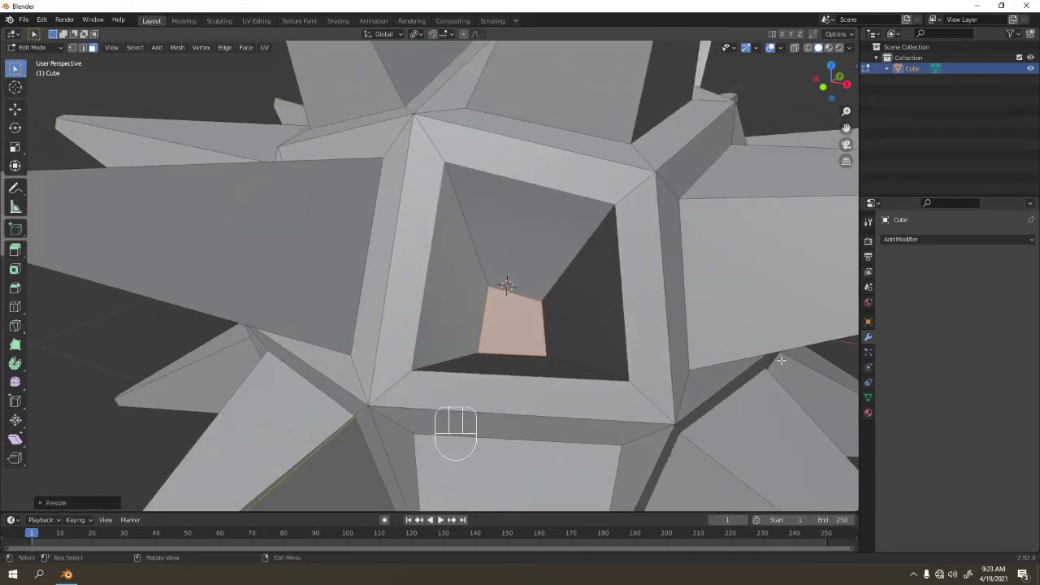
key(s)
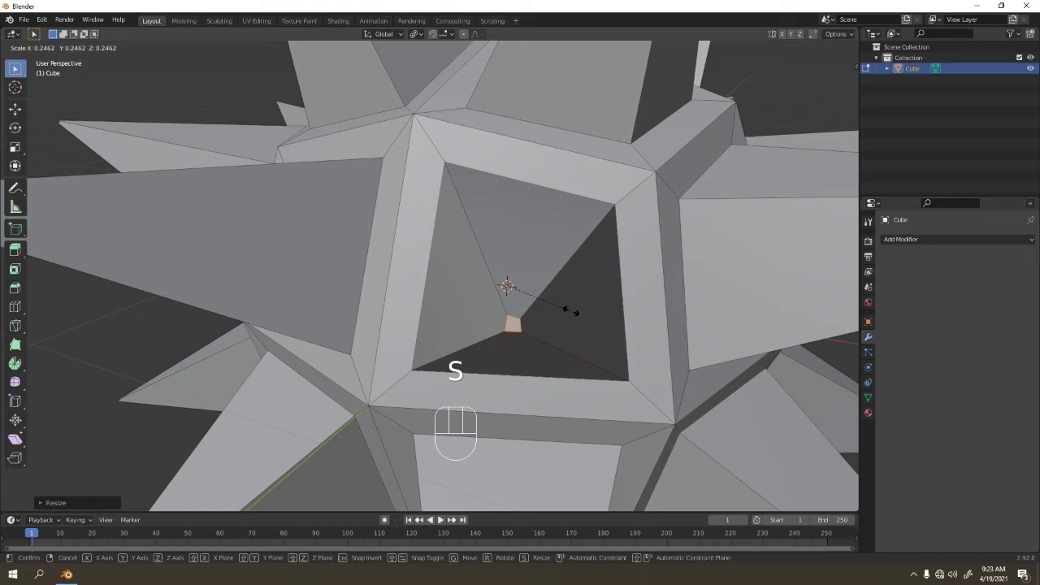
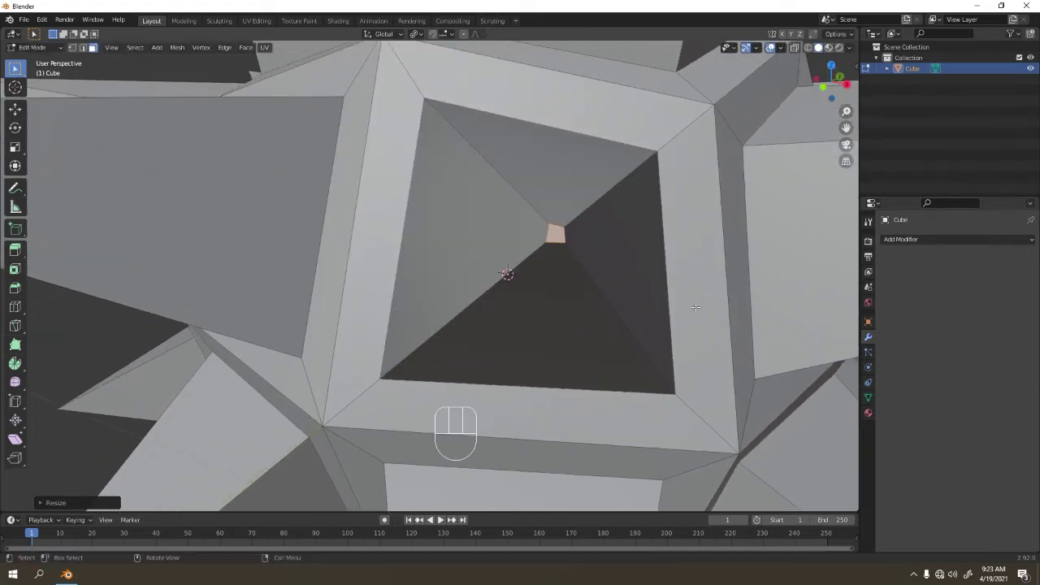
key(s)
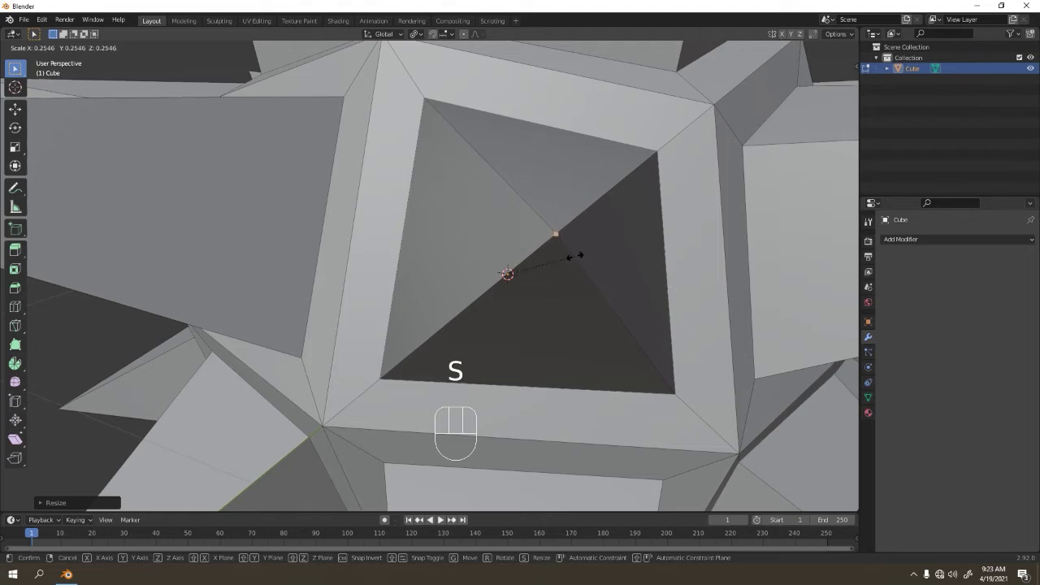
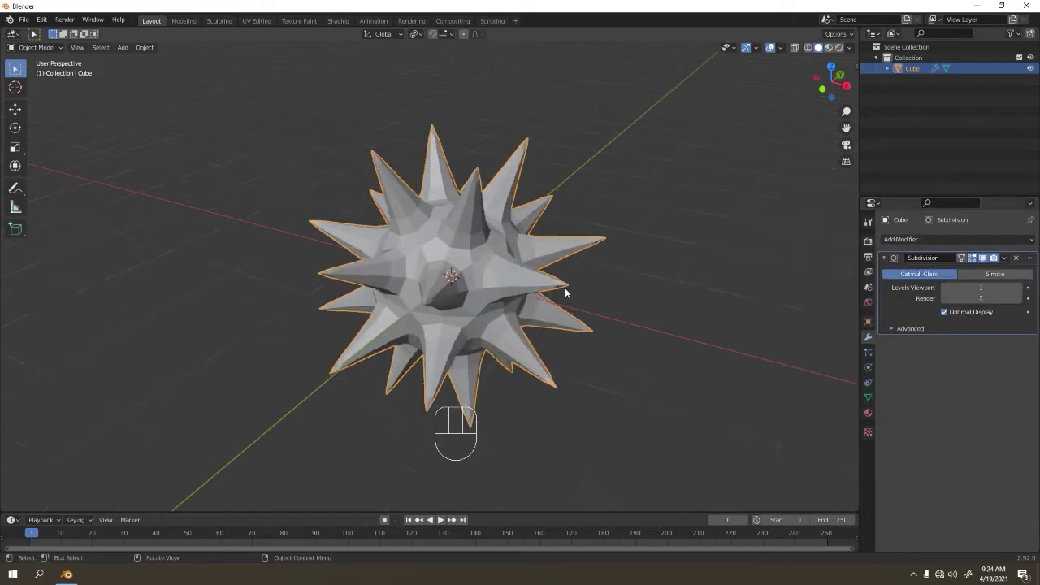
Add a Subdivision Surface modifier at viewport level 3, inspect the rounded spiky ball and deselect it.
drag(540, 275, 516, 262)
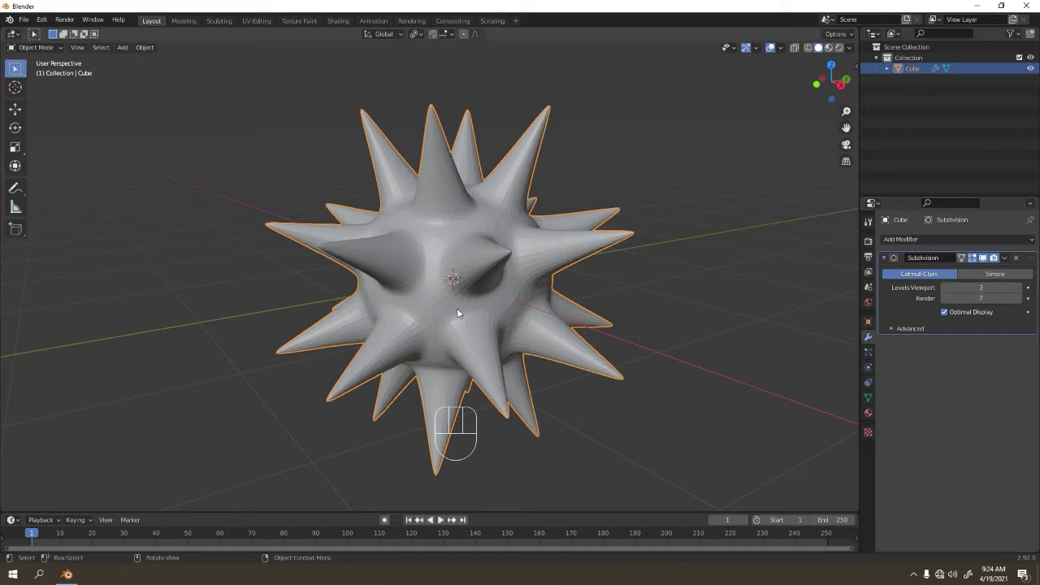
drag(461, 286, 480, 268)
drag(578, 274, 574, 260)
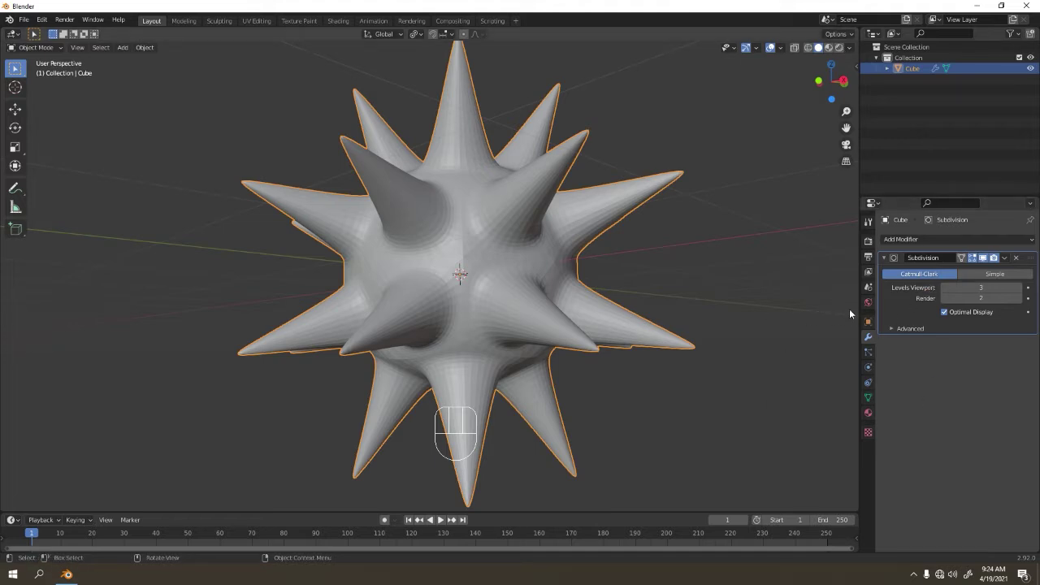
middle_click(658, 318)
click(700, 239)
key(Tab)
key(Tab)
click(650, 225)
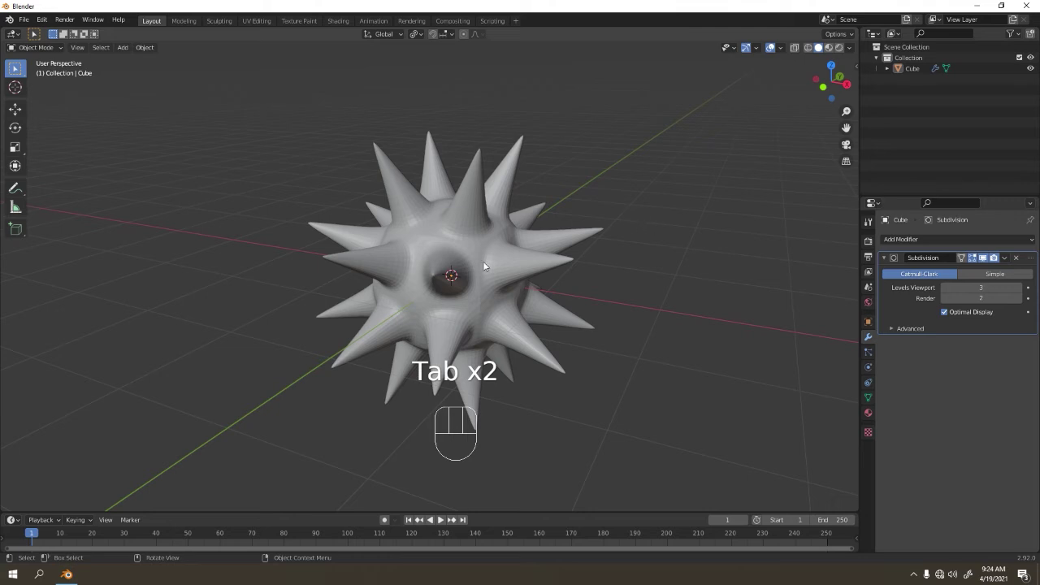
From front view, add a torus above the spiky ball and rotate it upright around X.
click(488, 263)
drag(569, 223, 478, 188)
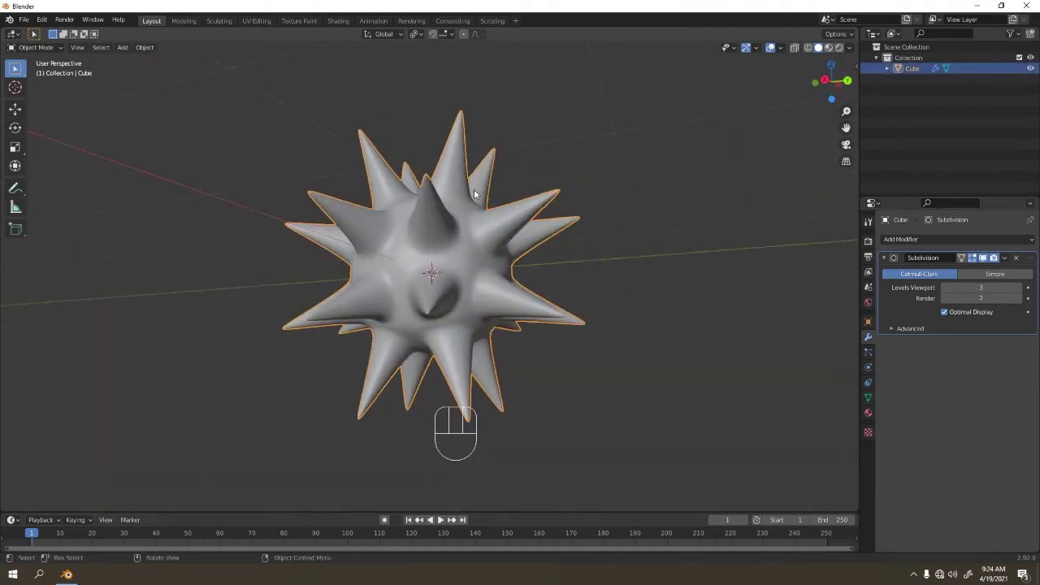
drag(478, 227, 509, 248)
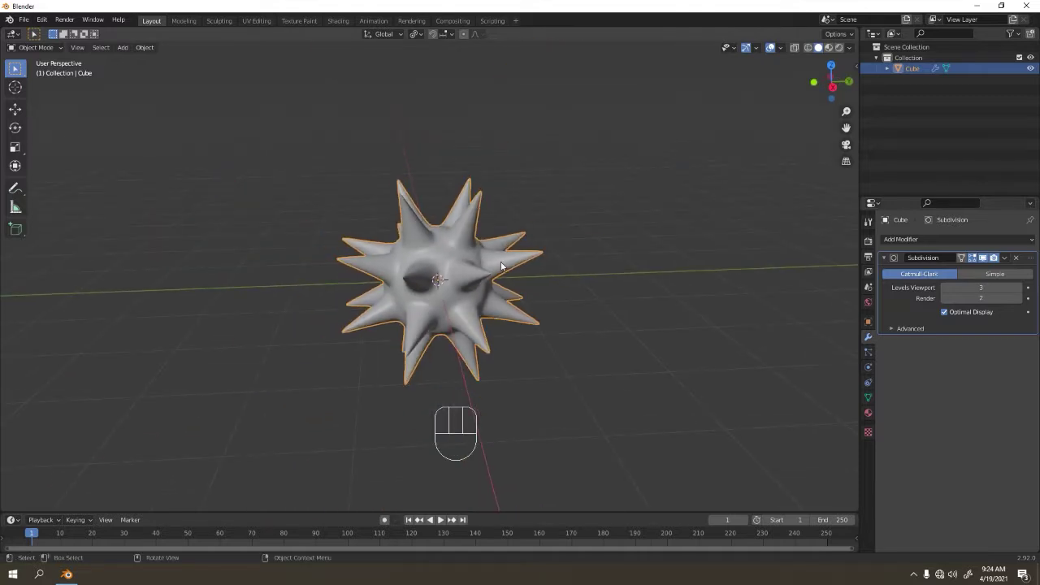
key(KP_1)
key(KP_2)
key(KP_1)
drag(590, 189, 705, 168)
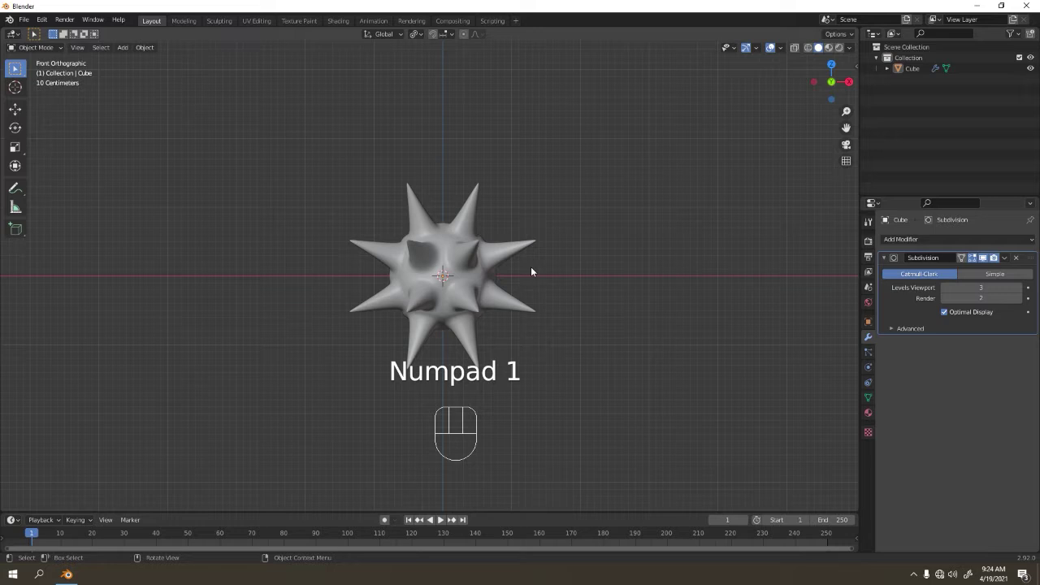
key(shift+a)
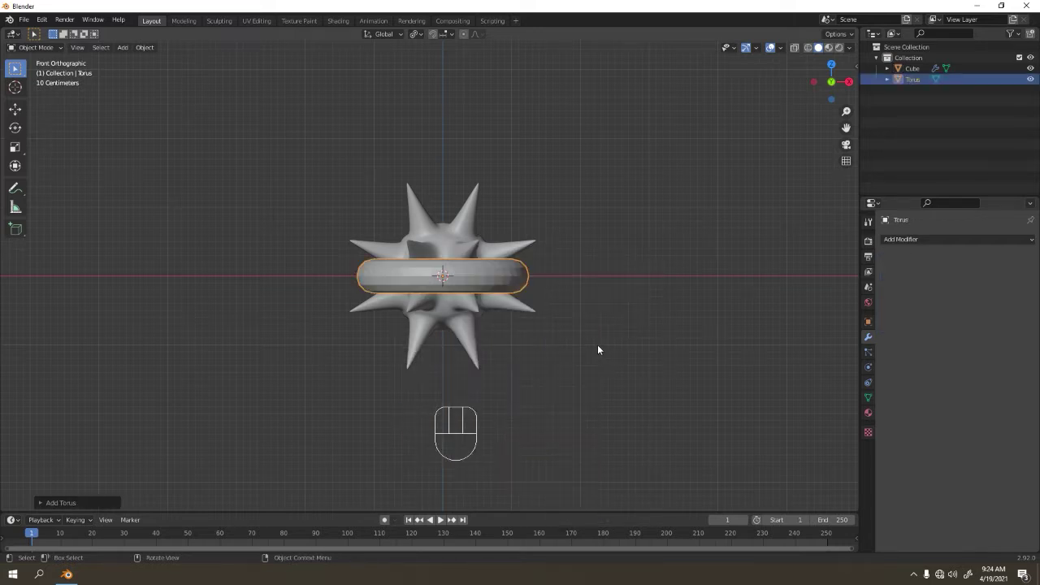
key(r)
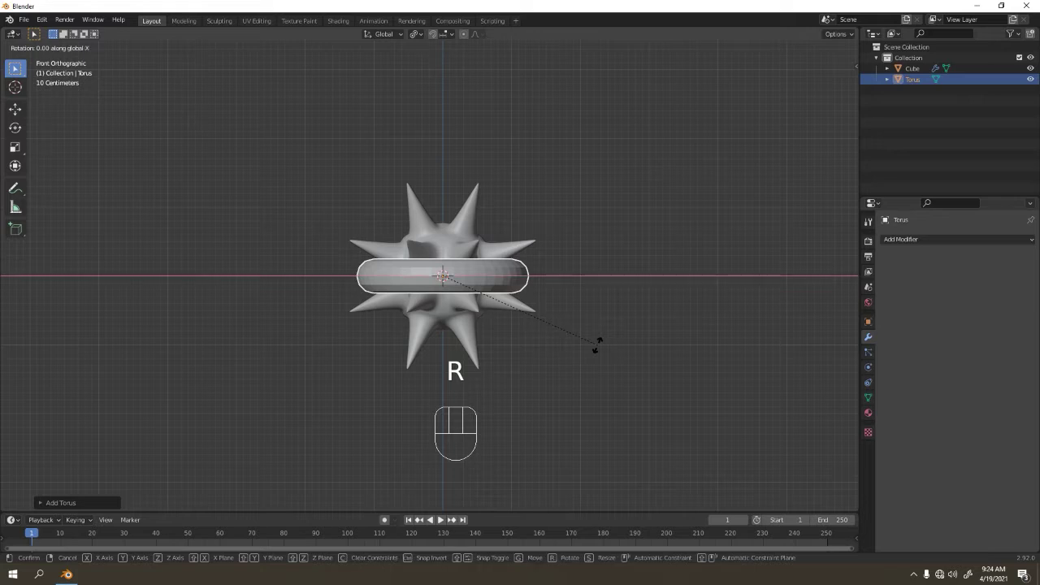
key(r)
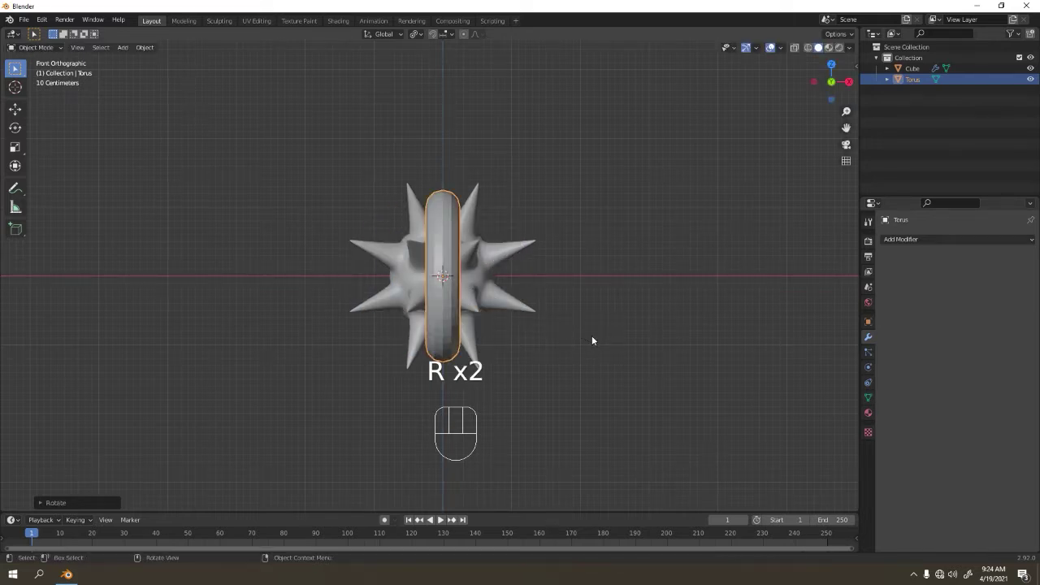
key(ctrl+z)
Shrink, raise and narrow the torus, then delete it and add a fresh torus at the ball.
key(s)
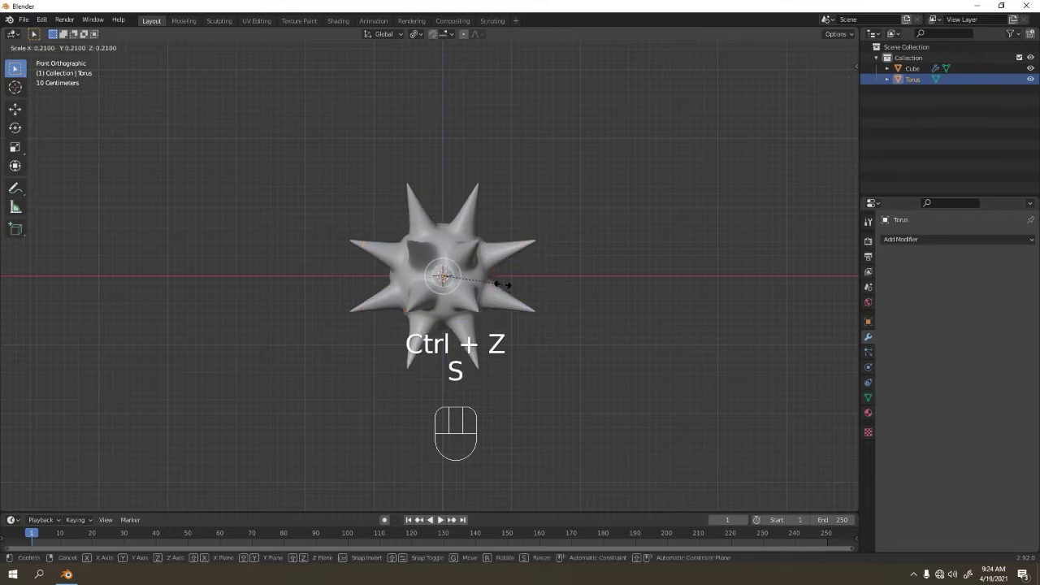
key(s)
key(g)
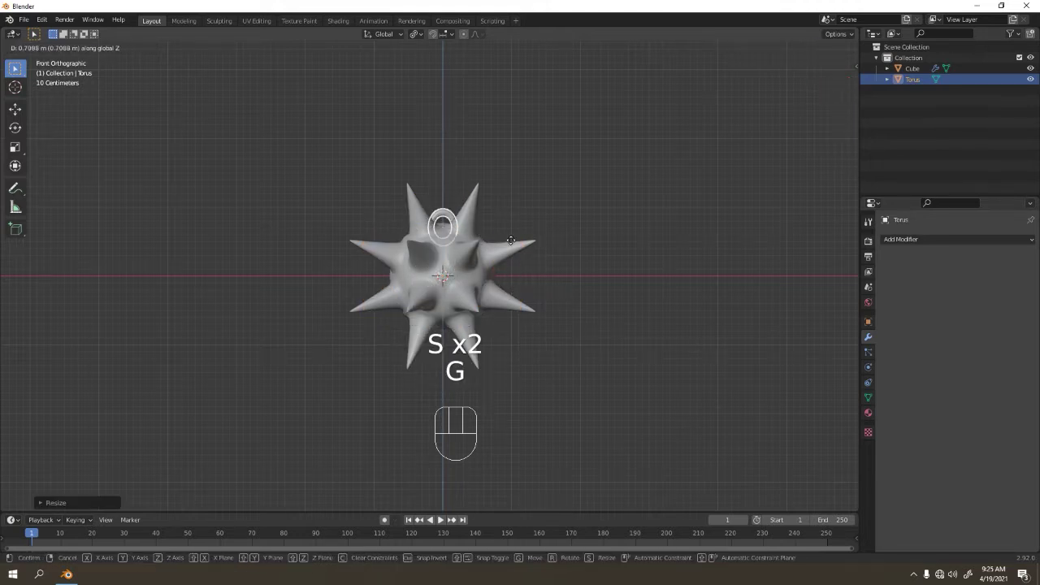
middle_click(478, 249)
middle_click(561, 274)
key(s)
key(g)
drag(485, 352, 581, 377)
key(s)
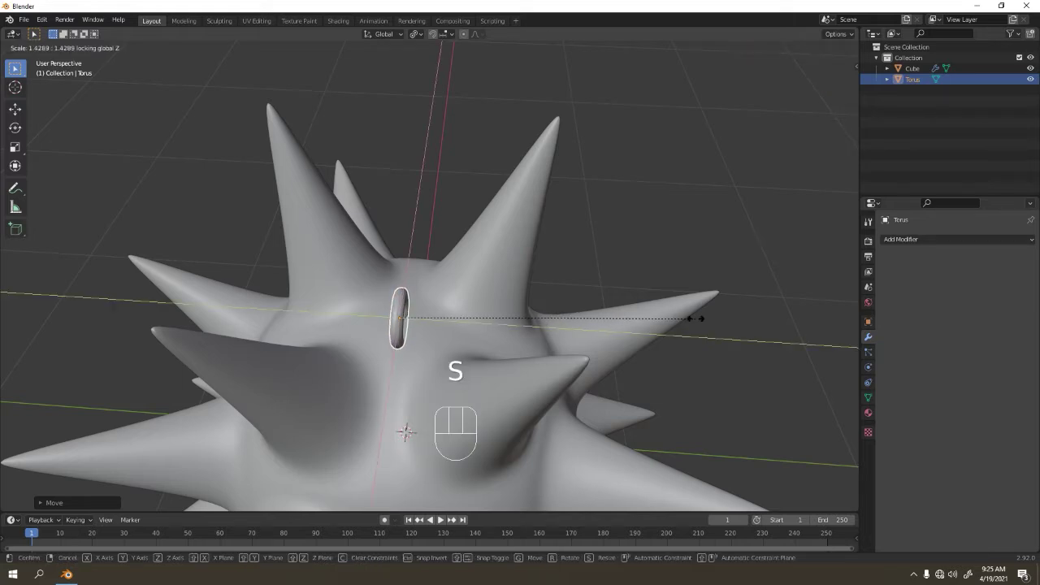
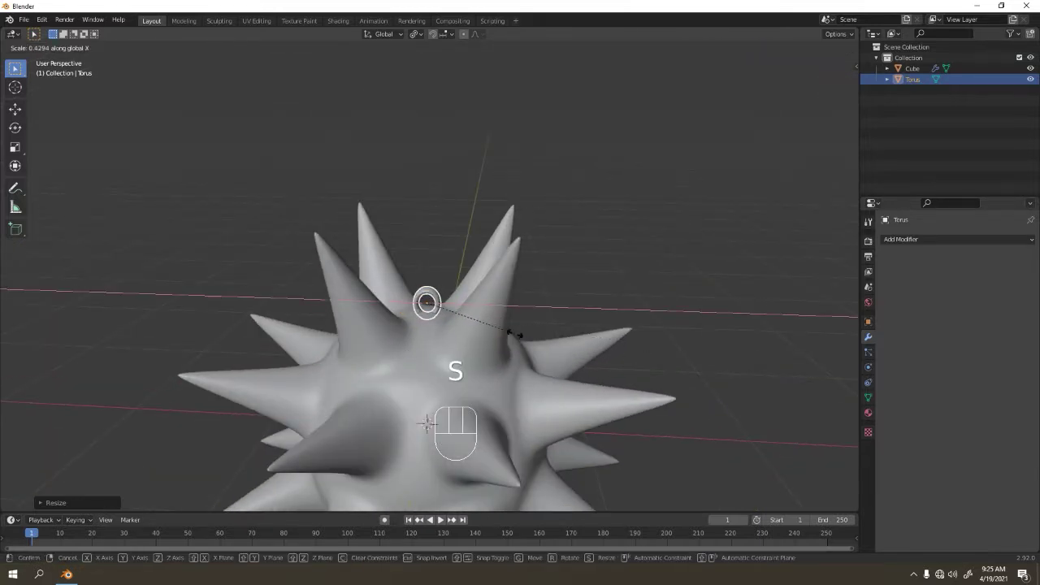
drag(366, 355, 401, 367)
key(Delete)
key(shift+a)
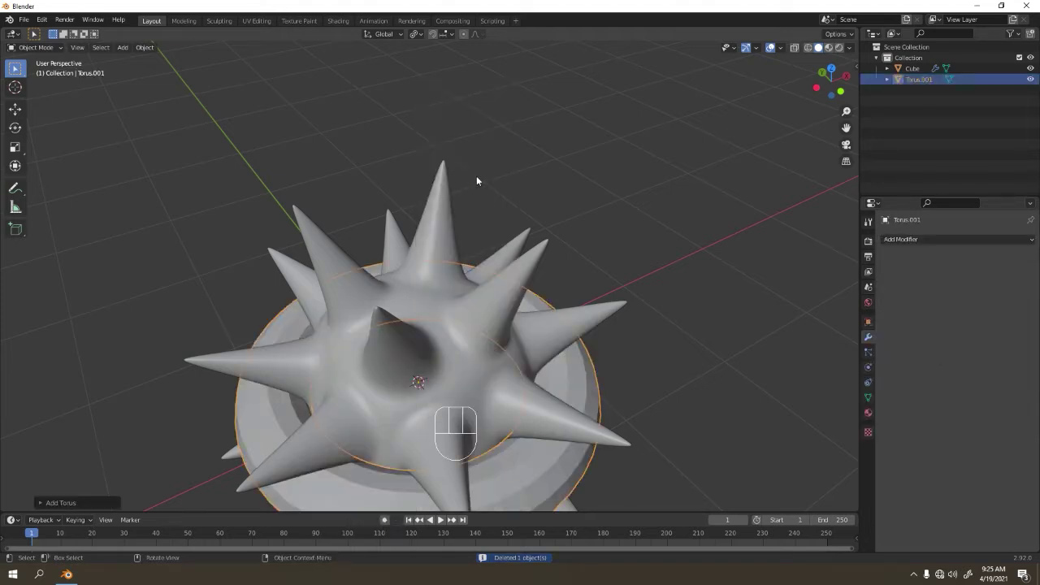
Rotate the new torus 90° about X and raise it along Z to the top of the ball.
key(r)
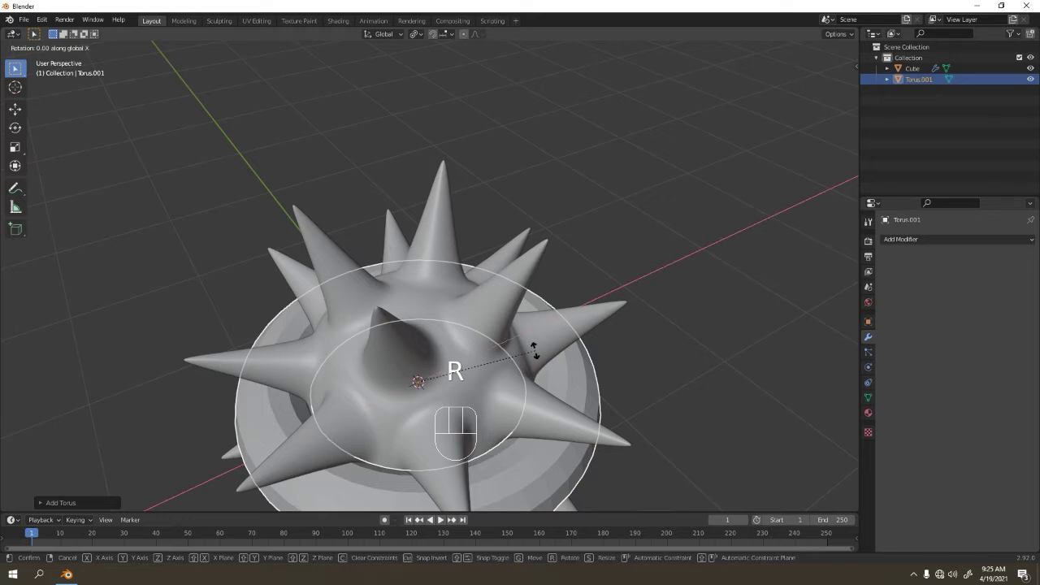
key(g)
key(s)
key(g)
drag(351, 373, 247, 339)
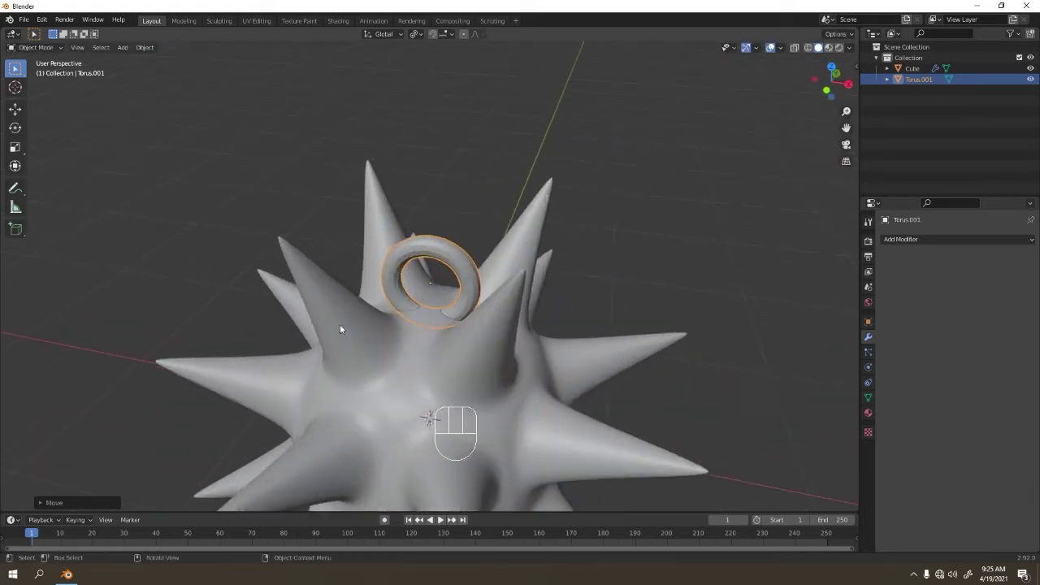
middle_click(415, 296)
middle_click(632, 286)
Narrow the ring along X, lower it onto the ball's top as a chain link, then duplicate it.
key(s)
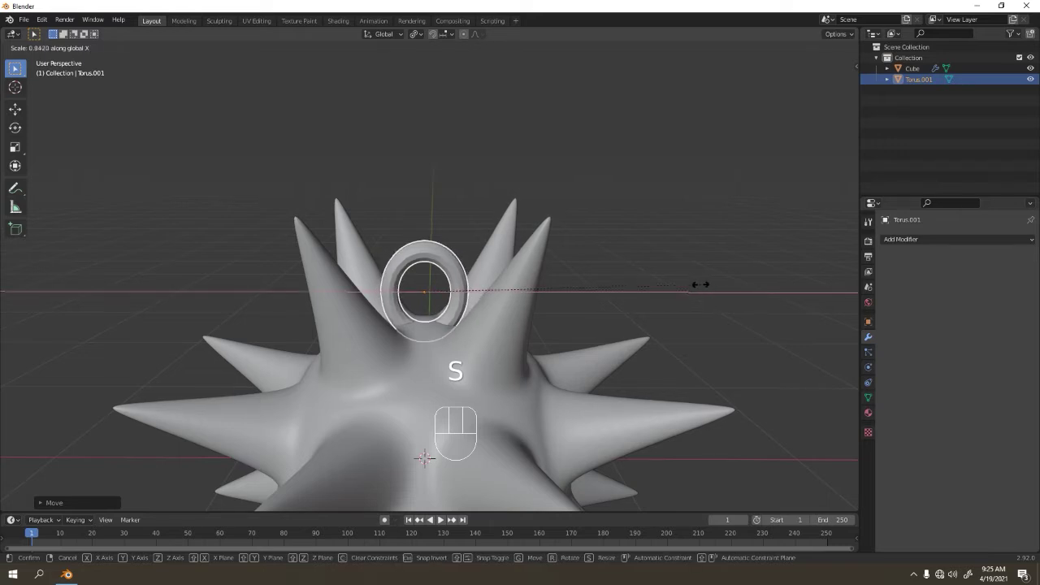
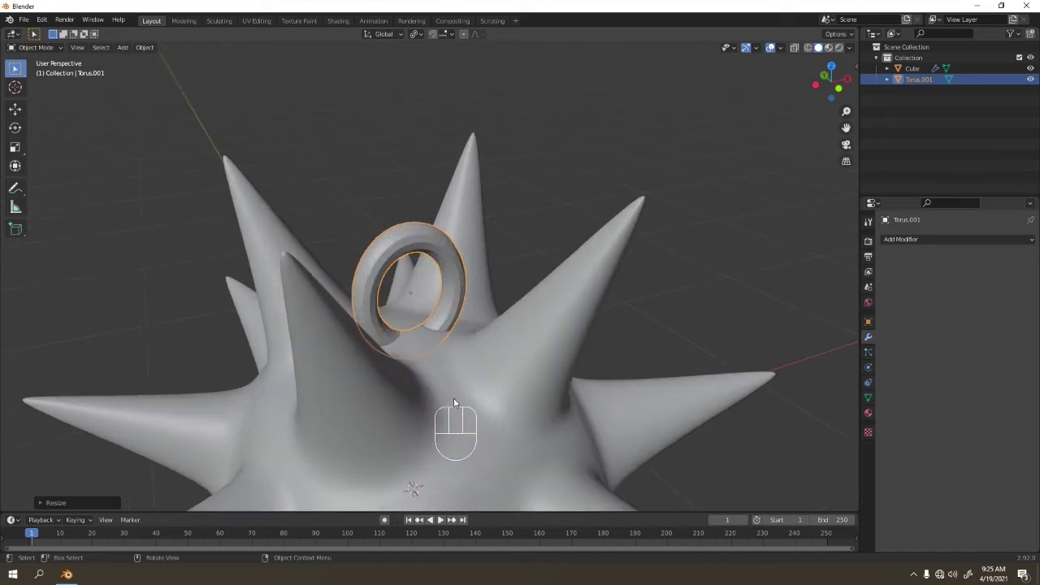
key(g)
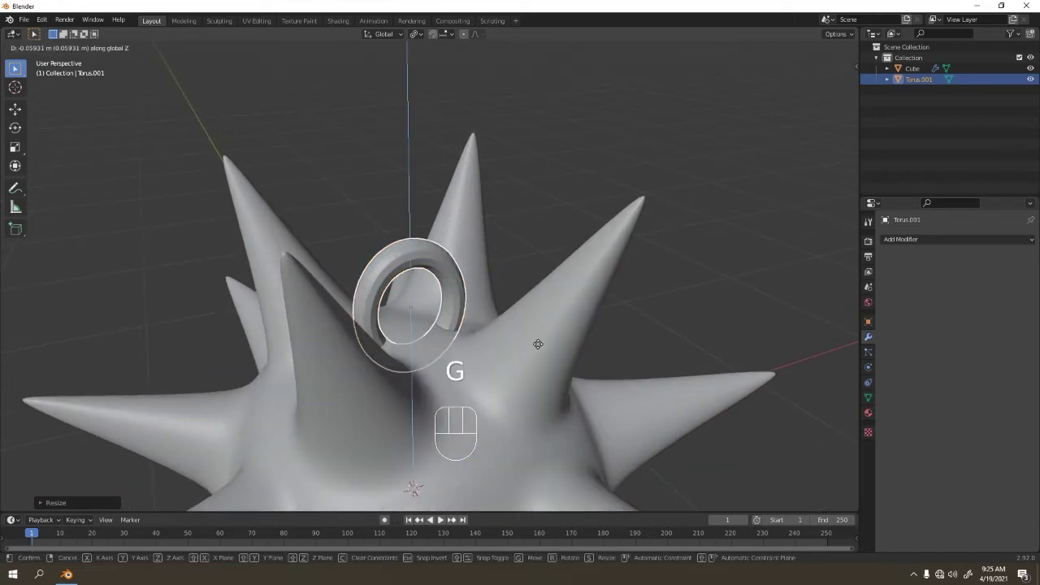
drag(560, 259, 538, 263)
click(405, 279)
drag(387, 269, 367, 263)
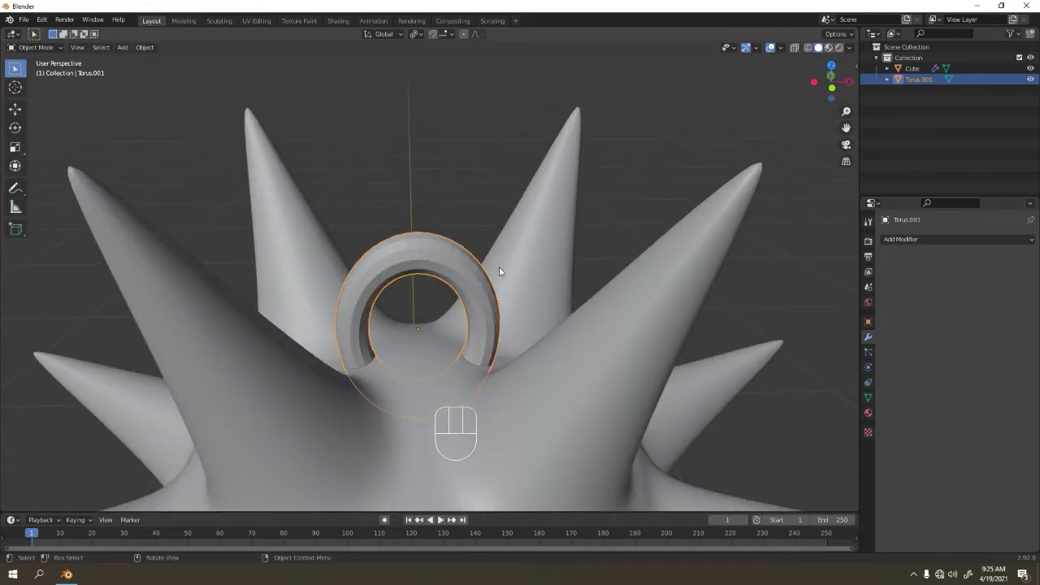
key(shift+d)
In top view, rotate the copied link about Z and nudge it, checking from several angles.
key(KP_7)
key(r)
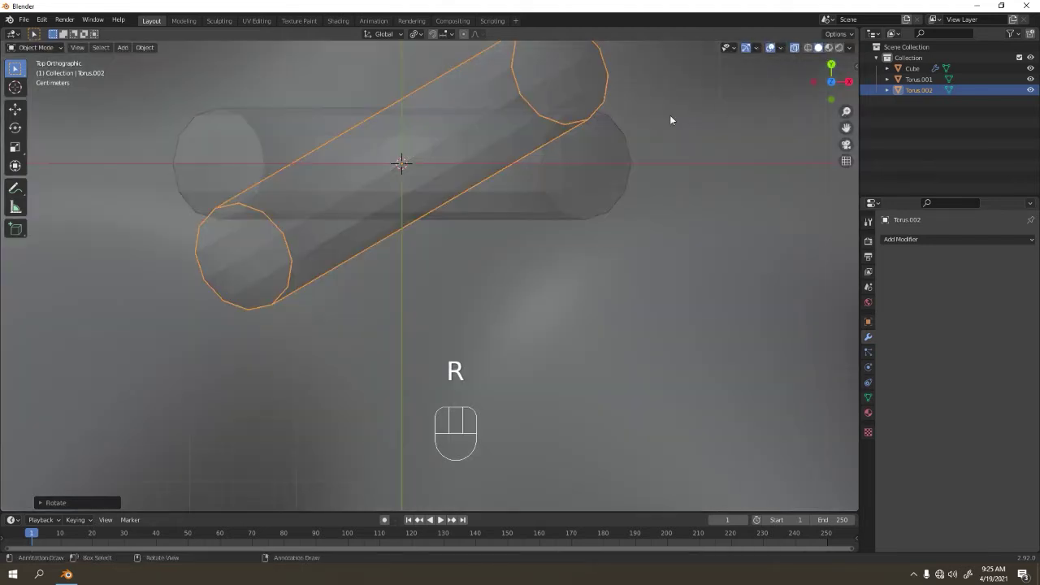
drag(652, 156, 646, 208)
middle_click(630, 227)
key(r)
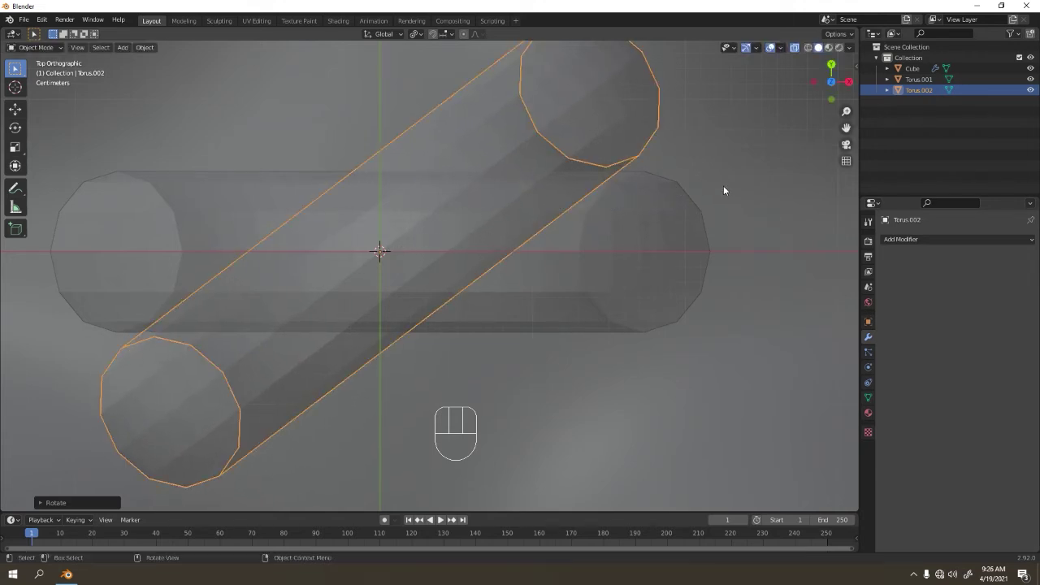
drag(586, 225, 593, 148)
key(g)
key(KP_7)
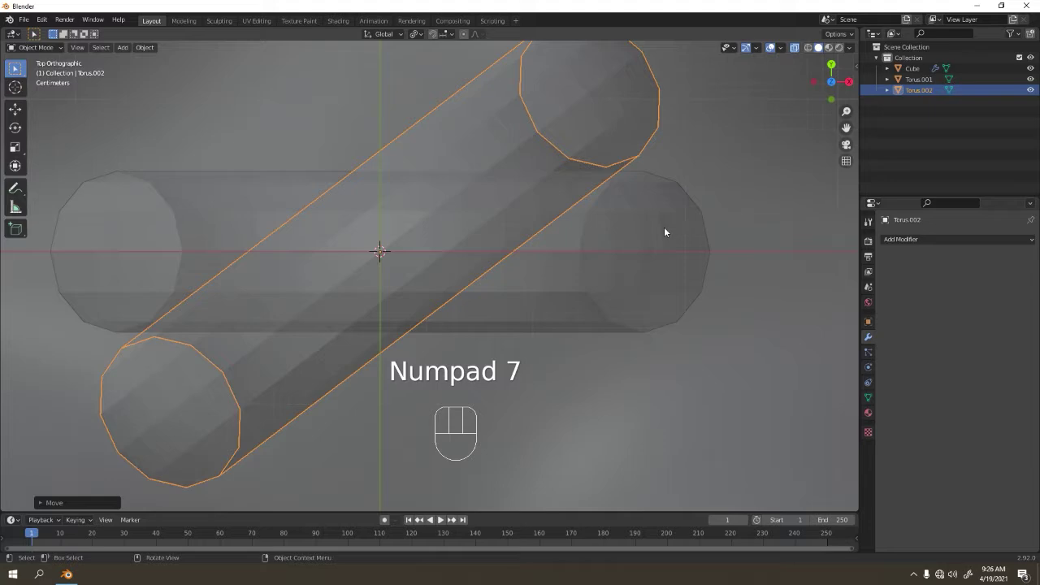
drag(642, 205, 602, 173)
drag(490, 235, 287, 284)
Turn the copied link sideways and move it so it interlocks with the first link.
key(r)
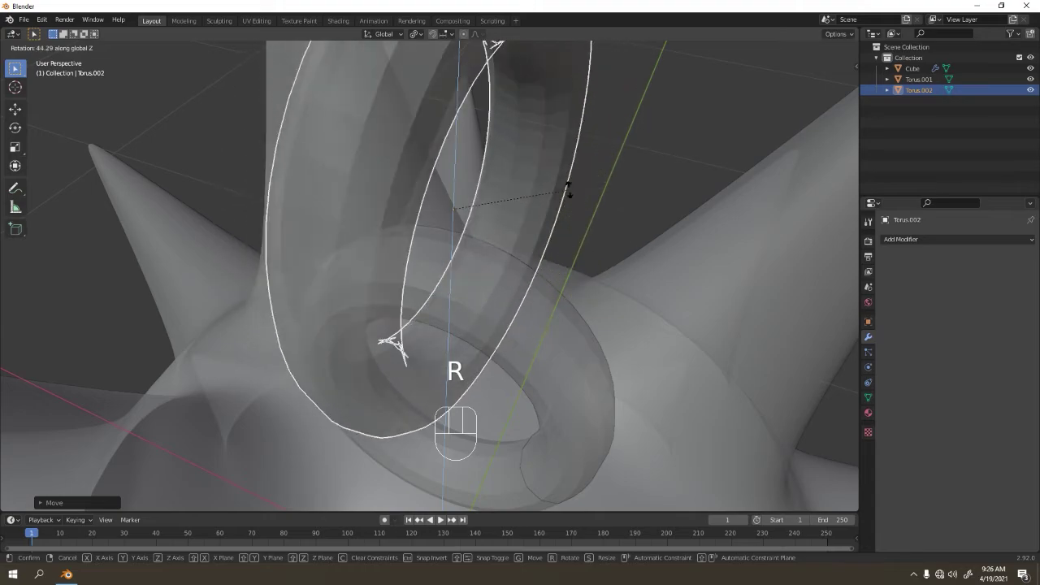
drag(522, 199, 322, 154)
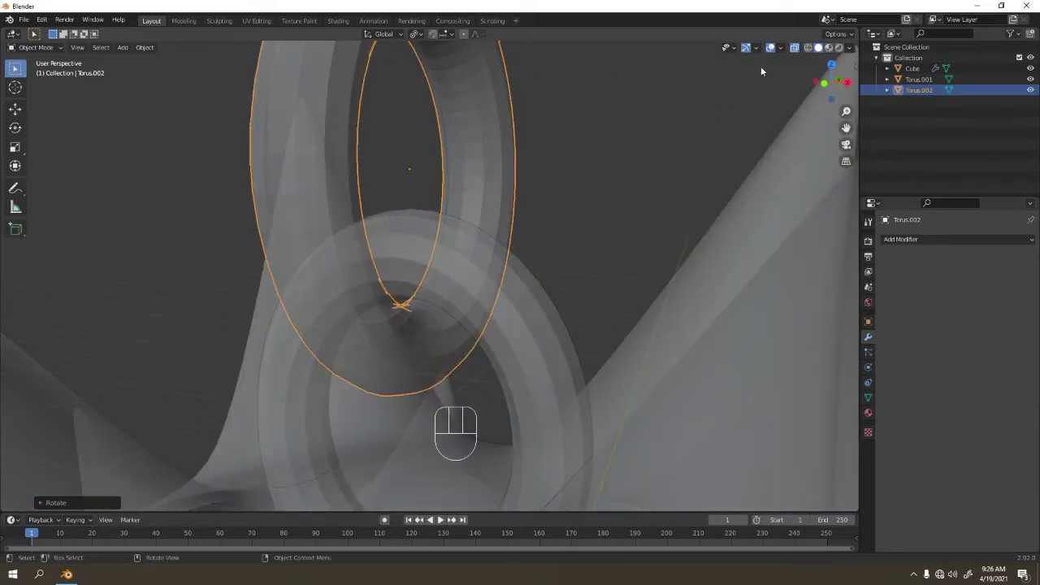
drag(798, 51, 539, 231)
key(g)
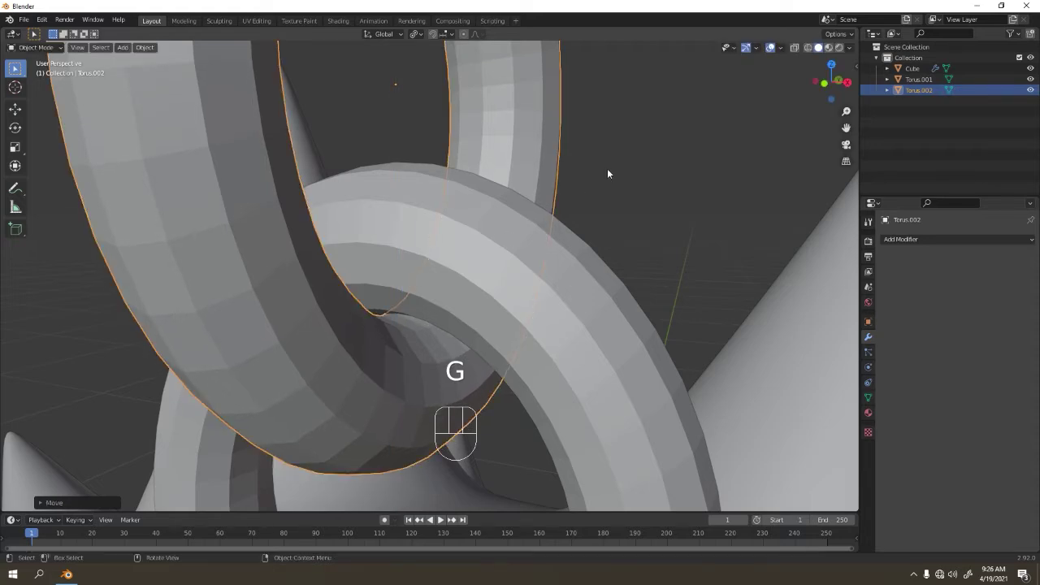
drag(606, 170, 628, 188)
Duplicate the top link, turn it about the vertical axis and check the chain from front view.
click(425, 258)
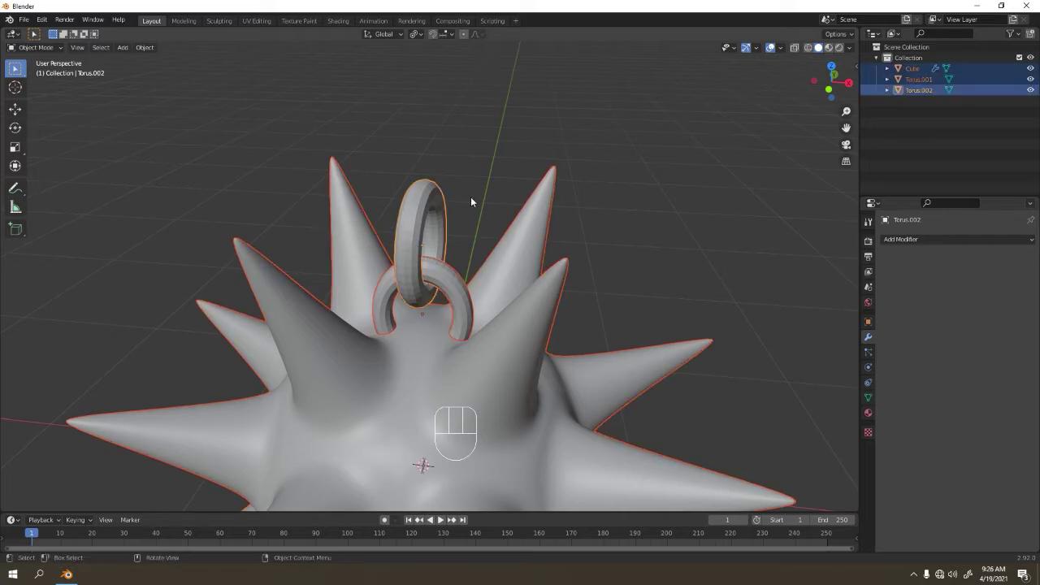
drag(461, 206, 426, 261)
click(422, 209)
drag(426, 217, 412, 212)
key(shift+d)
key(r)
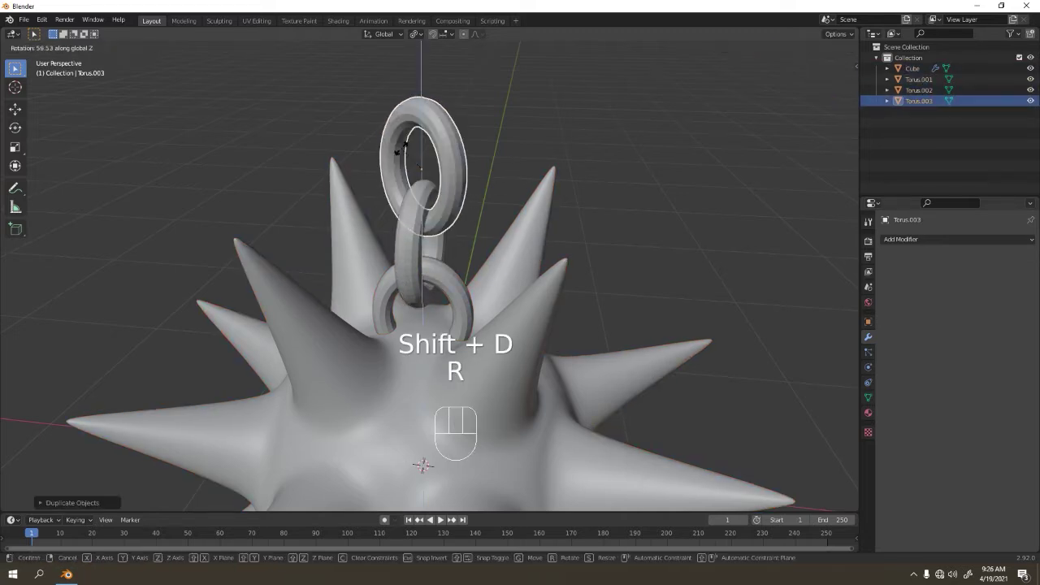
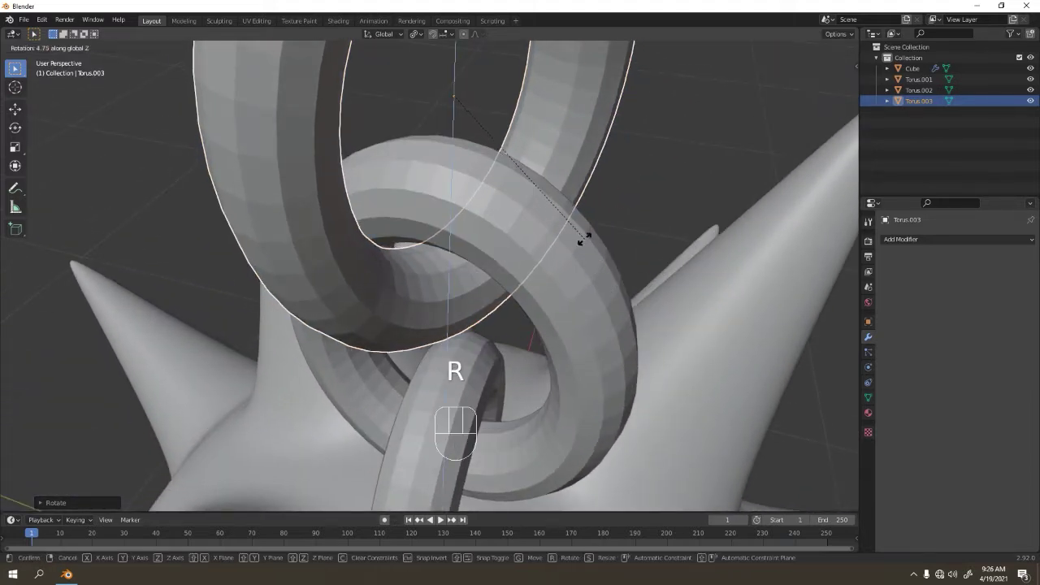
drag(569, 185, 113, 146)
drag(398, 156, 298, 132)
middle_click(361, 174)
key(KP_1)
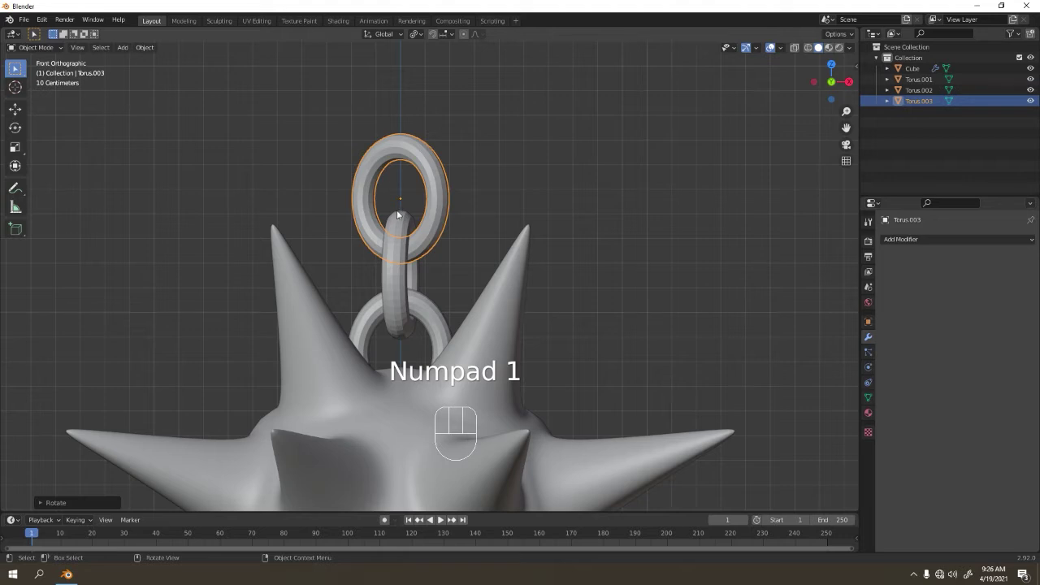
drag(341, 222, 427, 316)
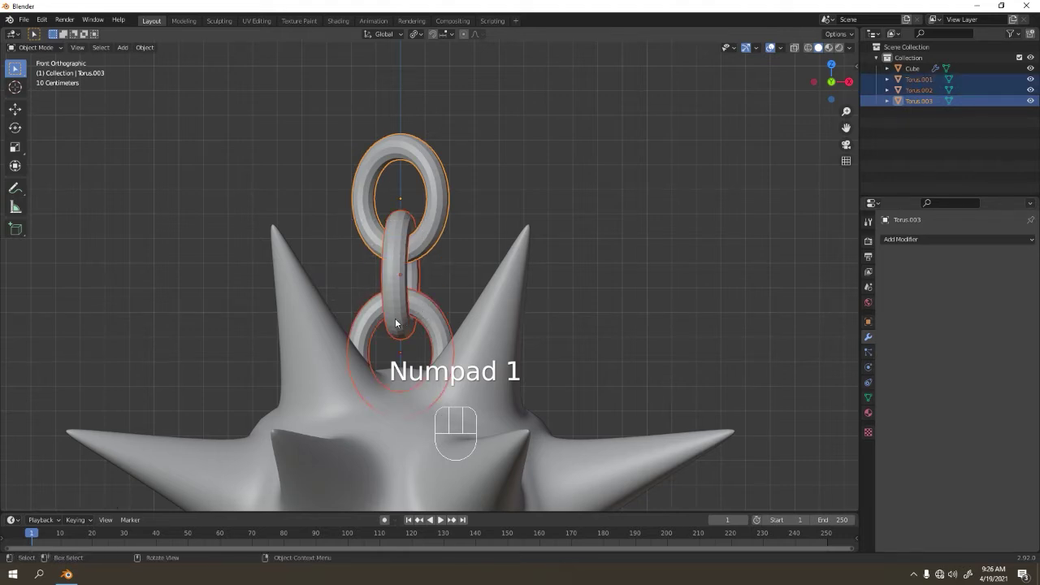
click(413, 281)
key(ctrl+j)
key(shift+d)
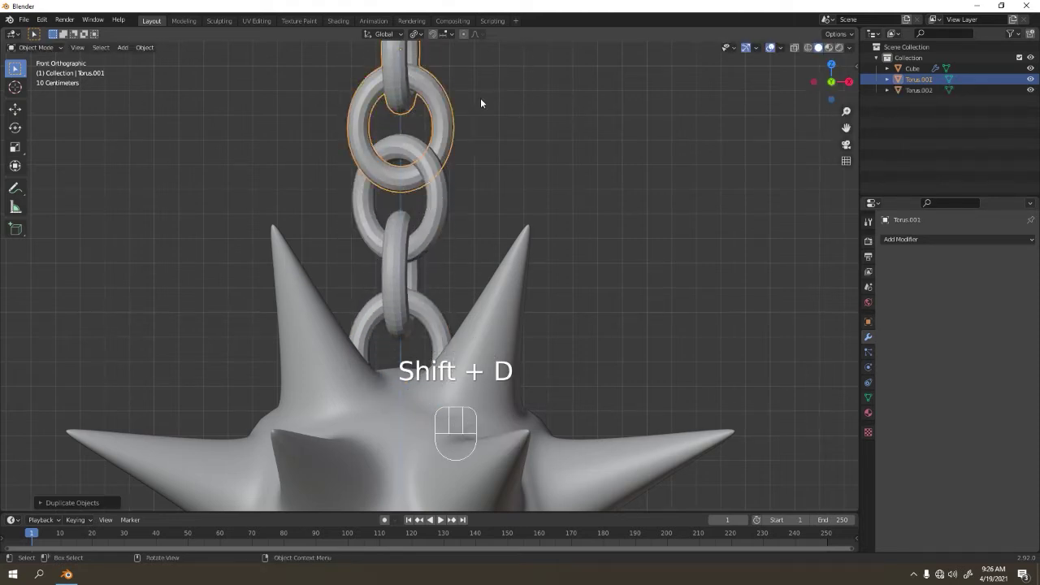
Fine-tune the link's rotation so the rings interlock neatly, then box-select both links in front view.
key(r)
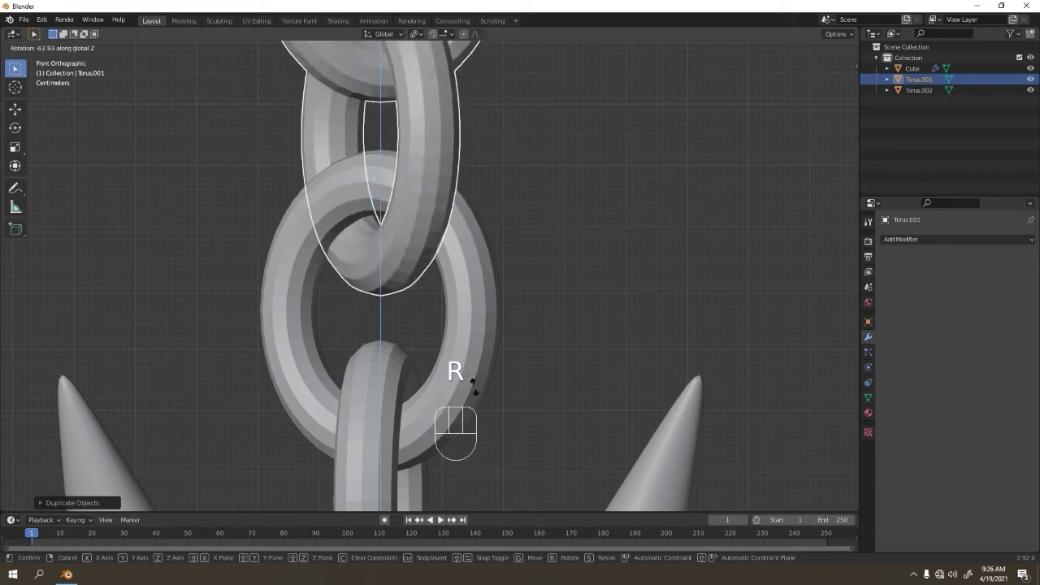
drag(448, 391, 492, 408)
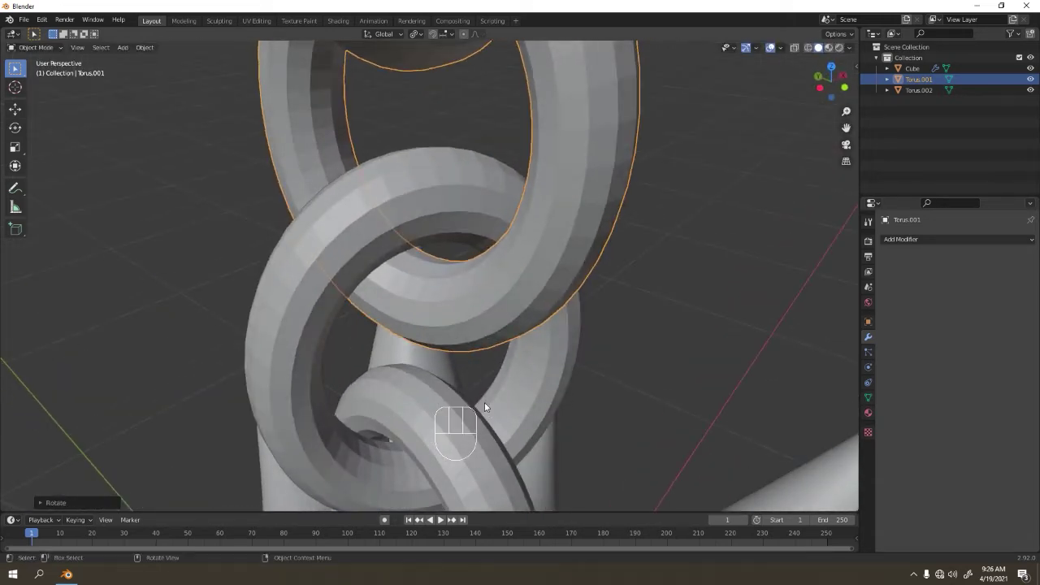
drag(459, 355, 442, 336)
key(g)
drag(449, 321, 602, 328)
key(r)
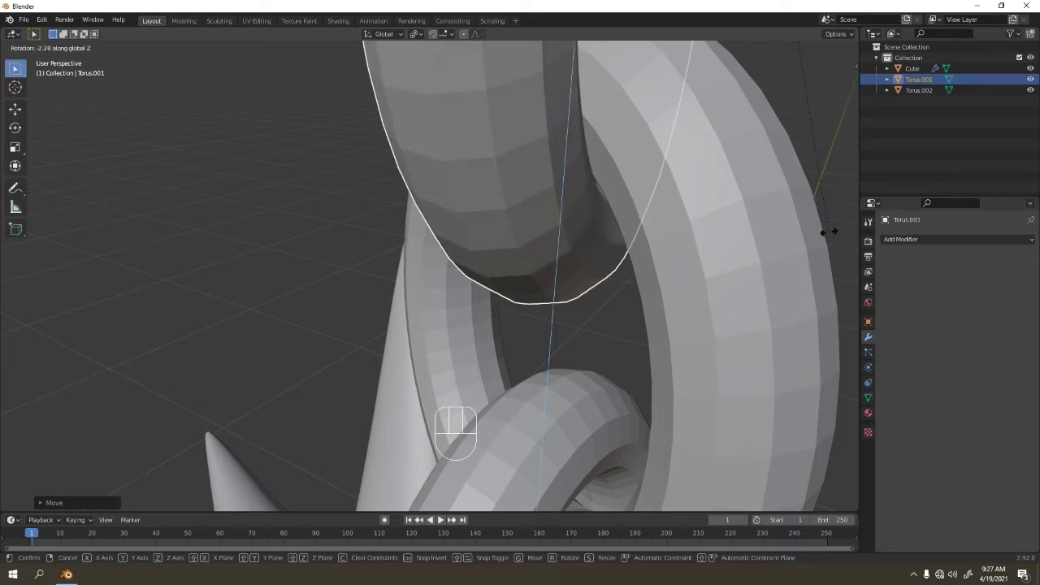
drag(428, 414, 757, 443)
scroll(down, 3)
drag(486, 297, 420, 262)
key(KP_1)
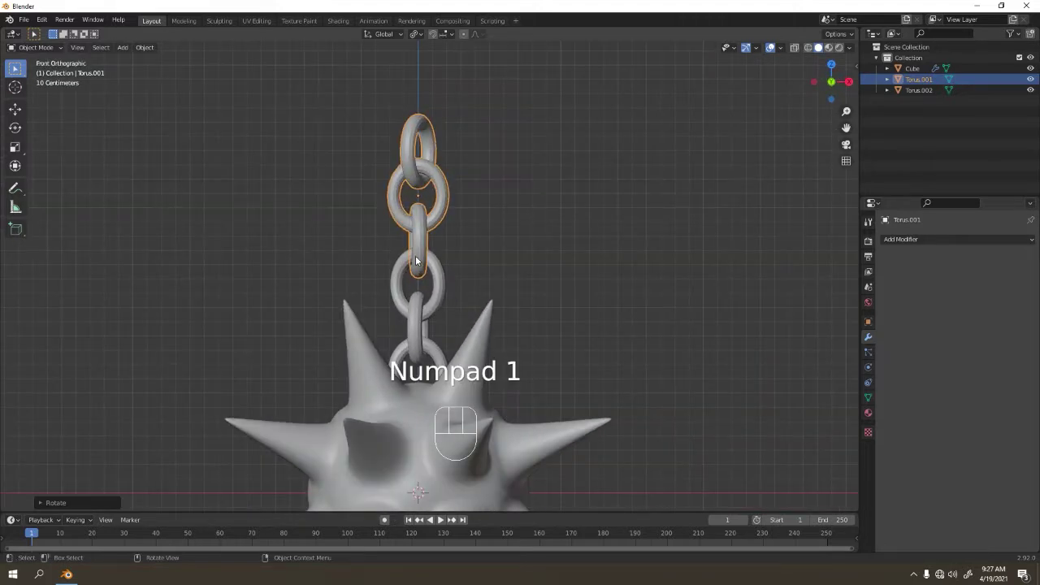
drag(419, 248, 469, 270)
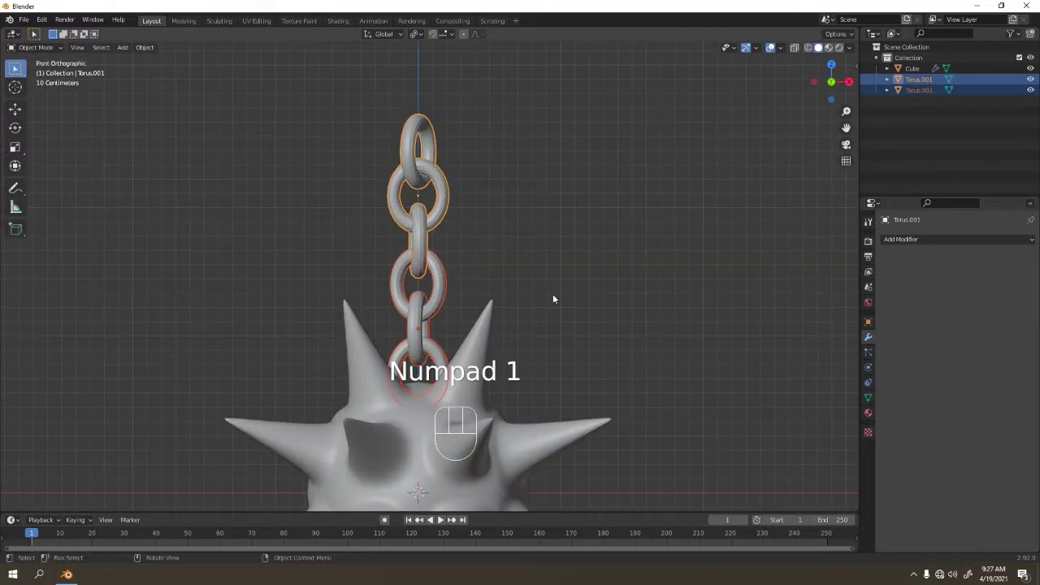
Duplicate the link pair, move the copies up the chain and rotate them, following the chain in front view.
key(shift+d)
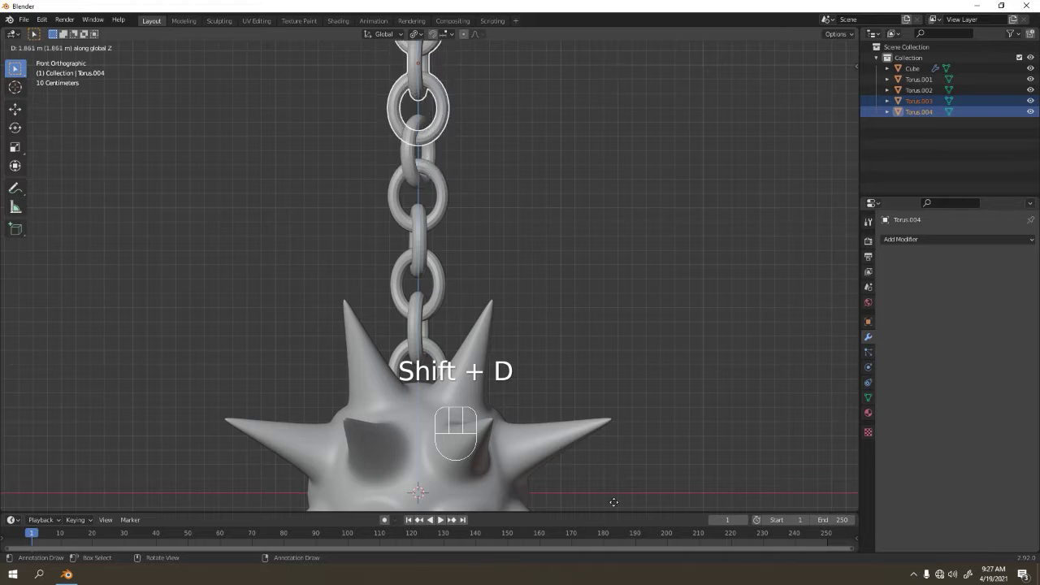
drag(564, 168, 573, 268)
drag(558, 299, 552, 349)
drag(689, 239, 662, 251)
key(r)
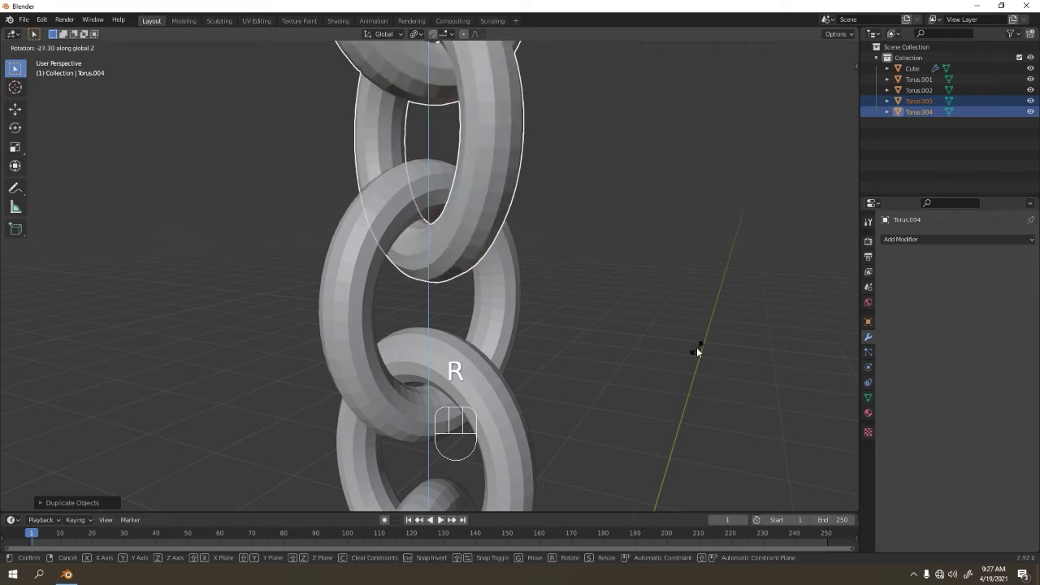
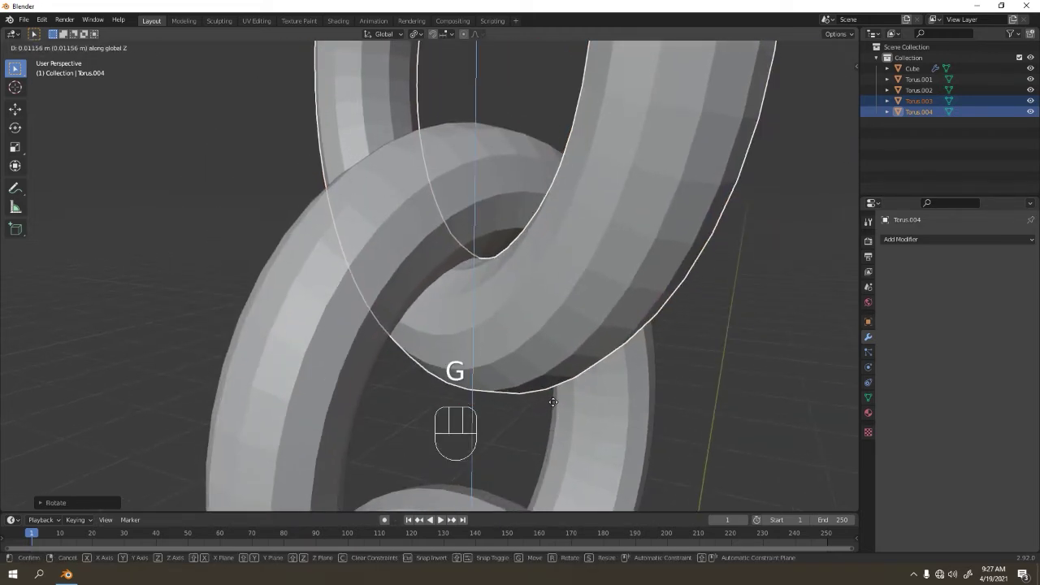
click(573, 308)
key(KP_1)
drag(516, 335, 535, 336)
key(KP_1)
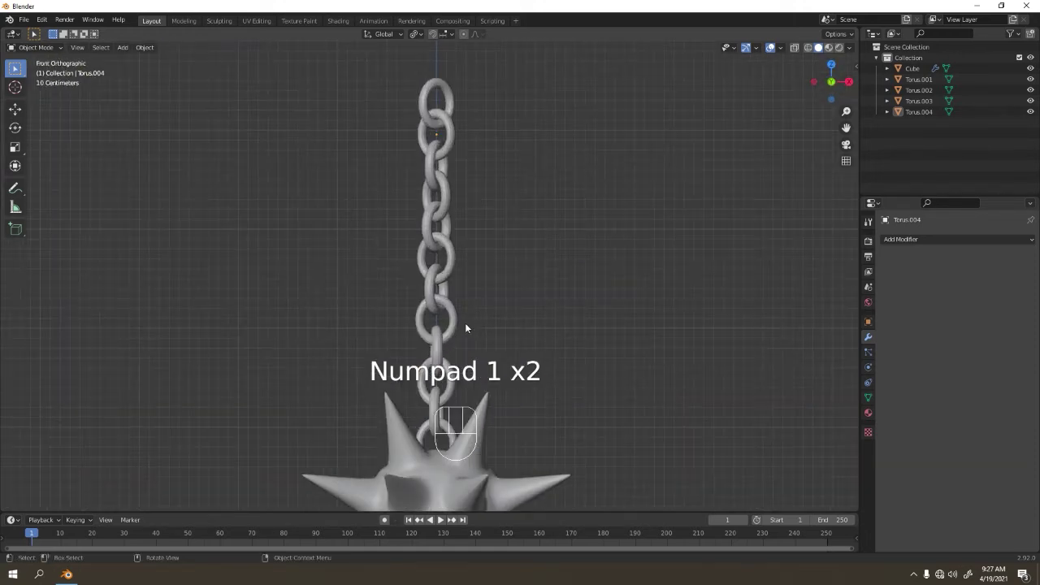
drag(452, 299, 436, 272)
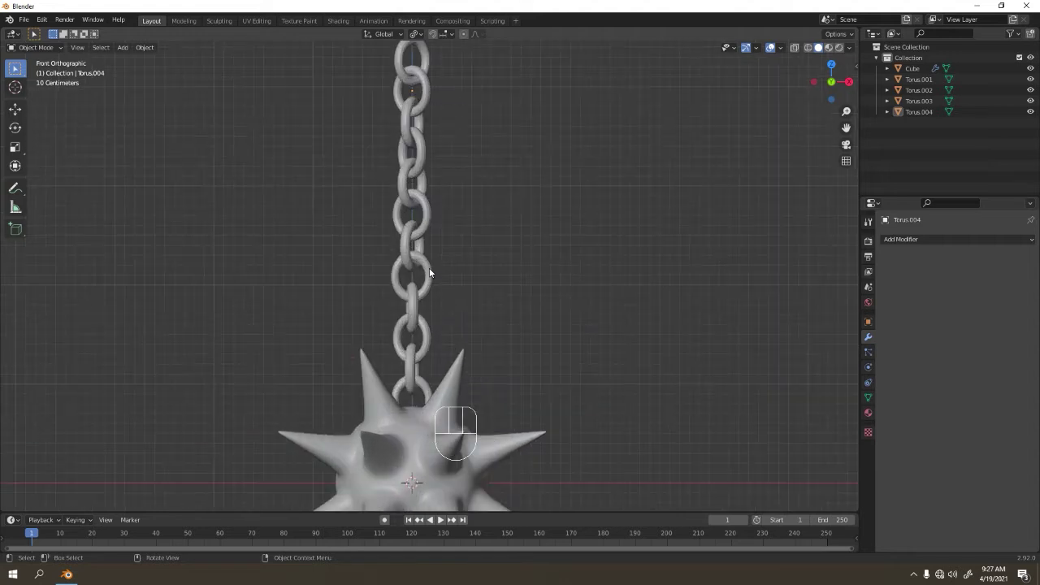
drag(533, 128, 538, 171)
key(KP_1)
drag(564, 196, 584, 333)
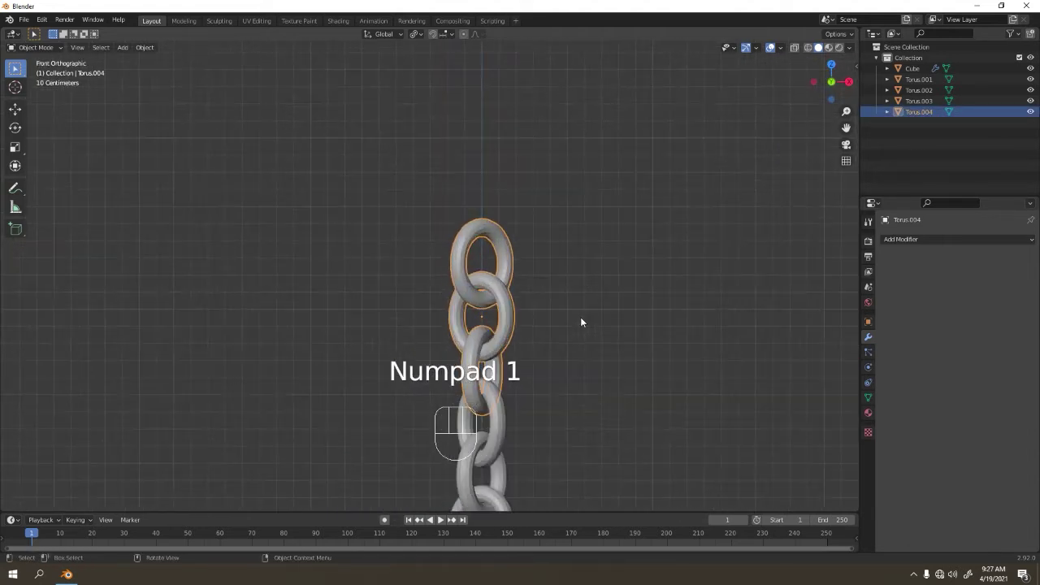
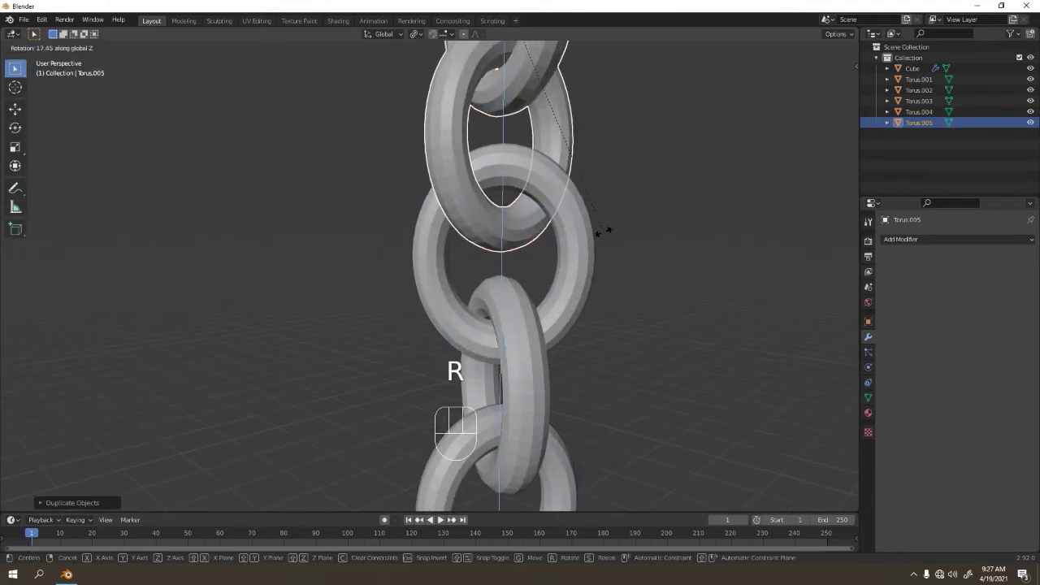
middle_click(575, 335)
Turn and place the new link to interlock, then box-select all links and join them into one chain object.
key(g)
drag(569, 361, 614, 372)
key(r)
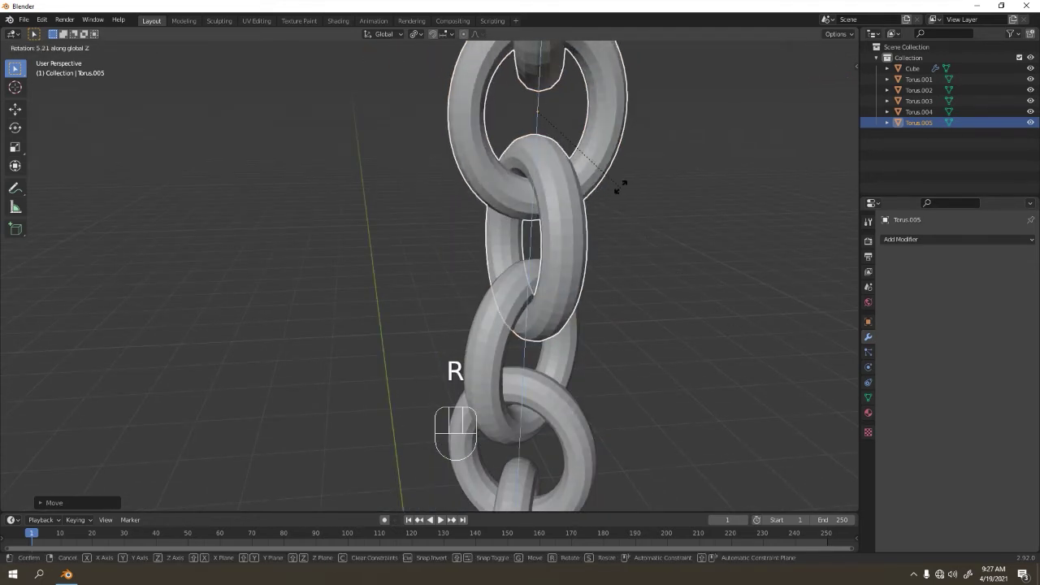
drag(539, 359, 623, 301)
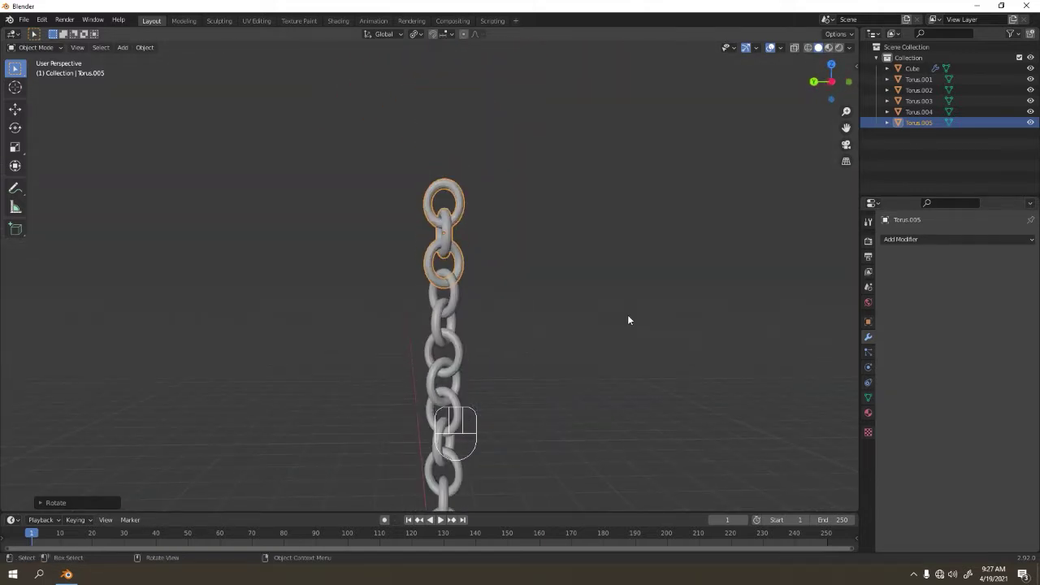
middle_click(607, 324)
key(KP_1)
click(596, 325)
drag(573, 289, 549, 225)
drag(400, 201, 454, 382)
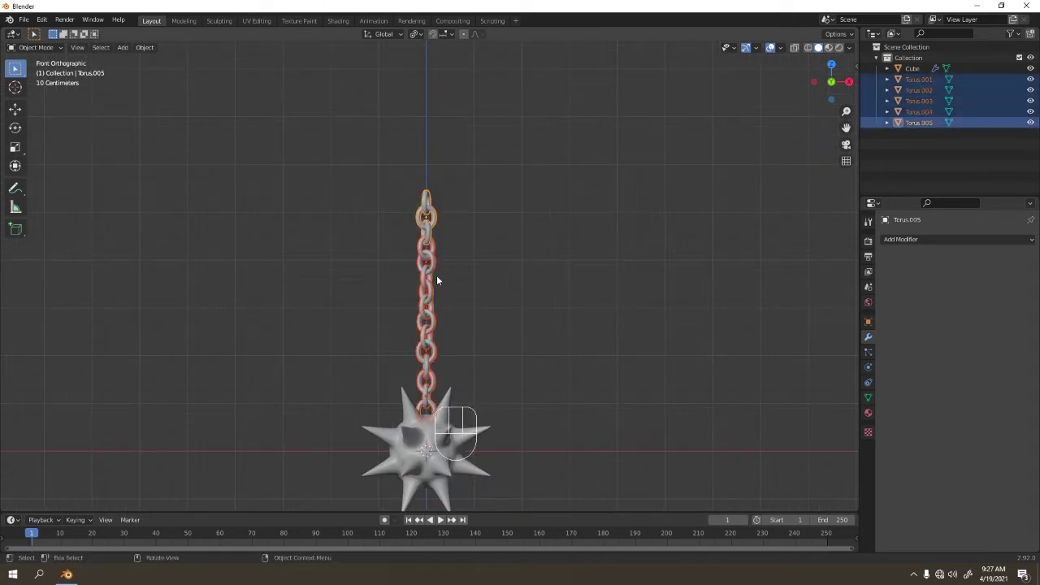
key(ctrl+j)
click(510, 222)
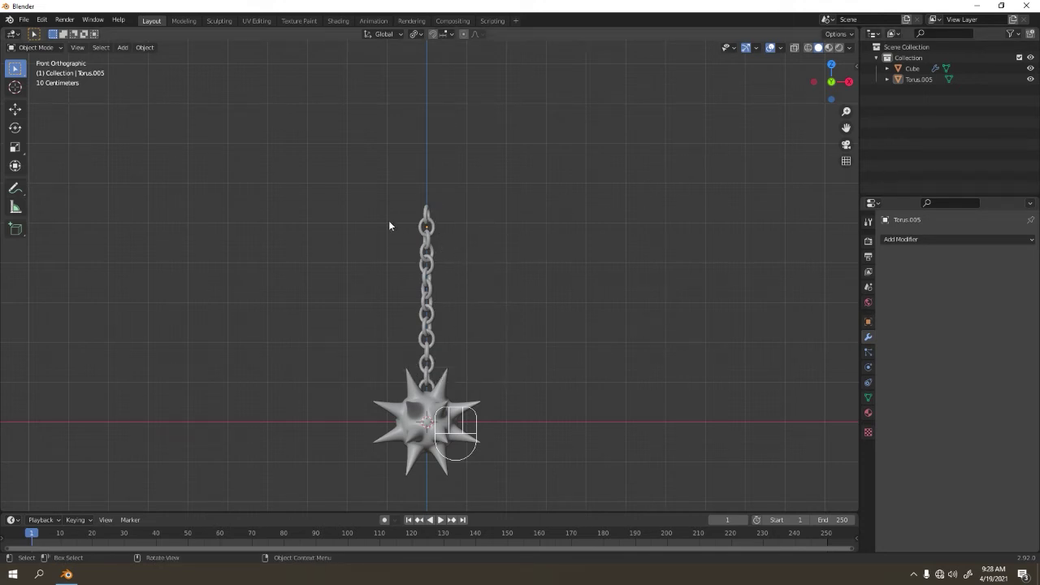
Add a cylinder, rotate it 90° about X, shrink it and stretch it along X into a long thin bar.
key(shift+a)
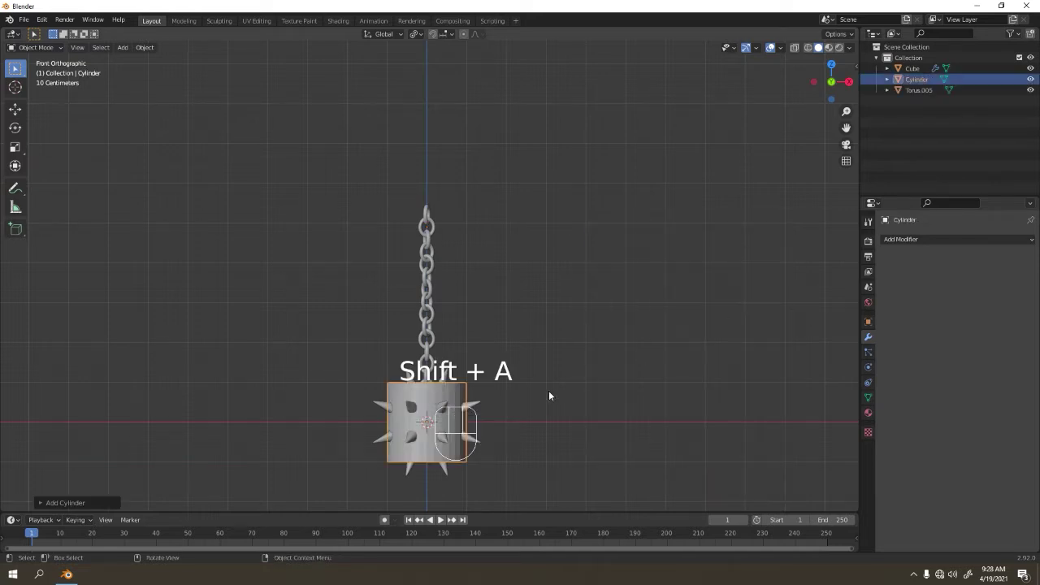
key(r)
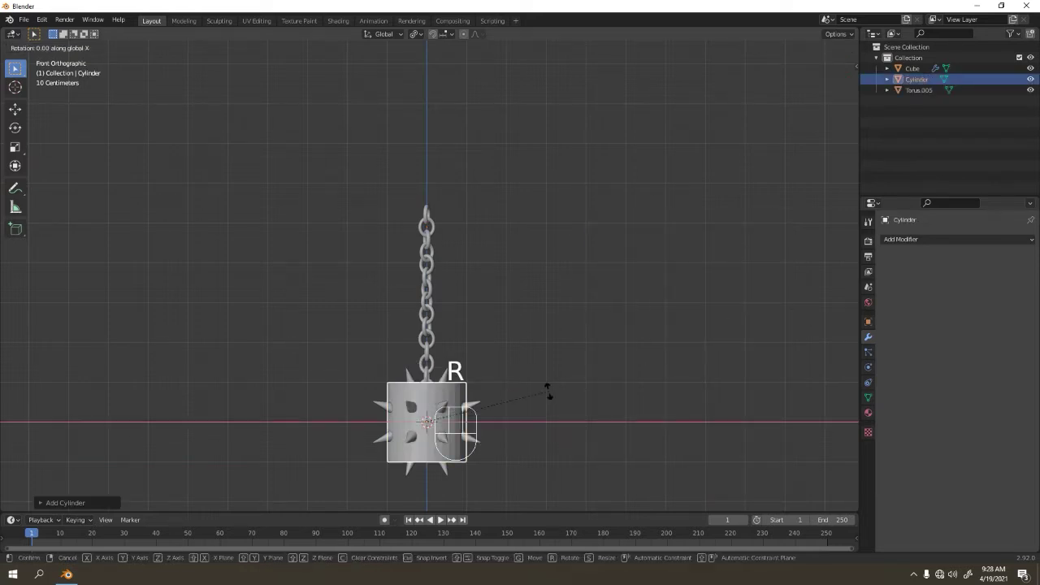
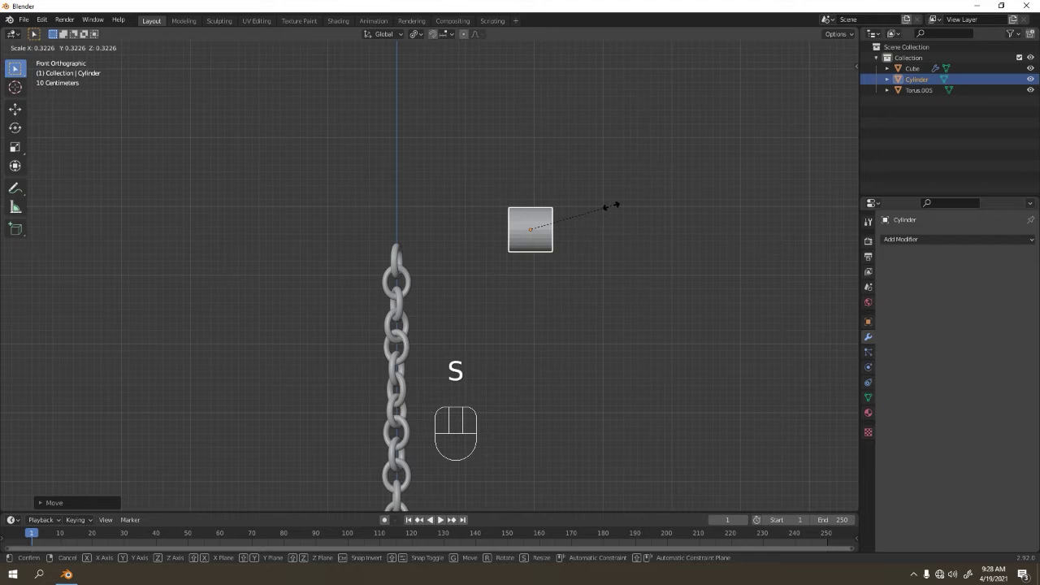
key(s)
key(s)
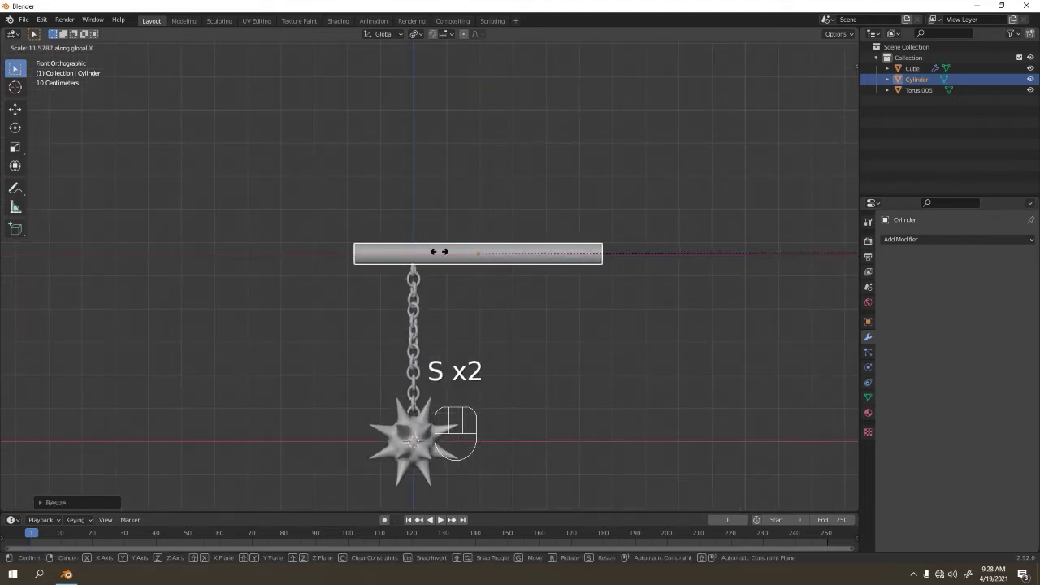
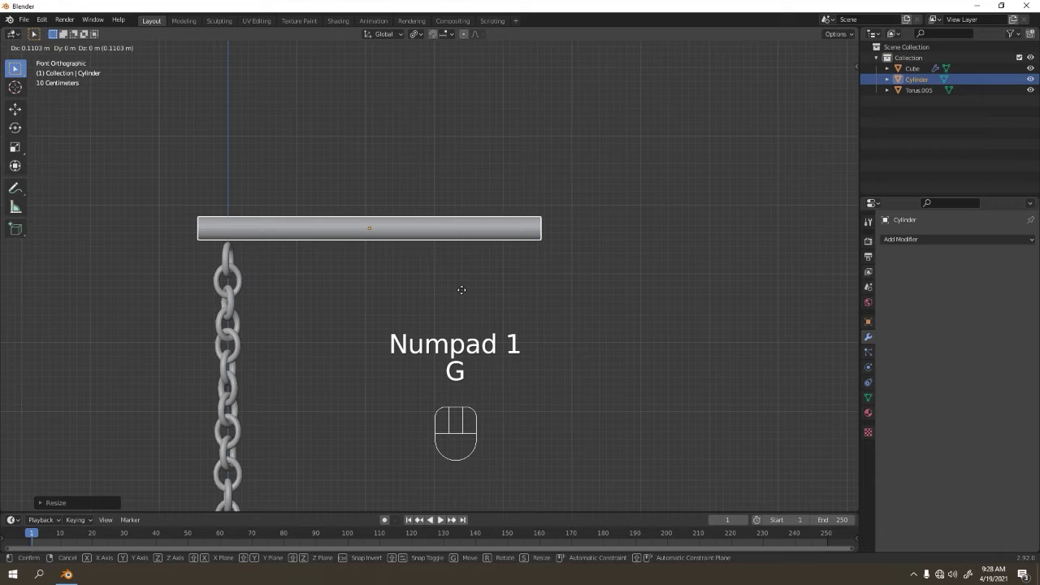
Tilt the bar upward and move it so the chain hangs from its lower end.
key(r)
key(g)
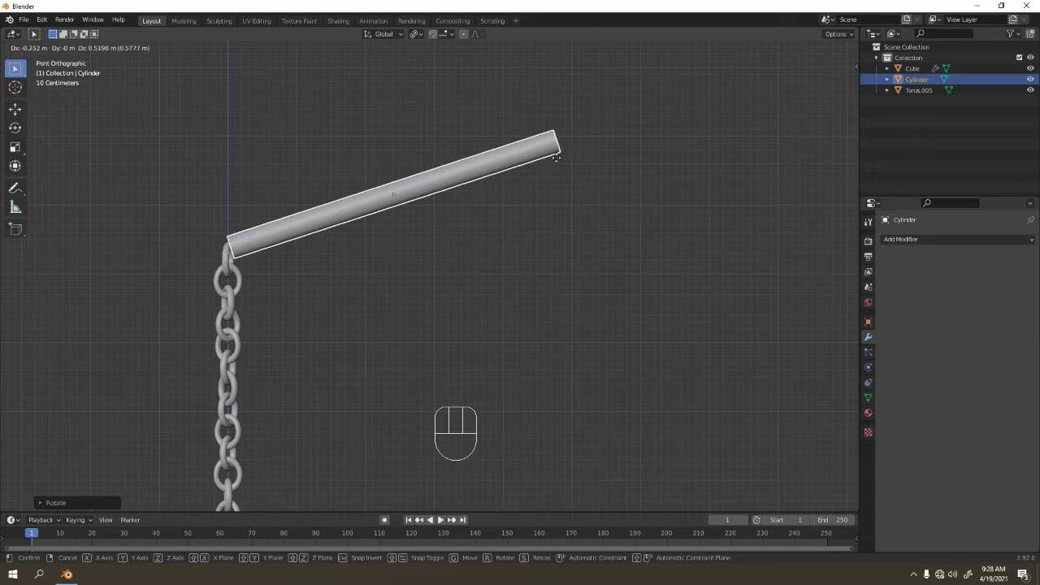
drag(431, 292, 471, 281)
middle_click(441, 259)
middle_click(371, 207)
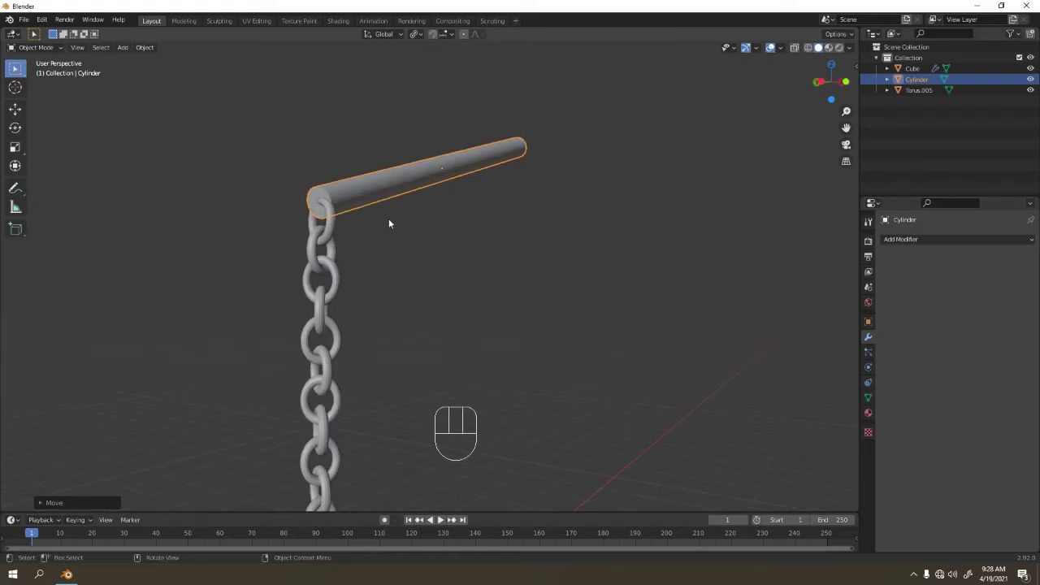
Rotate the tilted handle bar about the vertical axis and shift it along Y and X, inspecting it.
key(KP_7)
drag(431, 231, 637, 179)
drag(506, 308, 591, 263)
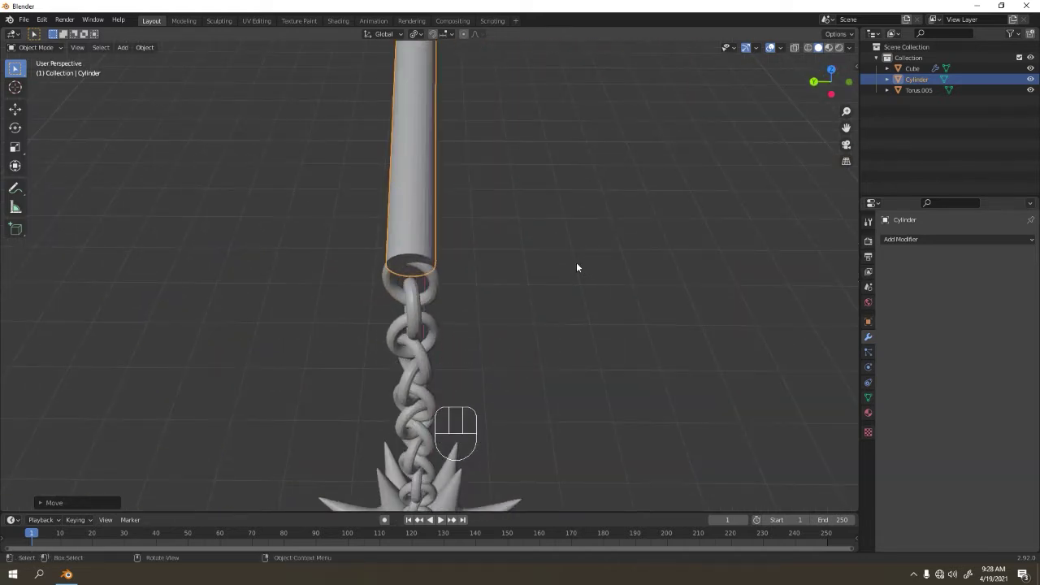
key(r)
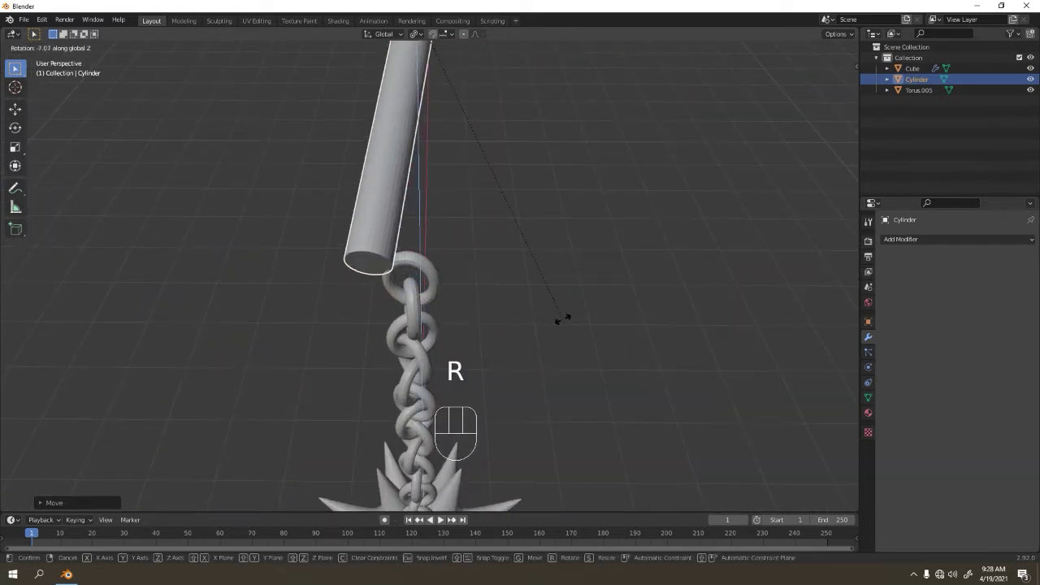
key(g)
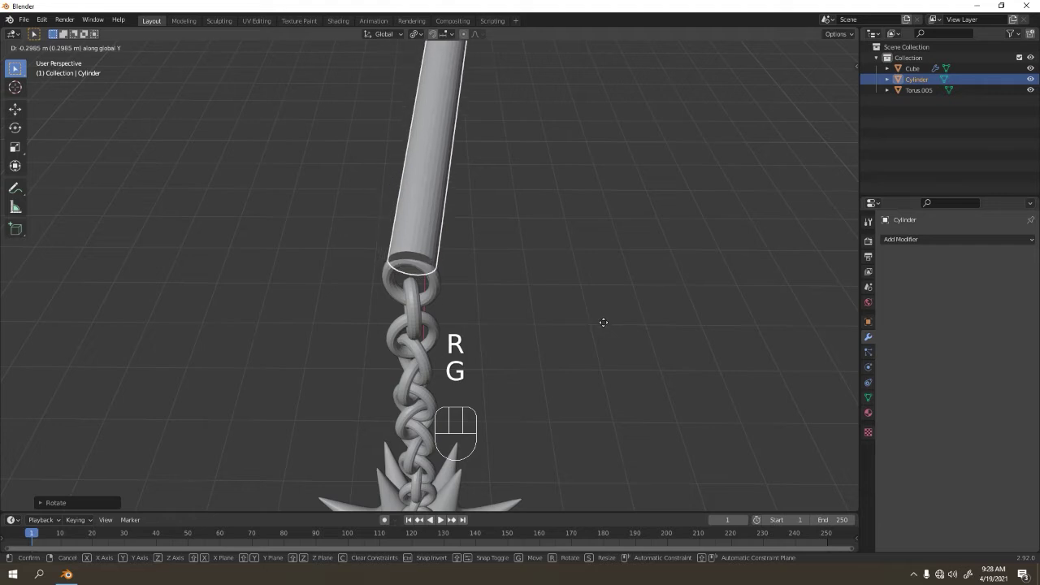
key(g)
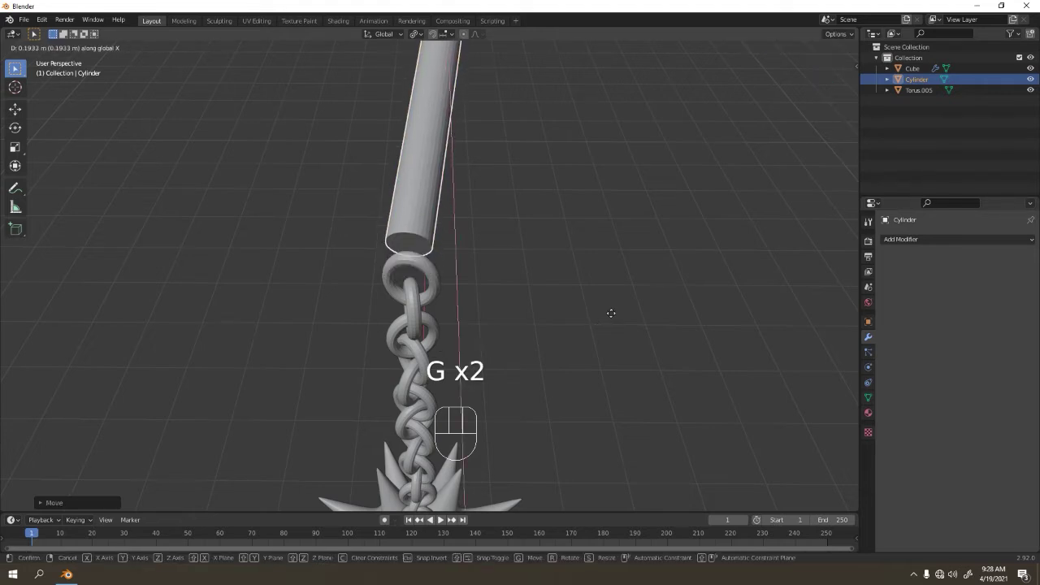
drag(455, 256, 391, 224)
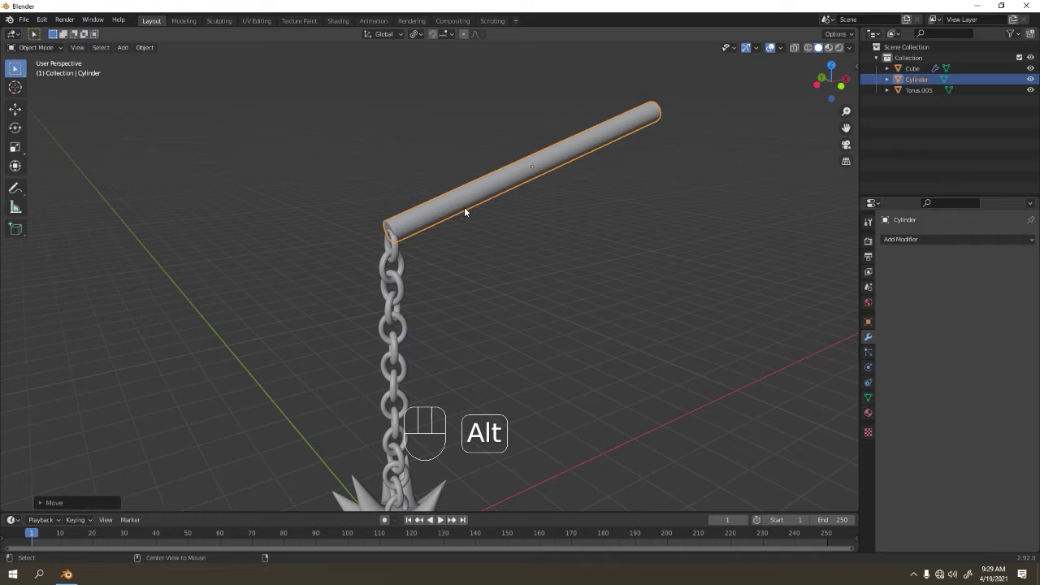
drag(548, 267, 552, 236)
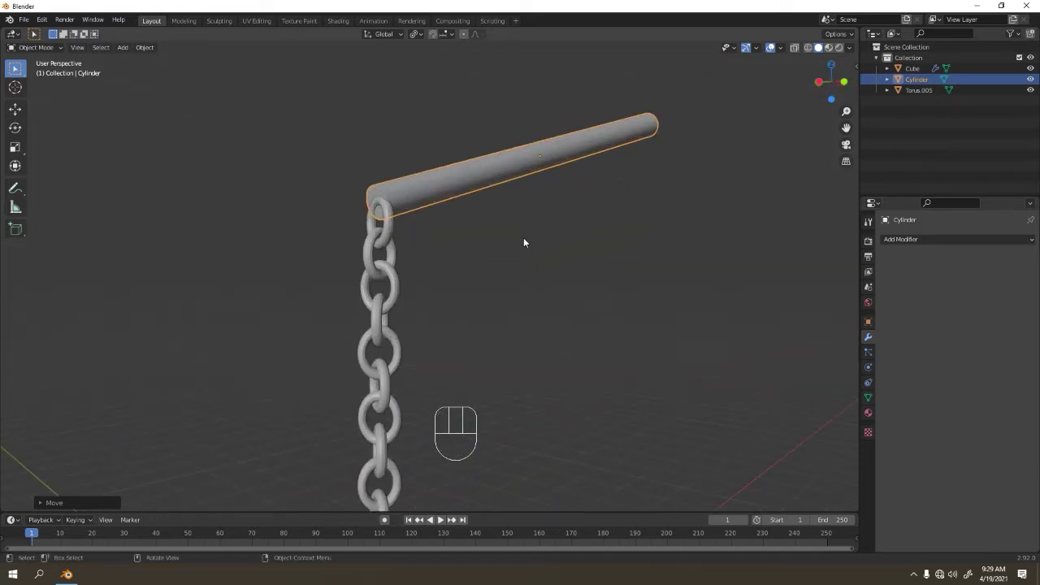
middle_click(518, 252)
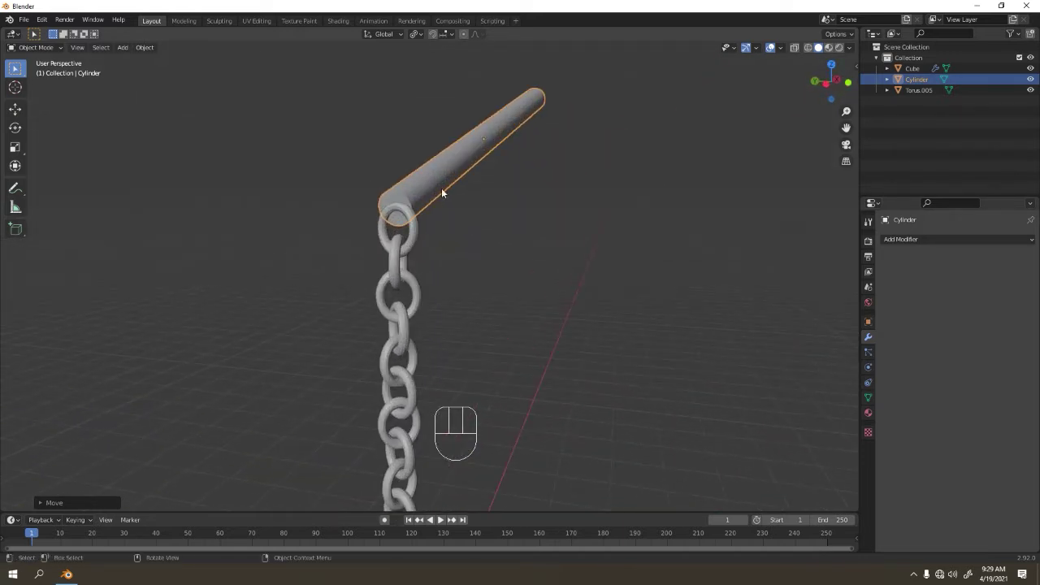
drag(446, 190, 416, 235)
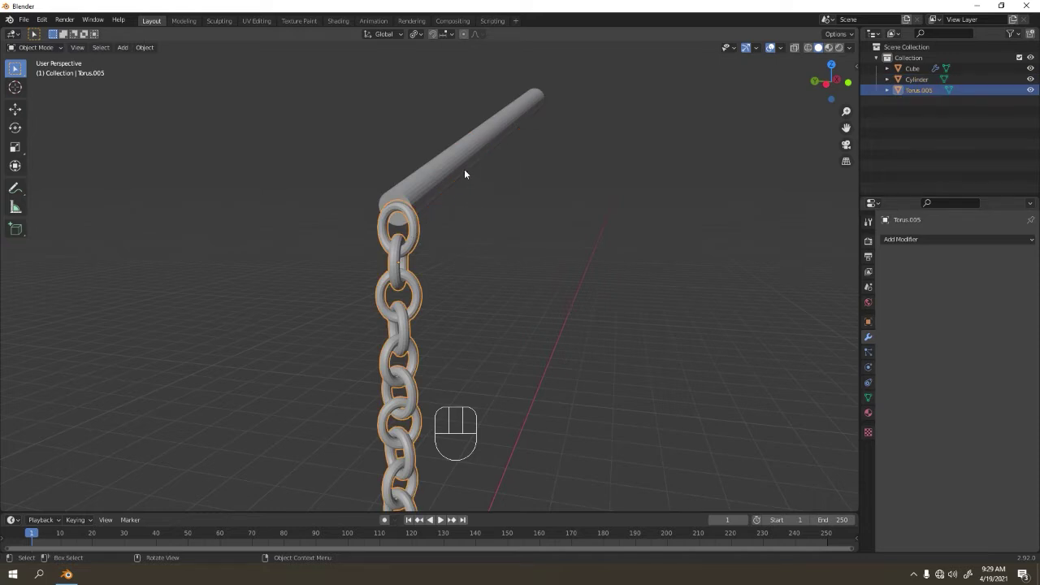
Delete the tilted handle bar and add a fresh cylinder in its place.
key(KP_1)
key(Delete)
key(shift+a)
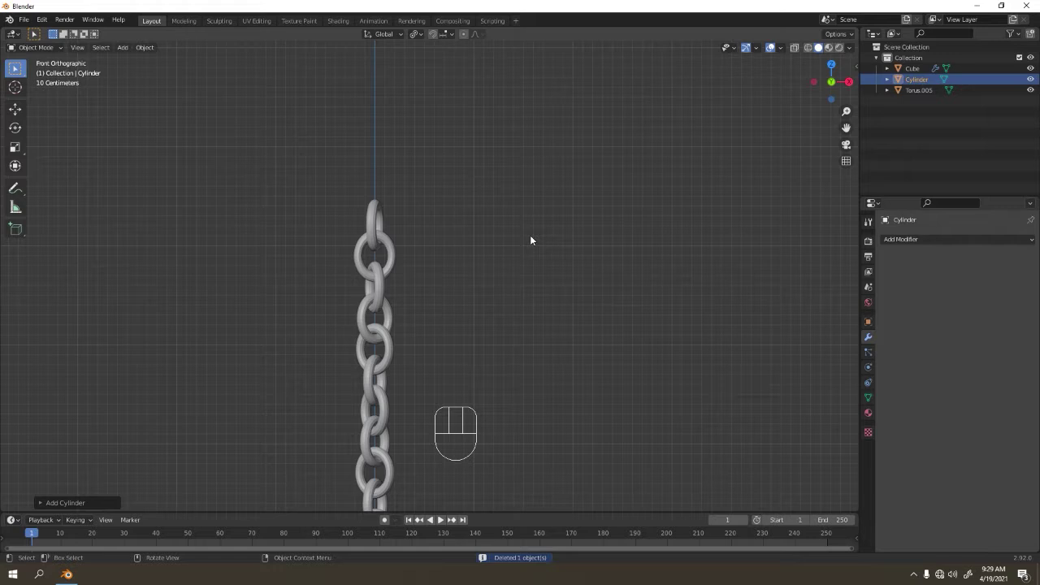
Rotate the new cylinder about X and shrink it into a long horizontal bar, shifted sideways.
key(r)
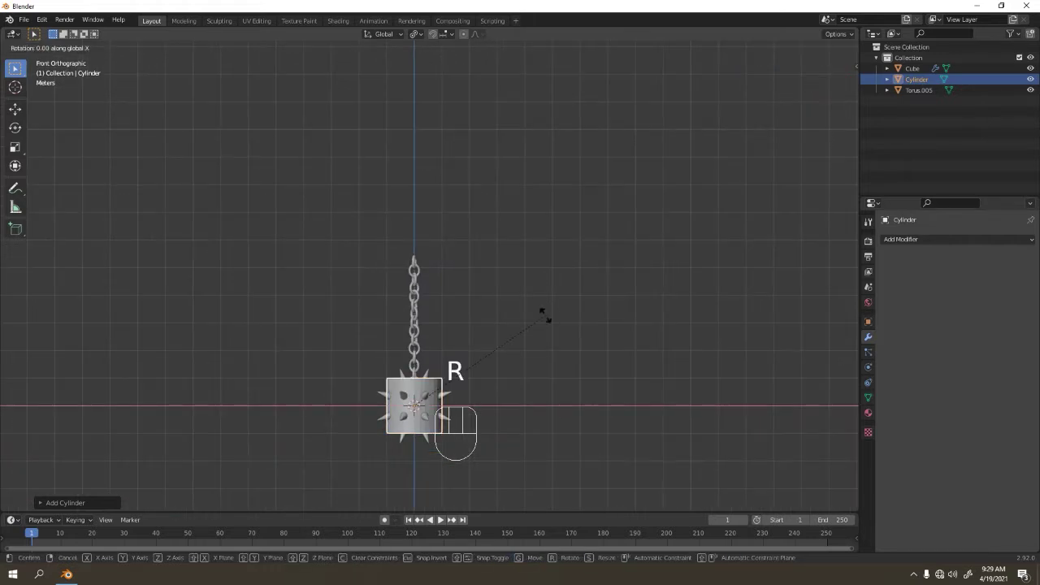
key(s)
key(g)
key(s)
key(s)
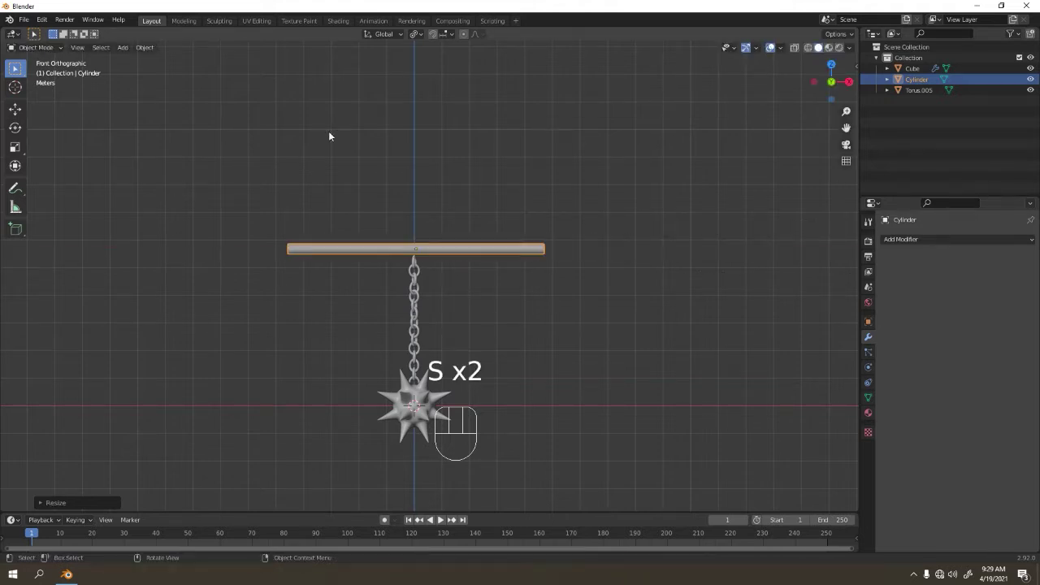
key(g)
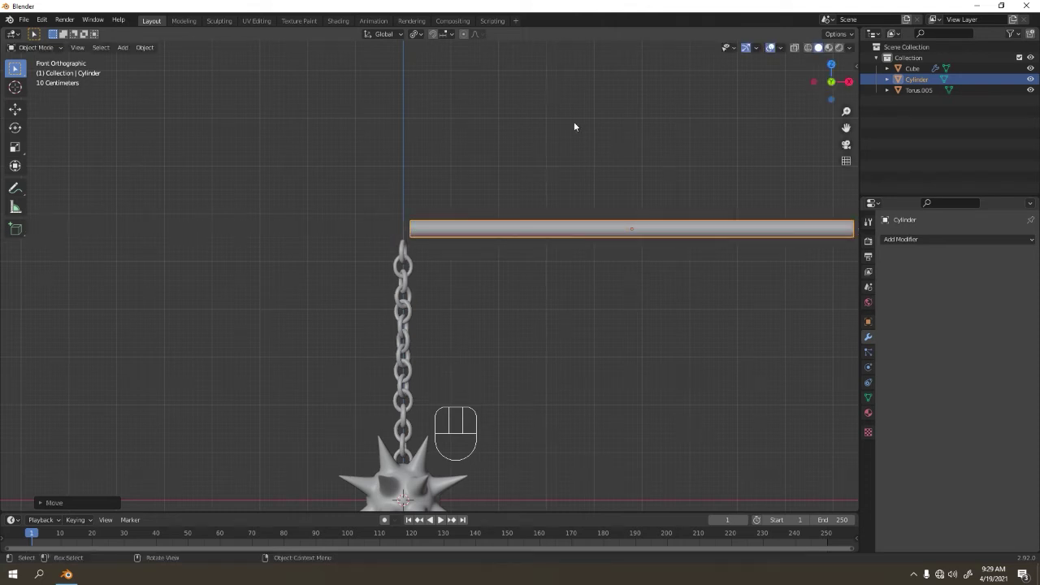
Lower the handle bar so its end sits beside the chain's top link.
middle_click(464, 160)
drag(289, 168, 305, 156)
drag(299, 179, 346, 176)
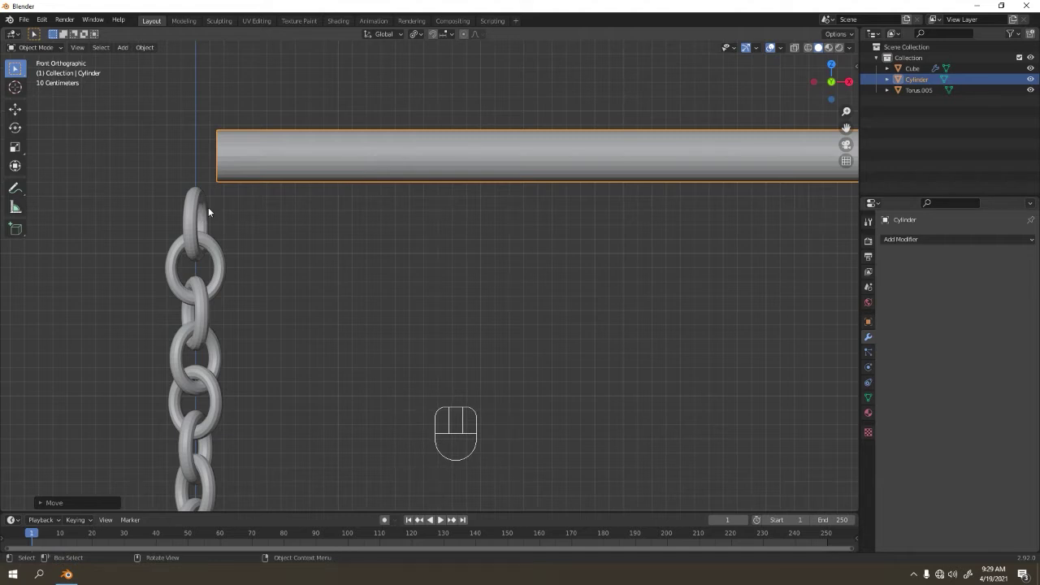
key(g)
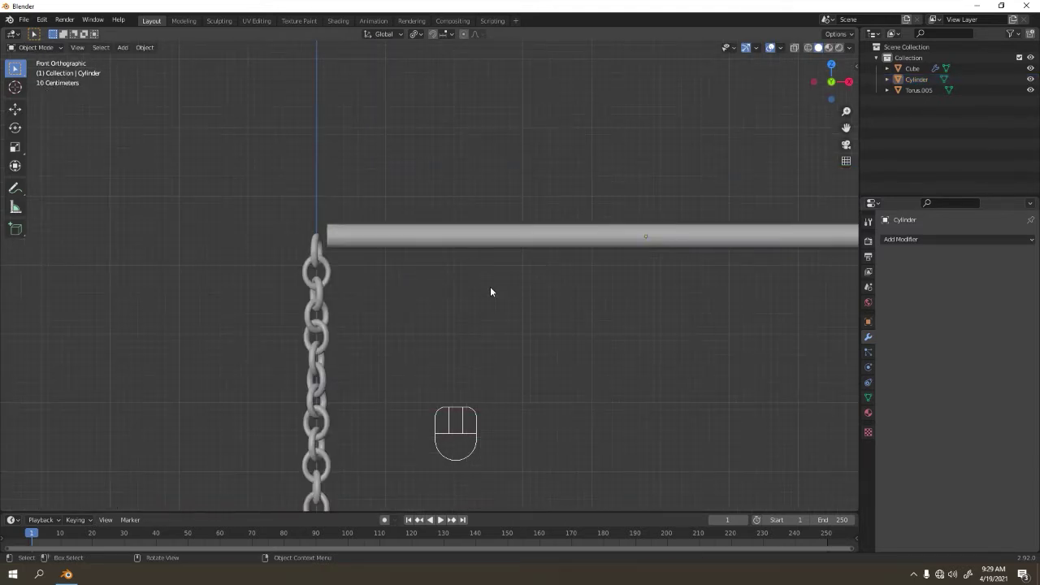
Add a torus ring, turn it upright 90° on X, shrink it and place it at the handle's end.
key(shift+a)
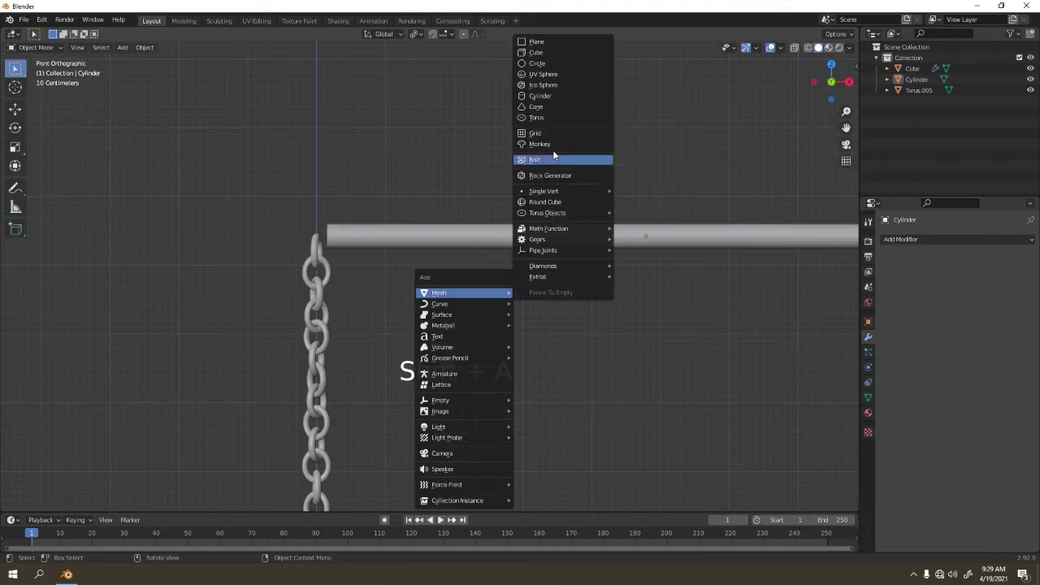
key(g)
key(KP_1)
drag(386, 292, 563, 295)
middle_click(674, 261)
key(r)
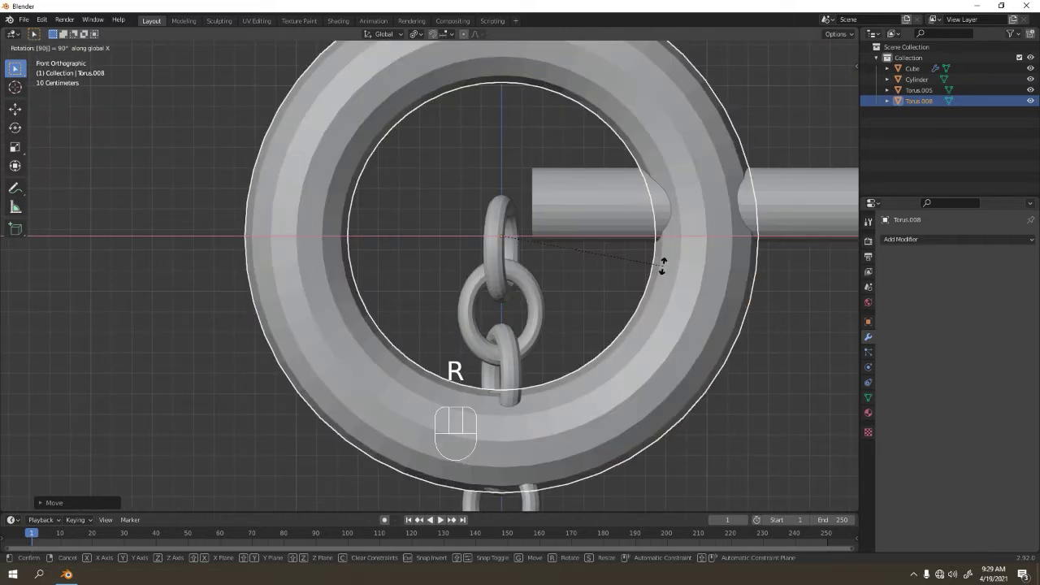
key(s)
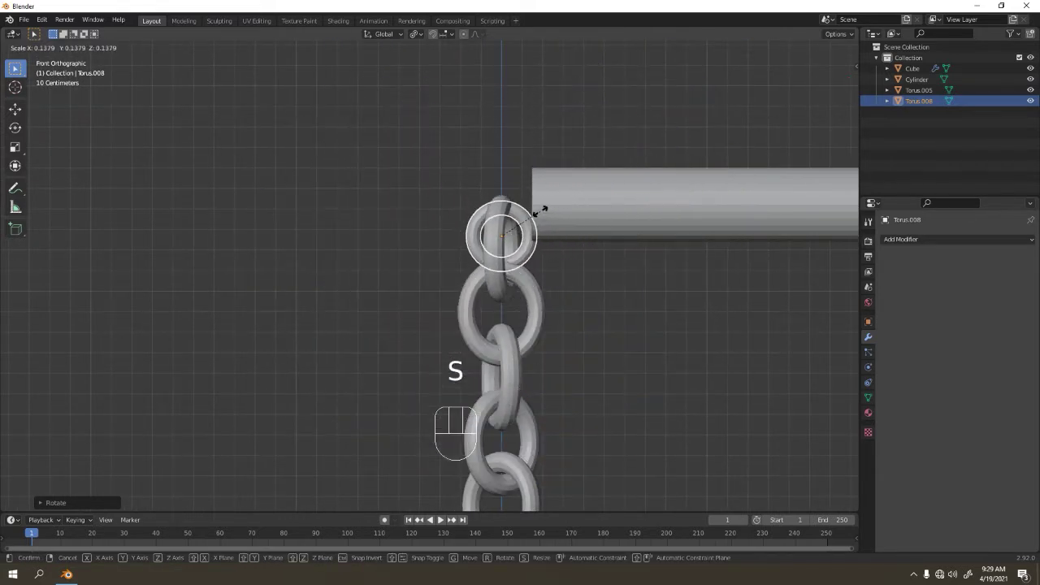
key(g)
key(s)
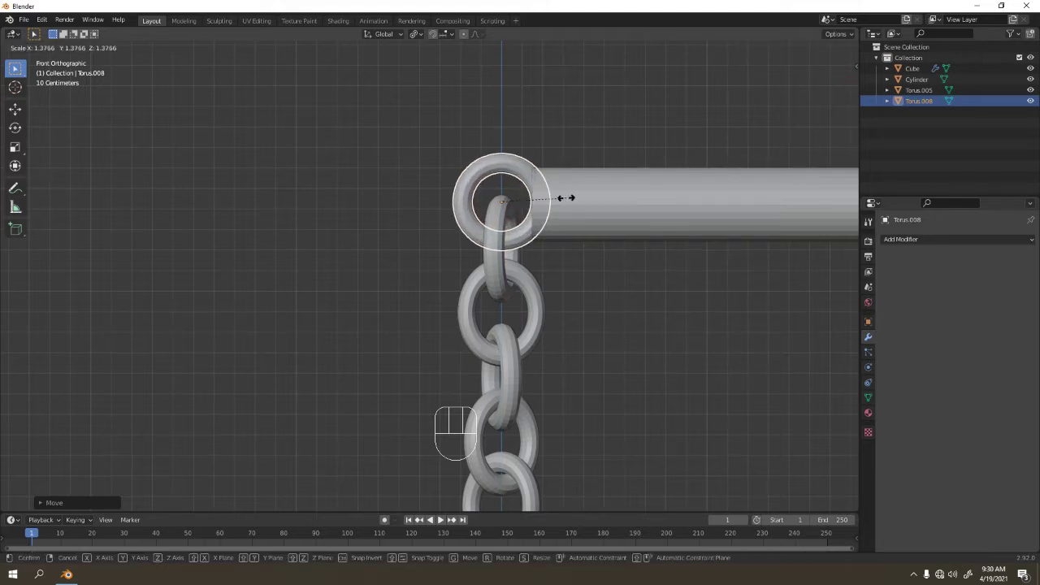
Adjust the ring's height and flatten it so it hooks through the top chain link.
drag(577, 230, 570, 245)
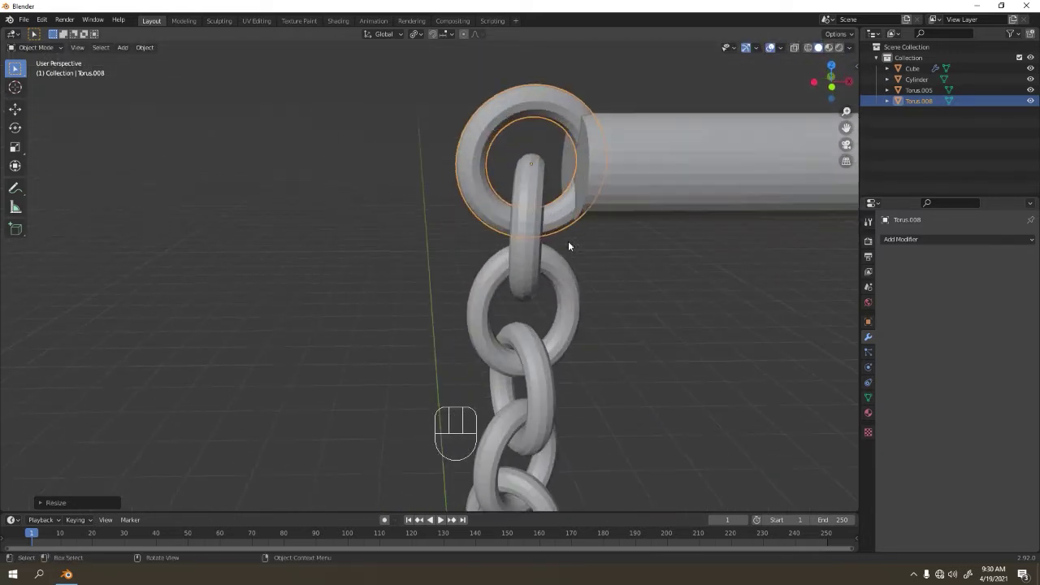
drag(589, 200, 551, 222)
key(s)
key(g)
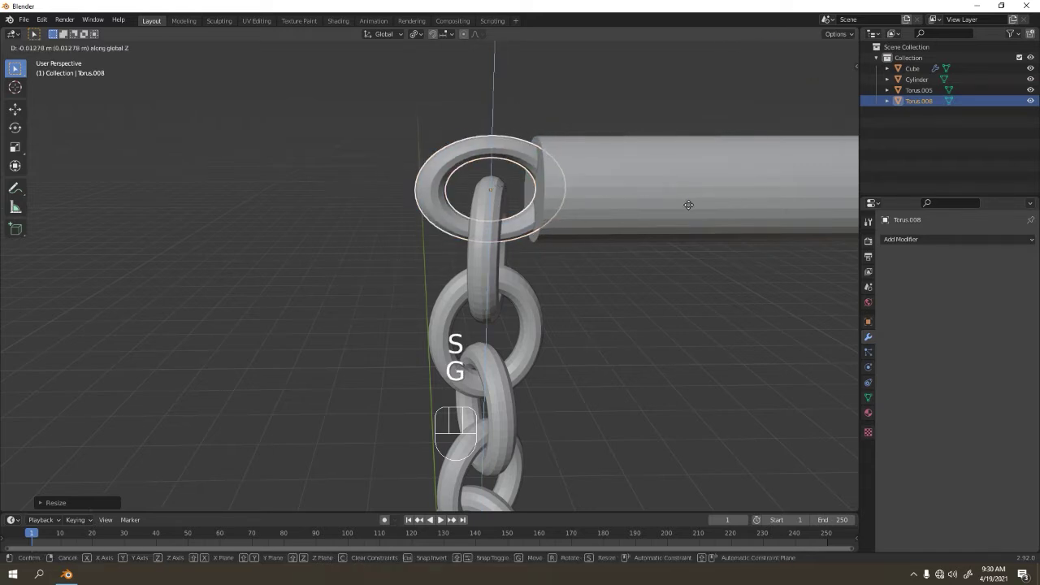
key(s)
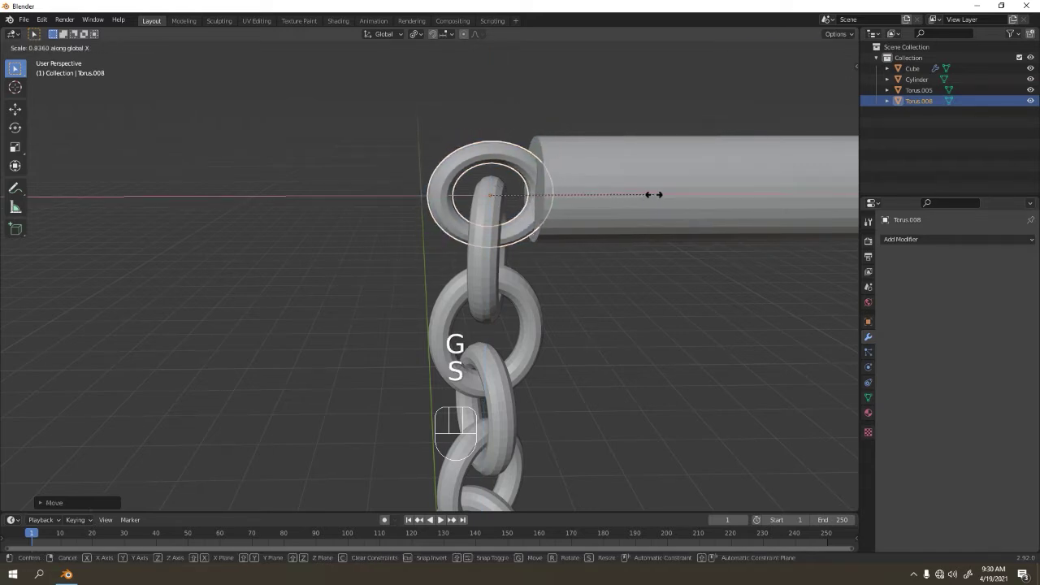
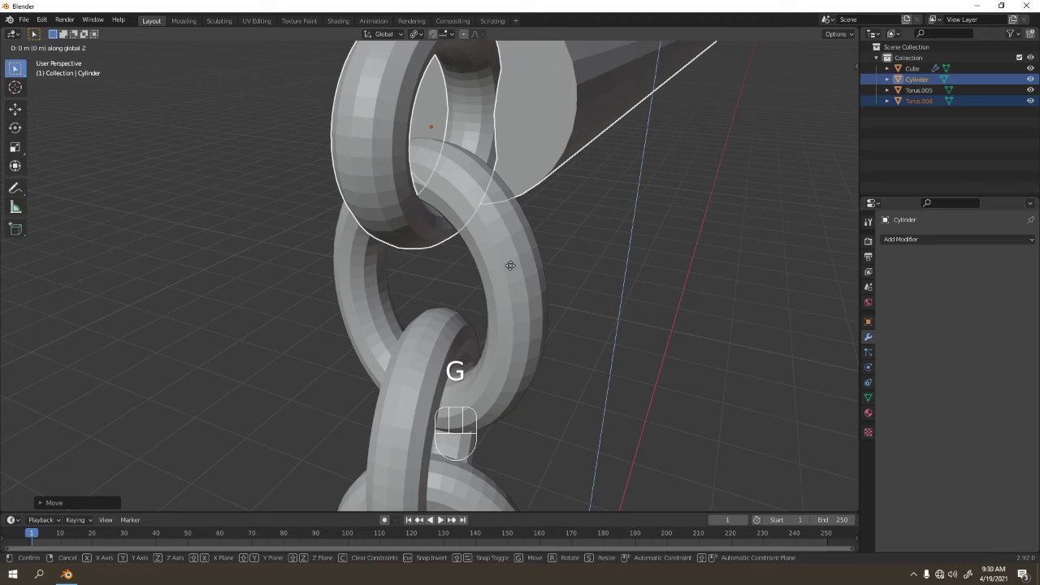
Inspect the ring and chain from around, return to front view and select the handle bar.
drag(634, 211, 499, 158)
drag(458, 203, 458, 222)
drag(480, 279, 598, 280)
key(KP_1)
key(KP_2)
key(KP_1)
click(522, 263)
middle_click(557, 291)
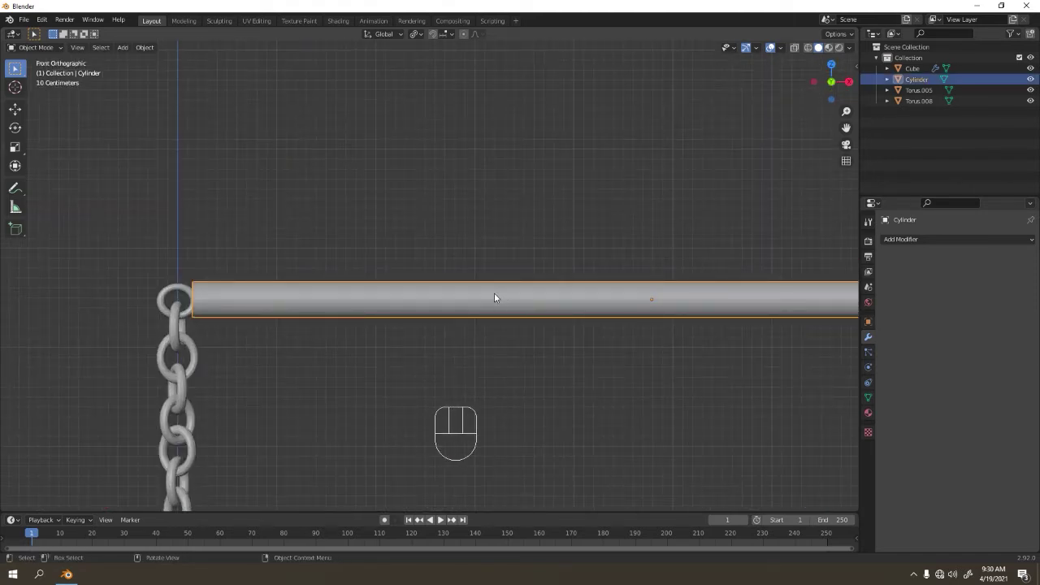
In Edit Mode, loop-cut the handle near its chain end and bevel the cuts into several narrow grip bands.
key(ctrl+r)
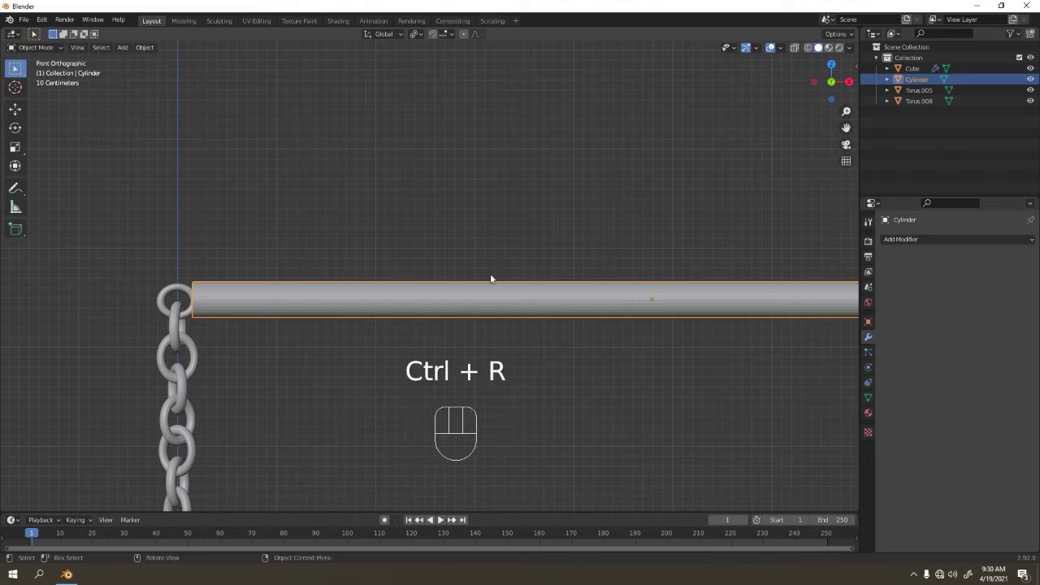
key(Tab)
key(ctrl+r)
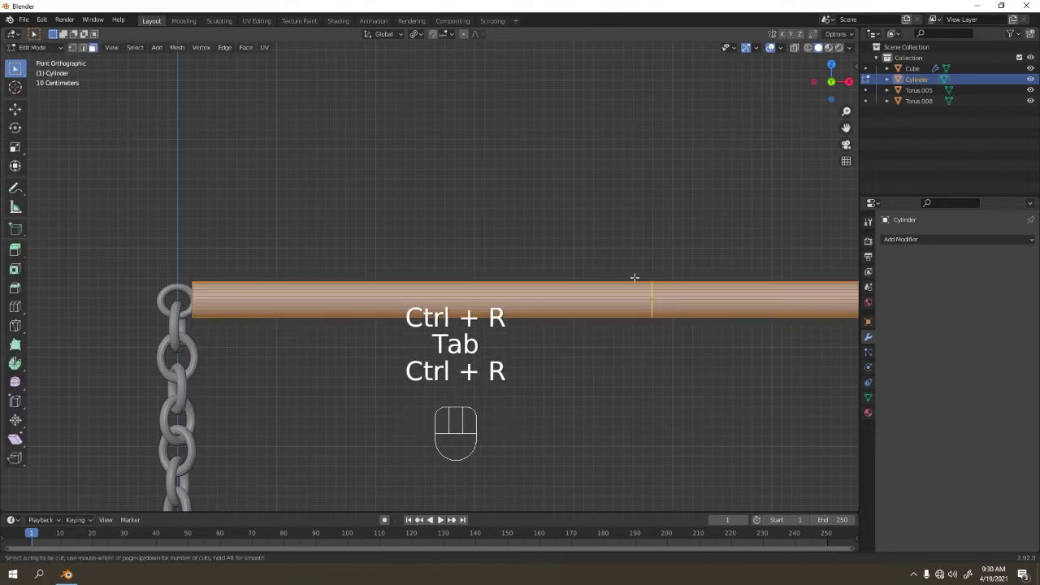
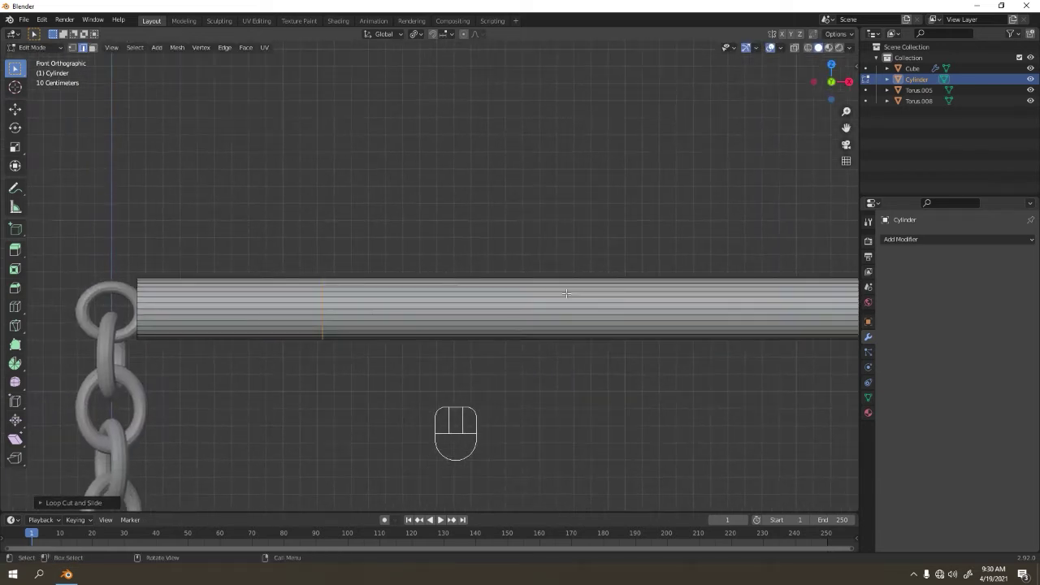
key(ctrl+b)
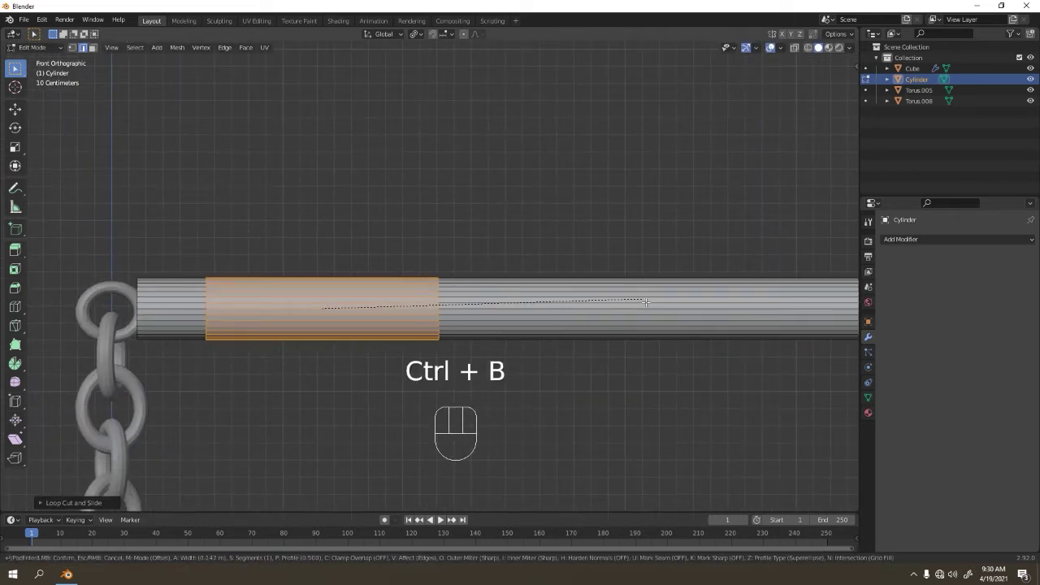
key(ctrl+r)
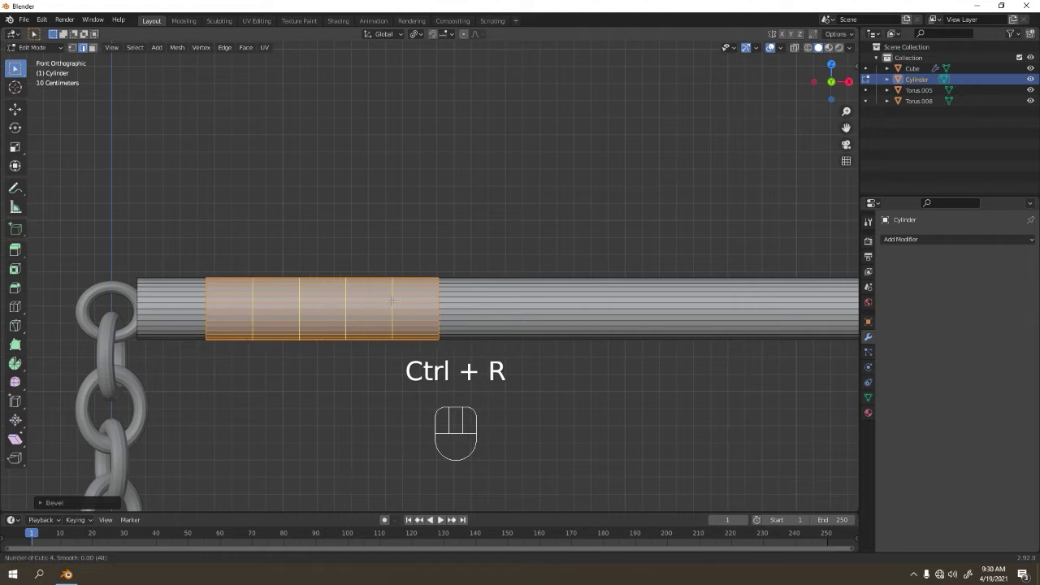
key(ctrl+b)
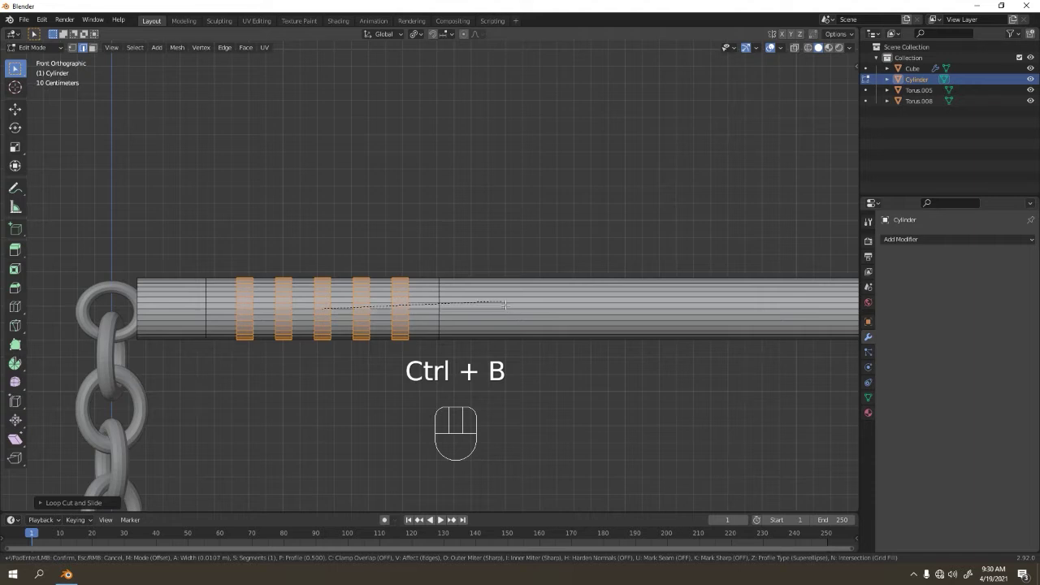
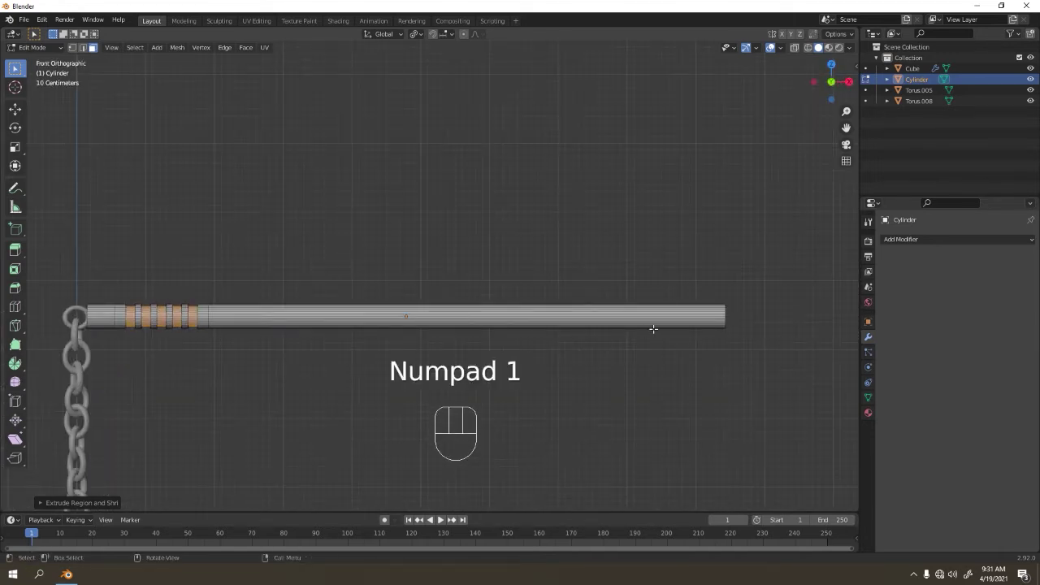
Loop-cut and bevel a second set of grip bands near the handle's far end, then return to Object Mode.
key(ctrl+r)
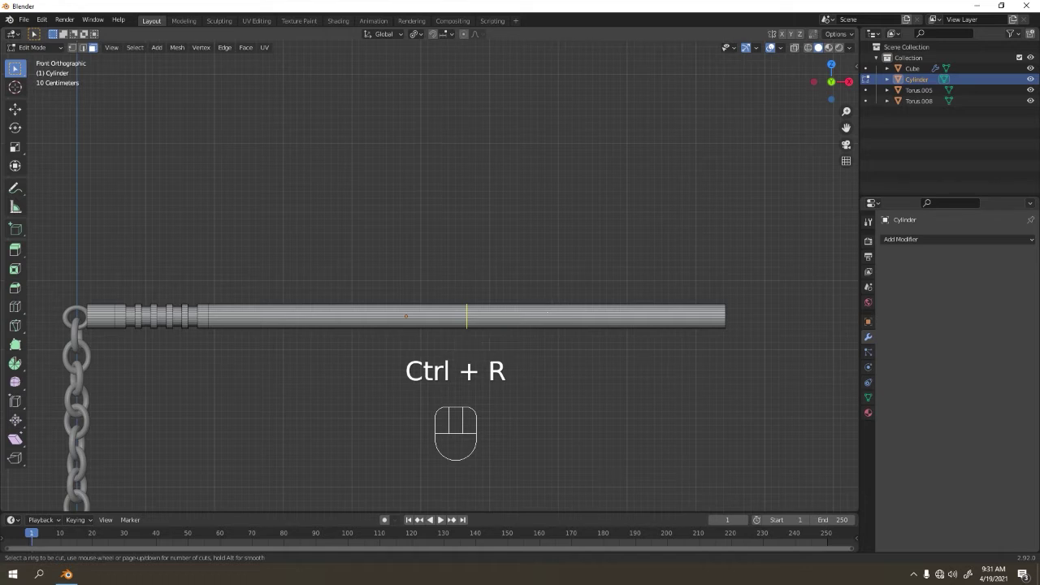
key(ctrl+r)
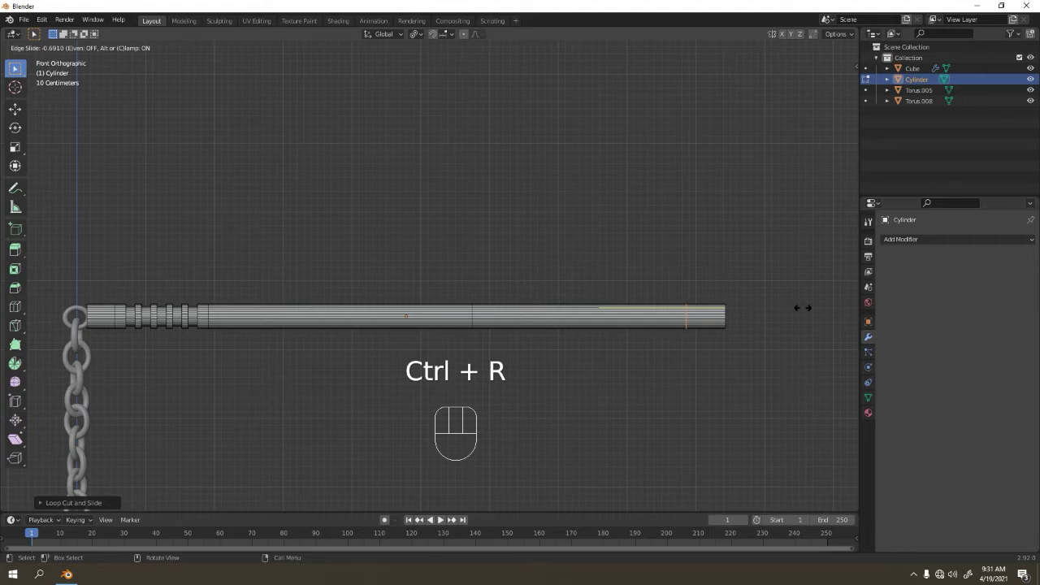
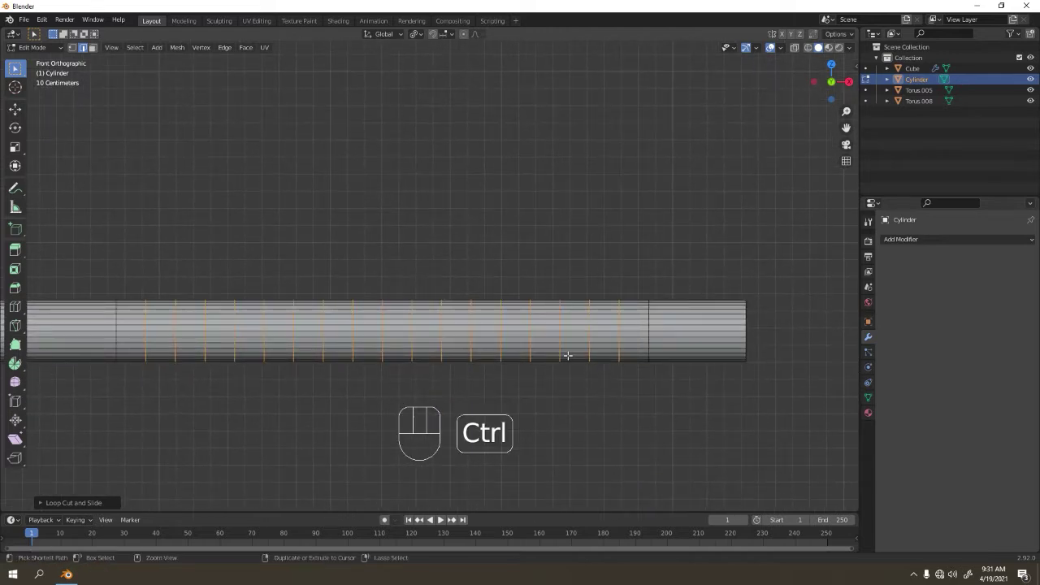
key(ctrl+b)
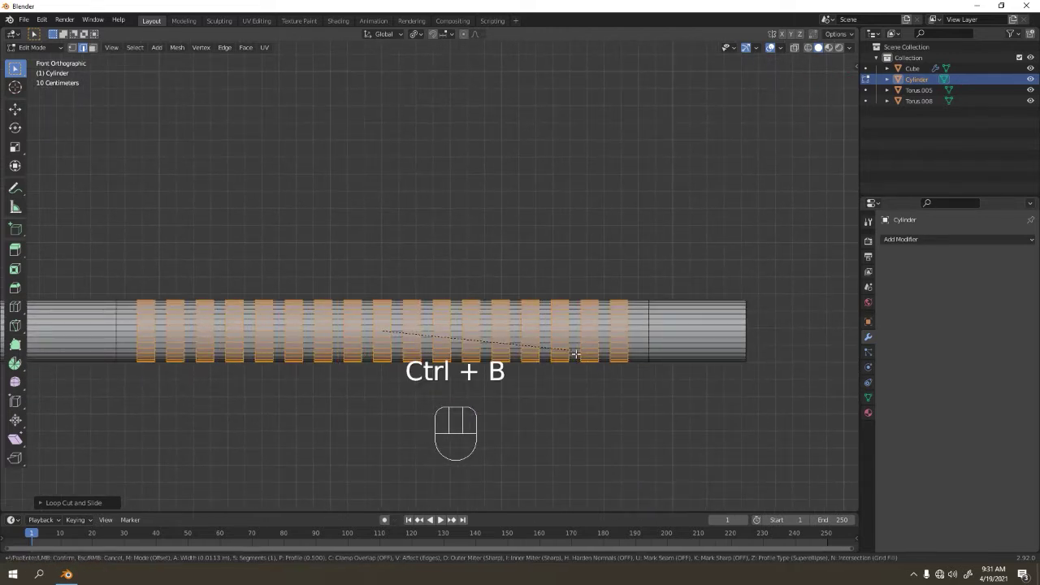
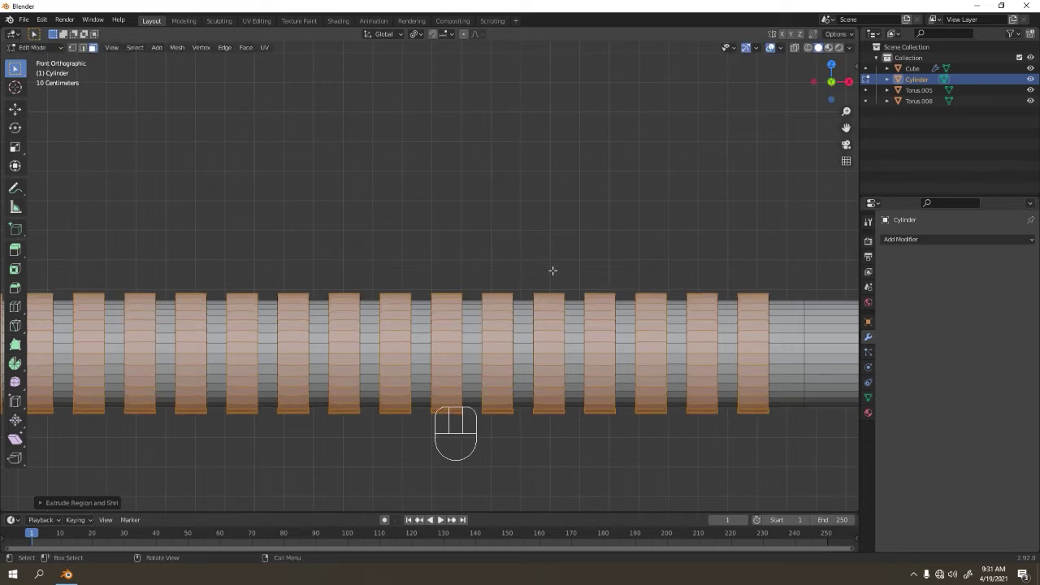
key(Tab)
drag(332, 306, 344, 283)
drag(449, 247, 669, 200)
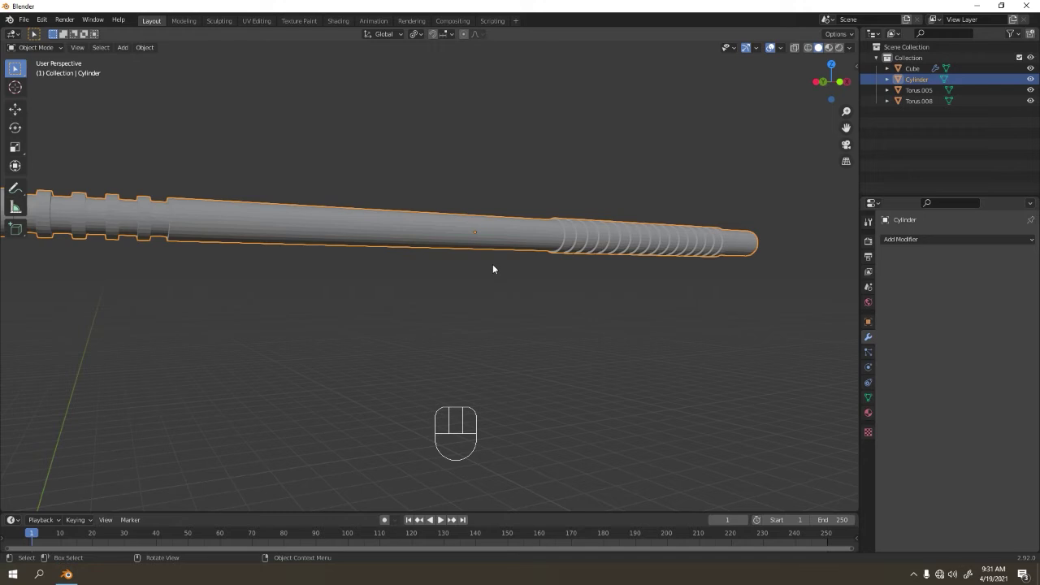
drag(669, 256, 612, 287)
drag(368, 311, 555, 228)
drag(504, 205, 478, 208)
drag(517, 229, 536, 189)
click(287, 280)
middle_click(273, 166)
click(341, 91)
key(ctrl+j)
click(437, 140)
right_click(359, 130)
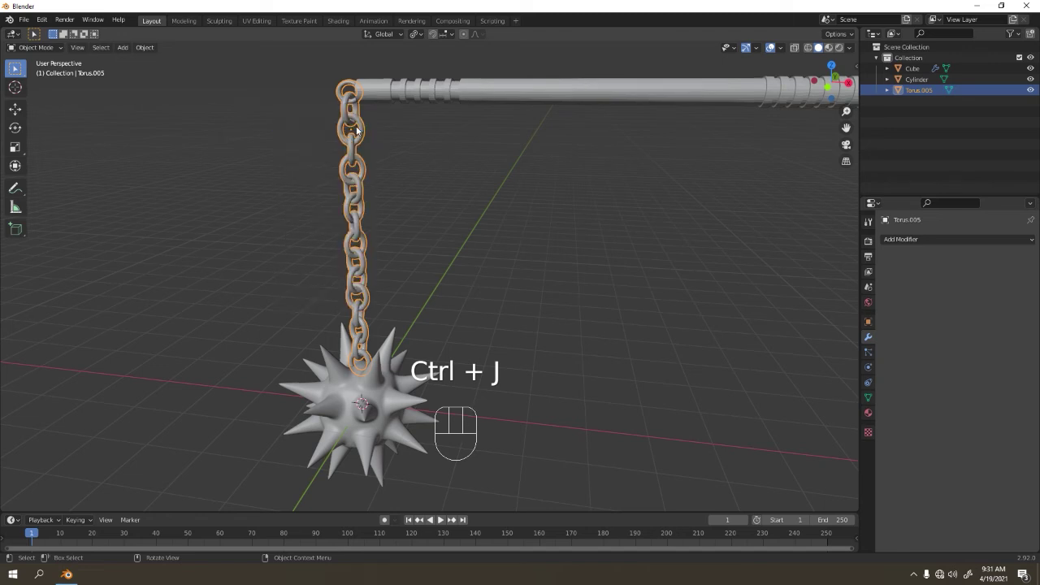
middle_click(511, 110)
click(509, 139)
drag(500, 168, 457, 341)
right_click(487, 224)
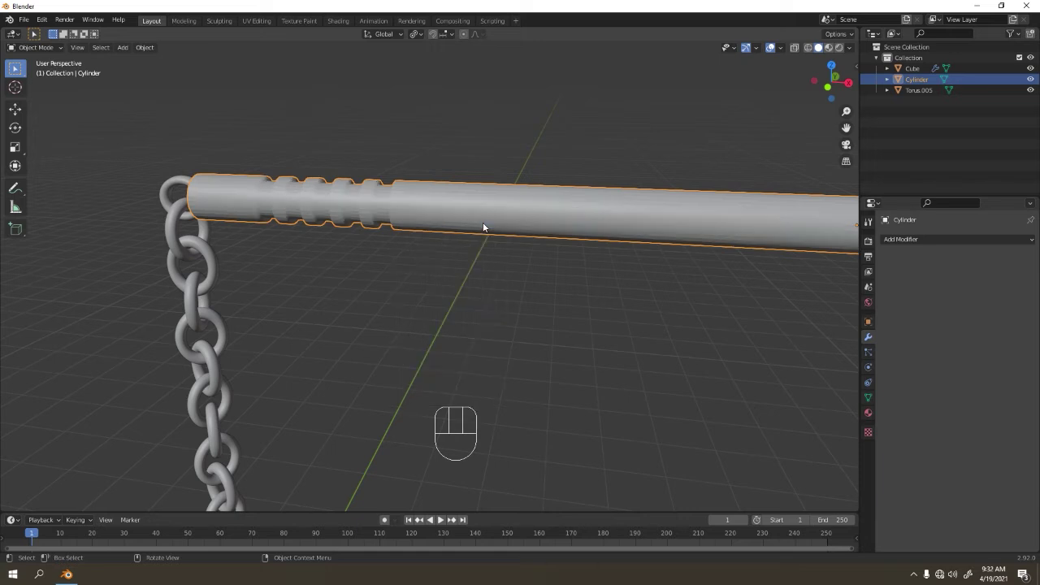
drag(259, 202, 377, 189)
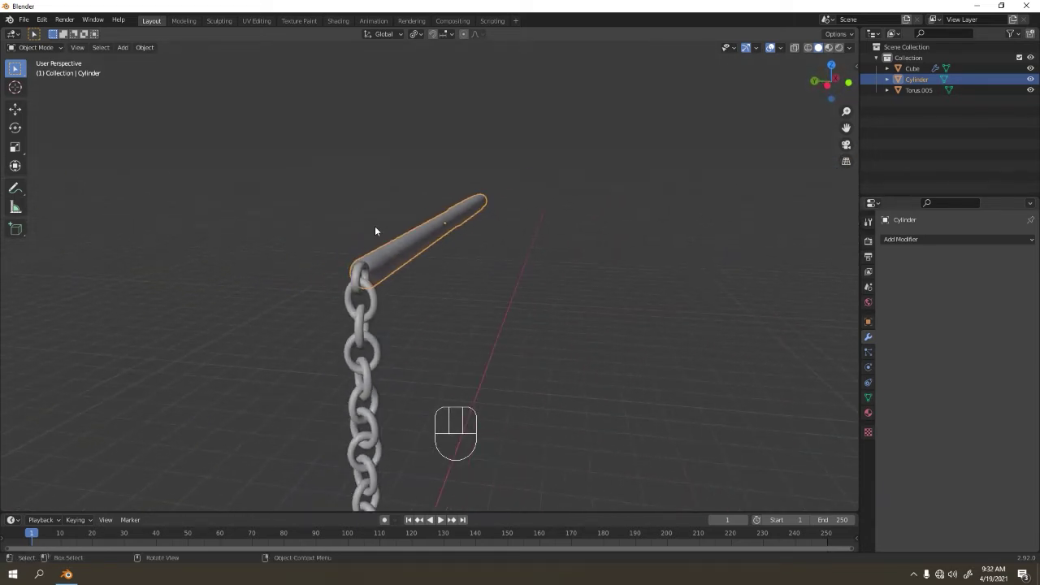
drag(481, 237, 468, 240)
drag(423, 225, 351, 237)
drag(372, 285, 351, 267)
middle_click(400, 245)
drag(318, 240, 380, 258)
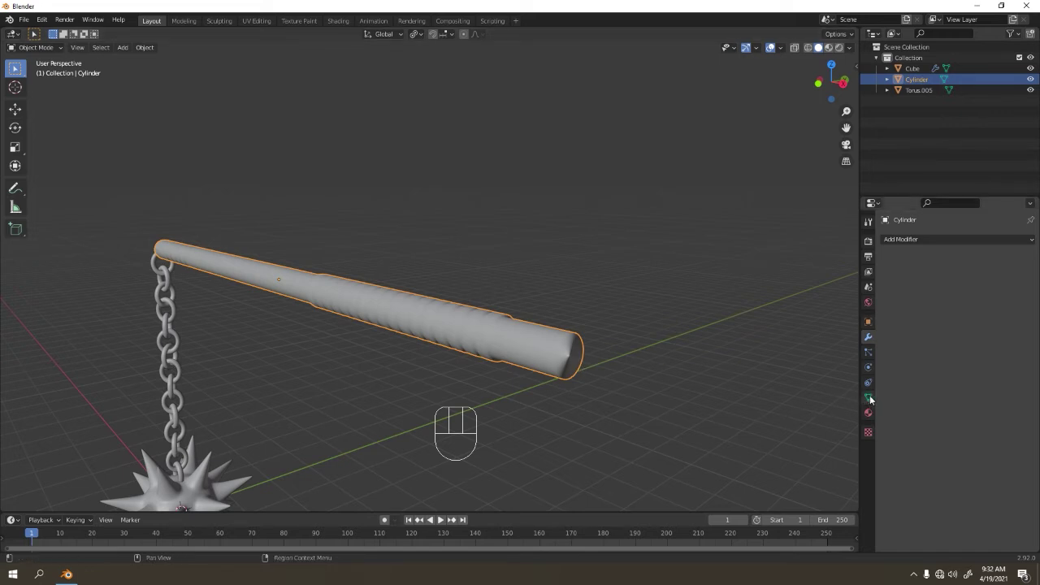
Show the handle mesh's Object Data Properties and expand its Normals settings for Auto Smooth.
click(874, 398)
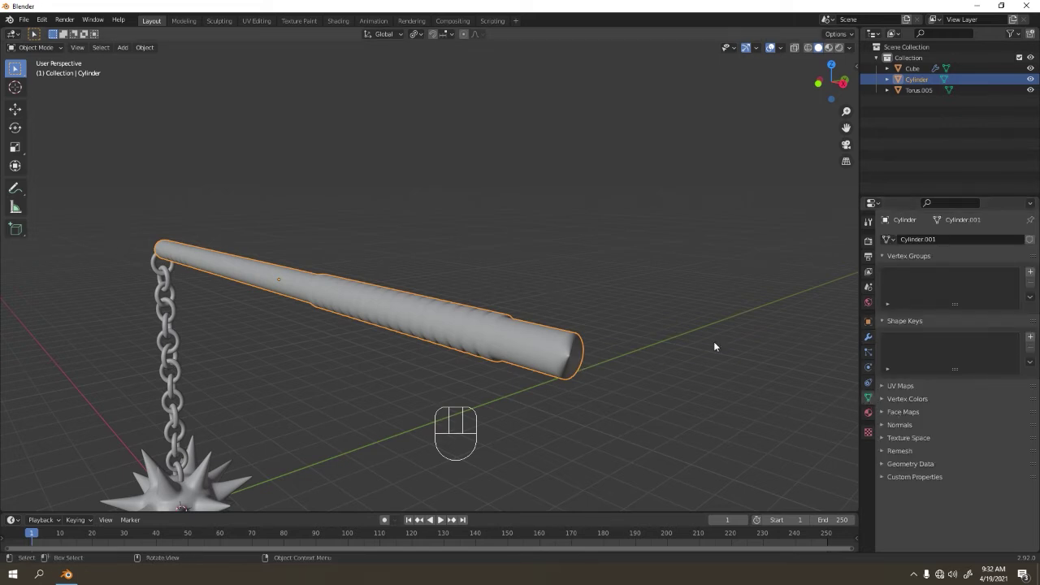
drag(899, 427, 923, 429)
click(942, 444)
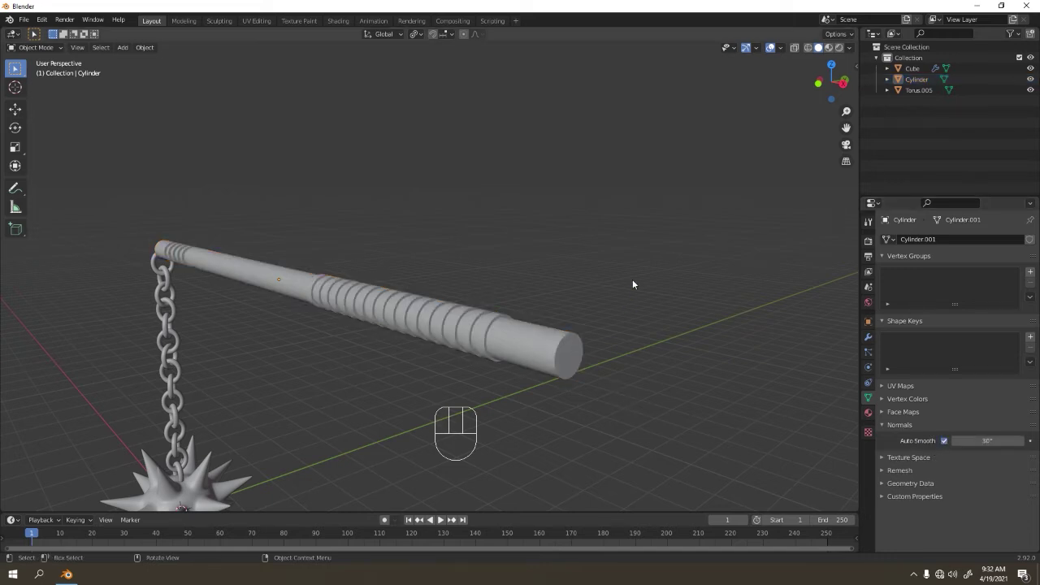
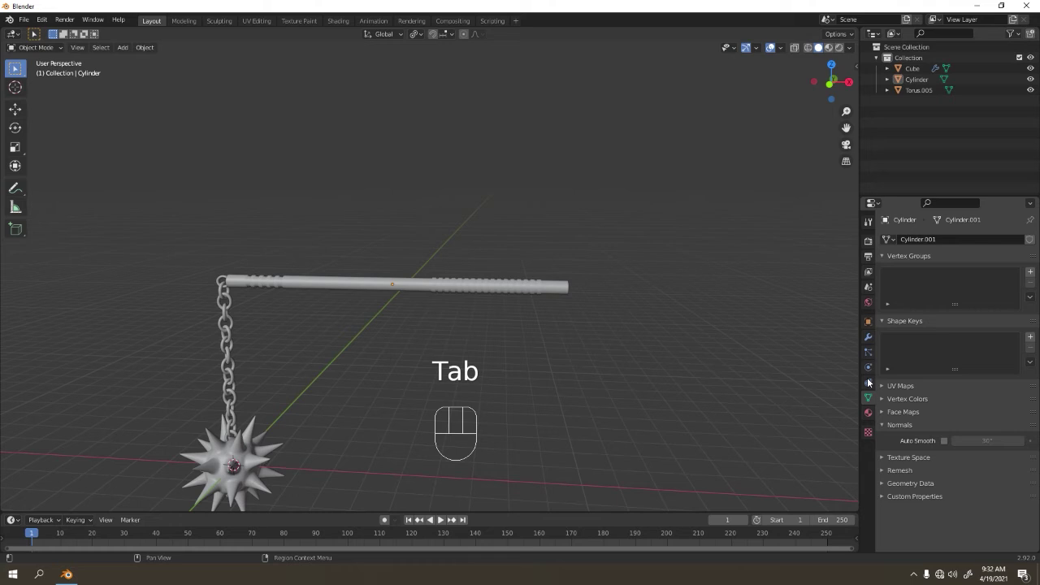
Frame the handle bar, enter Edit Mode and give it a Subdivision Surface modifier.
drag(918, 246, 829, 435)
drag(396, 284, 533, 285)
drag(328, 285, 380, 286)
drag(405, 334, 434, 326)
key(Tab)
key(2)
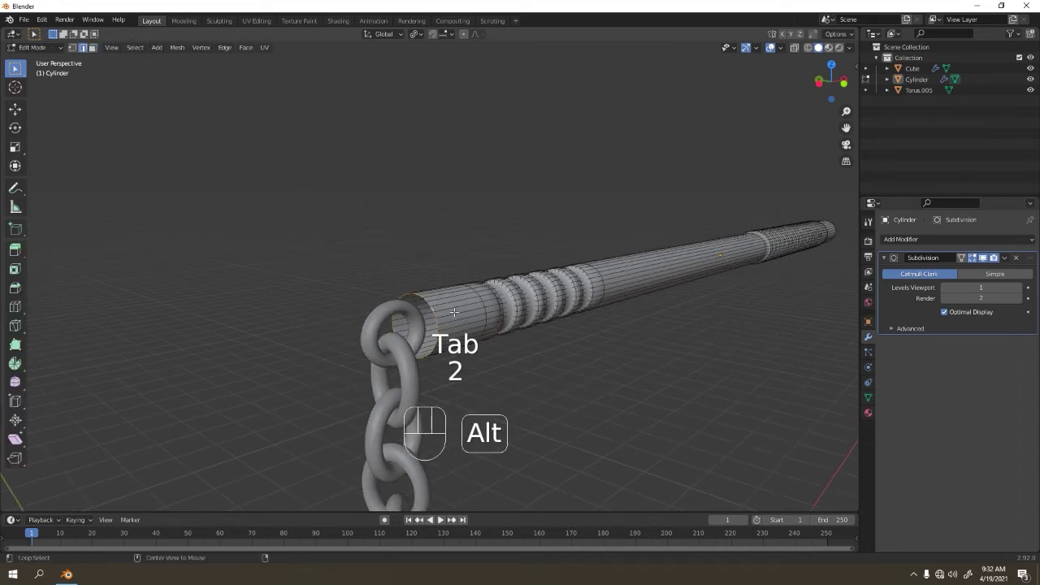
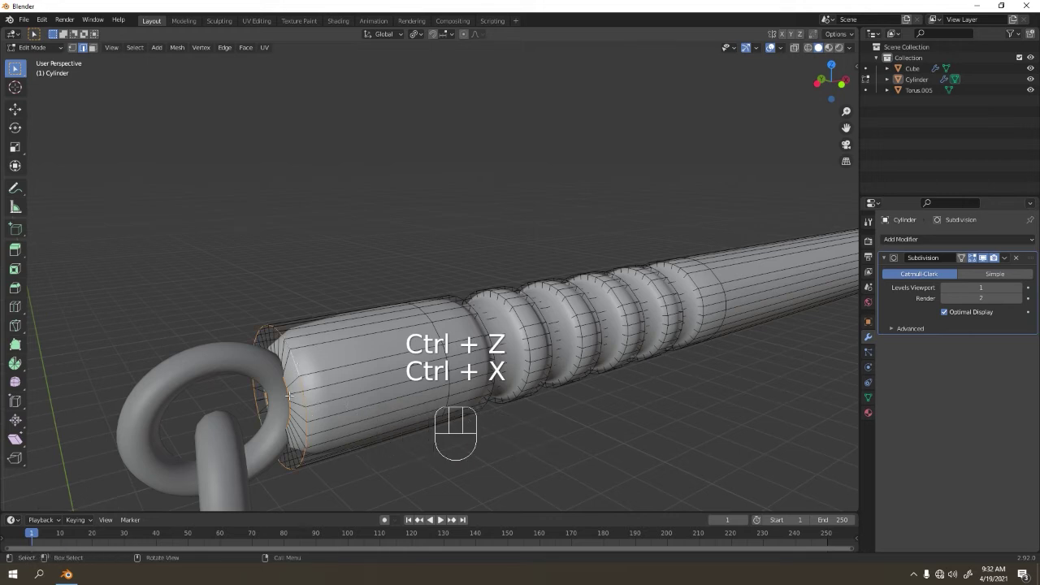
Extrude the handle's chain-side end face and shrink it inward to sink the end.
key(g)
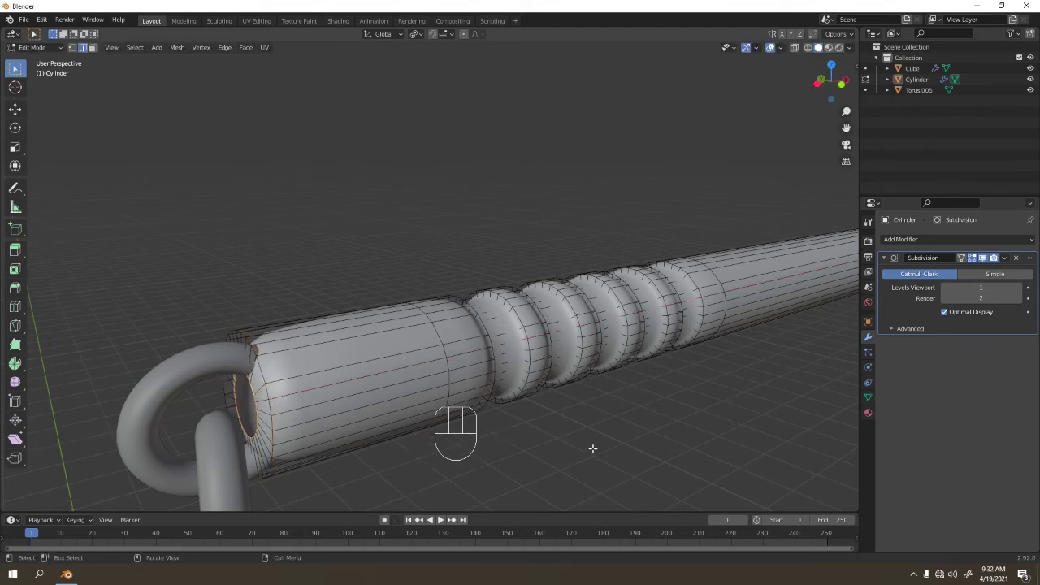
key(s)
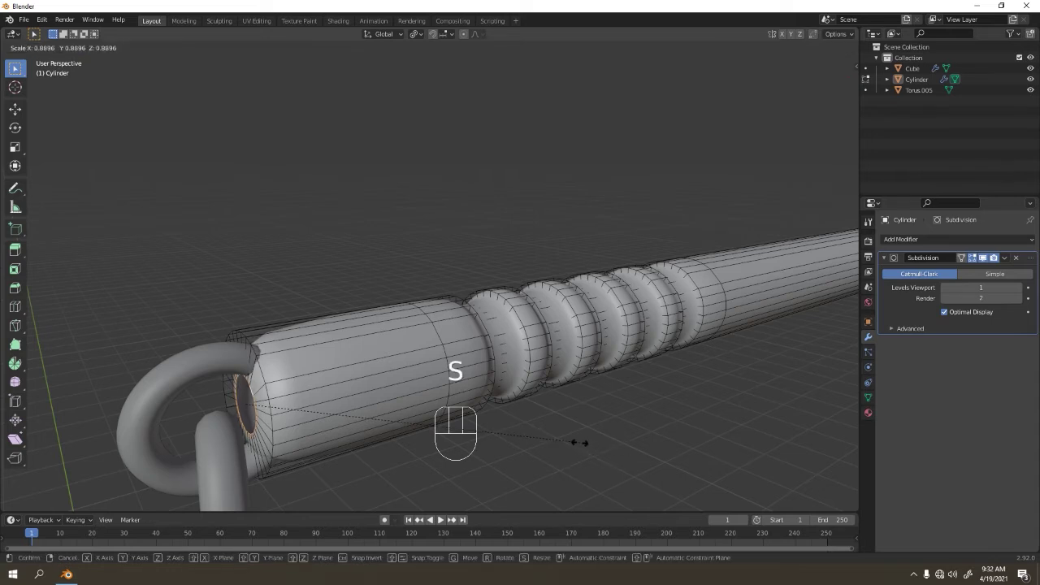
key(e)
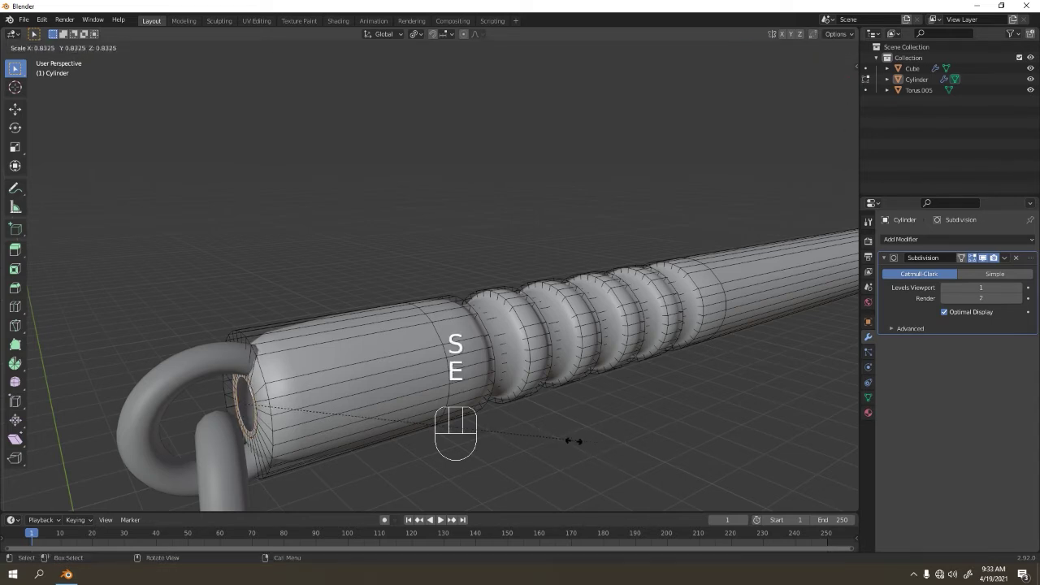
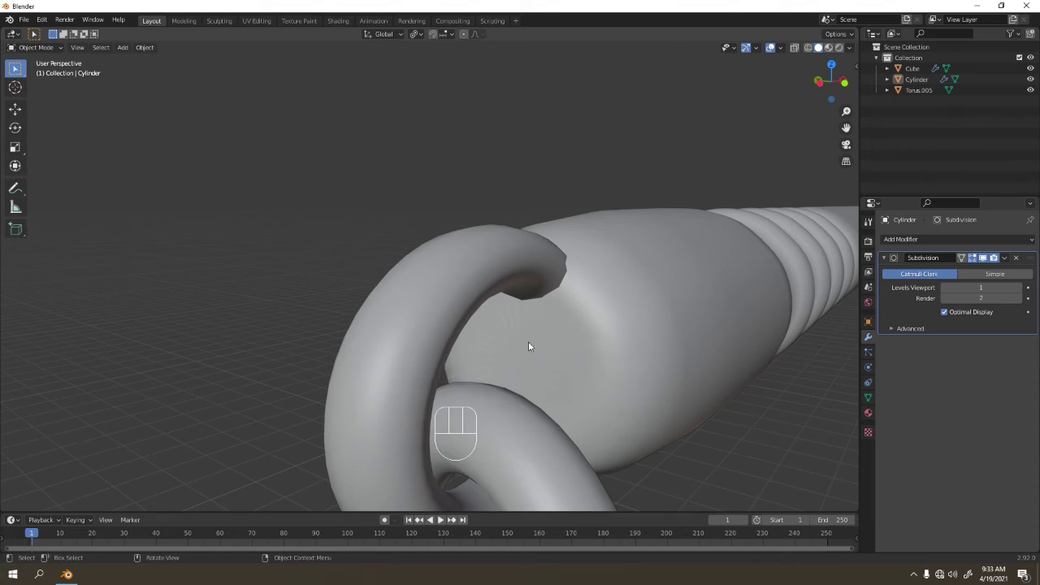
Undo a step, extrude the handle's end faces again, then check the grooved handle in Object Mode.
key(Tab)
key(Tab)
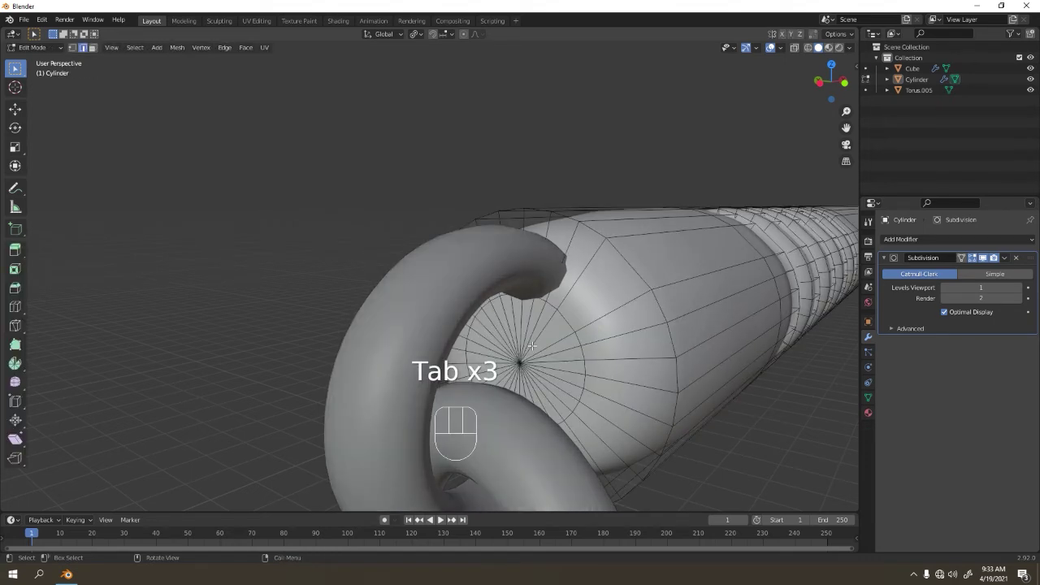
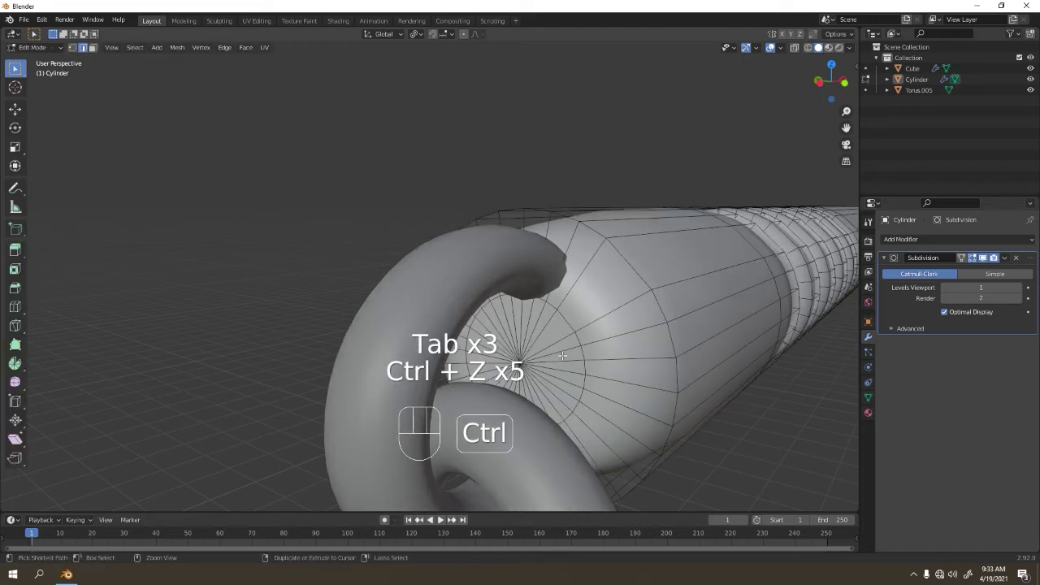
key(ctrl+z)
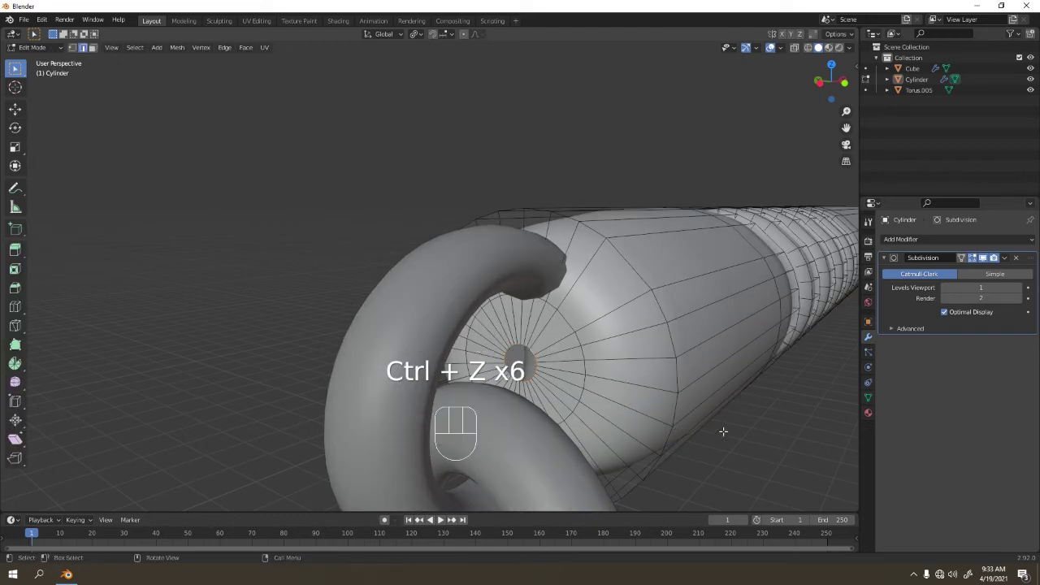
key(e)
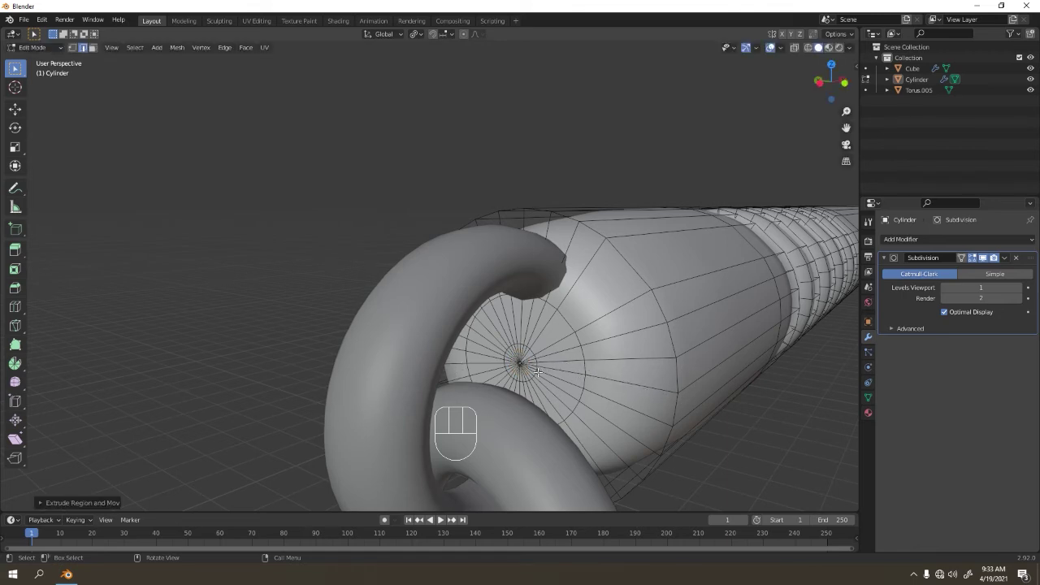
key(f)
key(Tab)
click(601, 143)
drag(502, 298, 478, 295)
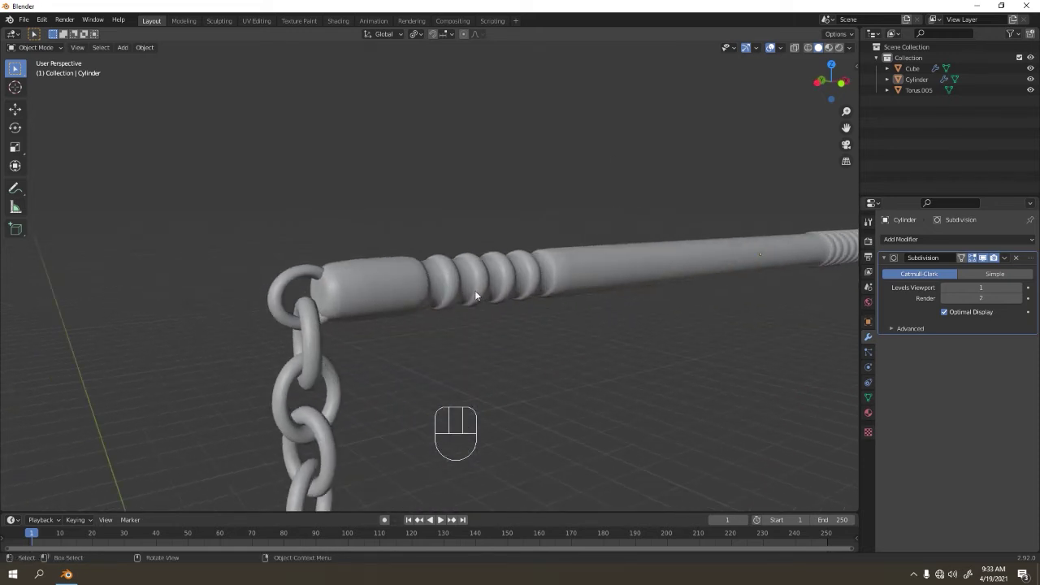
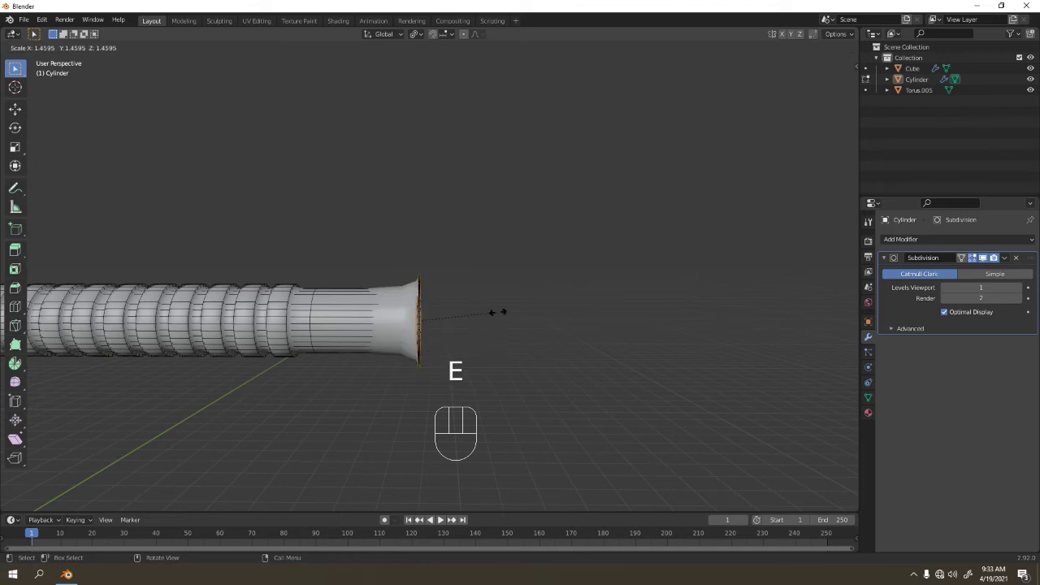
Extrude the handle's far end outward and scale the end face down into a rounded knob.
key(e)
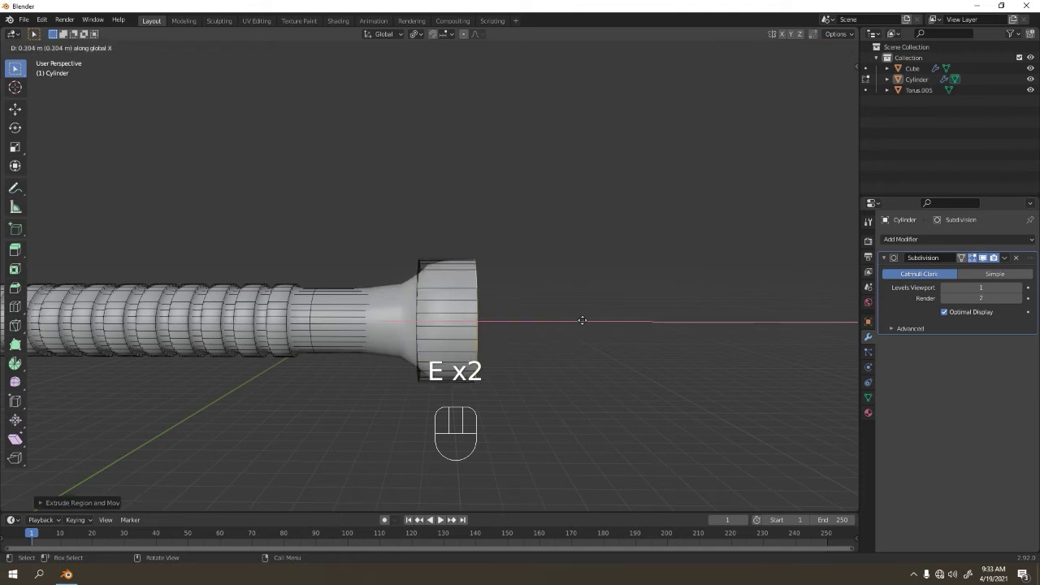
key(e)
key(s)
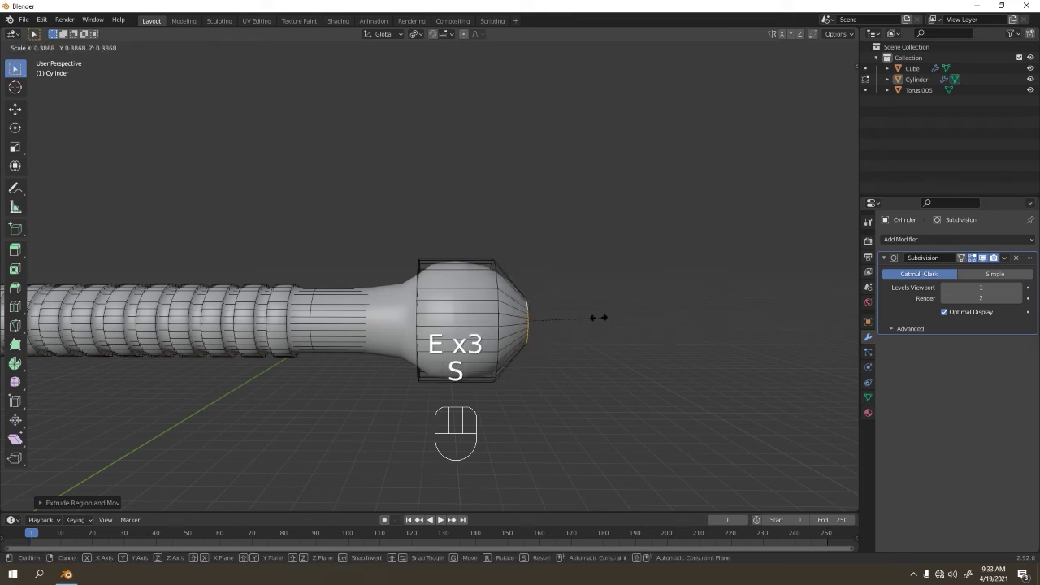
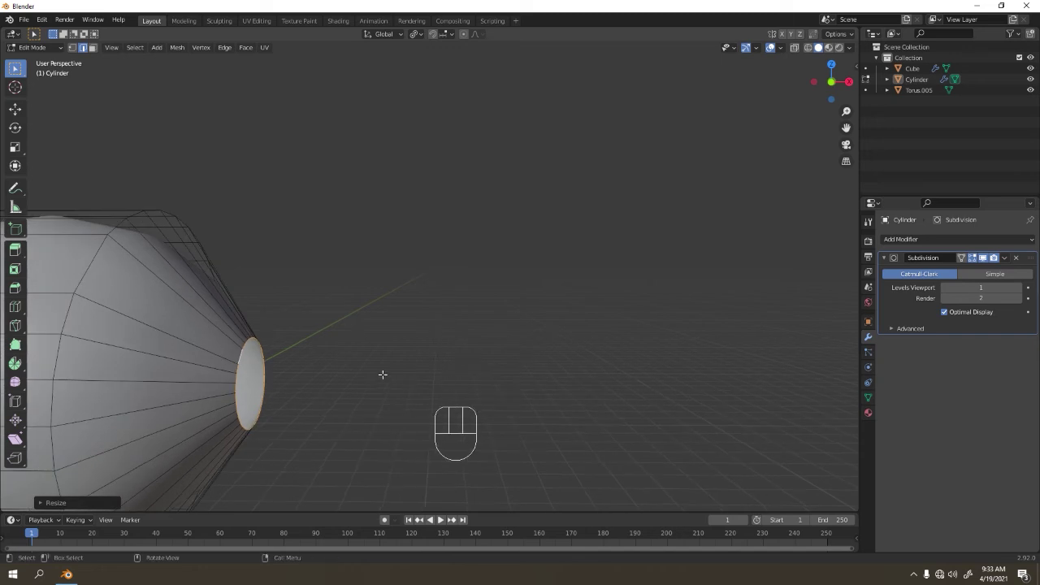
key(e)
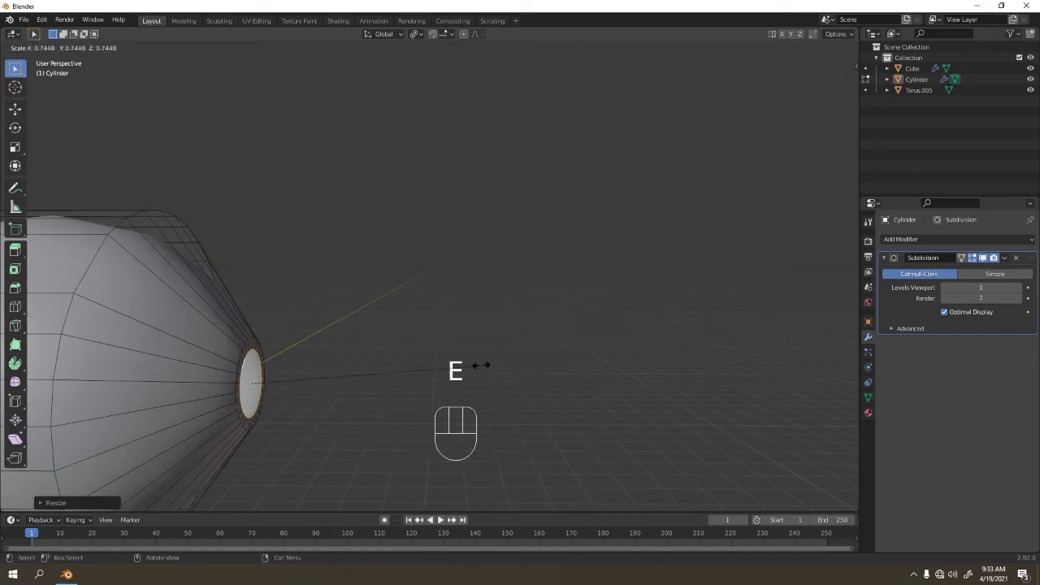
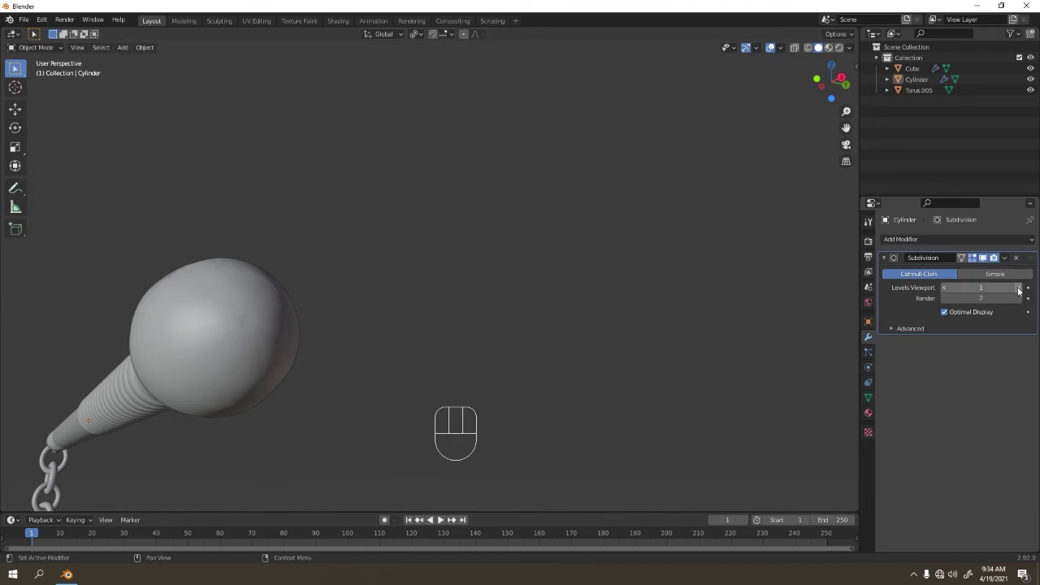
Raise the Subdivision modifier's viewport level to 3 and frame the handle end.
click(1020, 290)
click(1020, 289)
drag(314, 354, 341, 363)
right_click(344, 320)
drag(321, 327, 367, 348)
drag(443, 325, 410, 324)
drag(237, 343, 332, 348)
drag(316, 319, 390, 314)
drag(536, 280, 440, 308)
Add tightening edge loops near the handle's far end and its chain-side end, checking the smoothed shape between.
key(Tab)
key(ctrl+r)
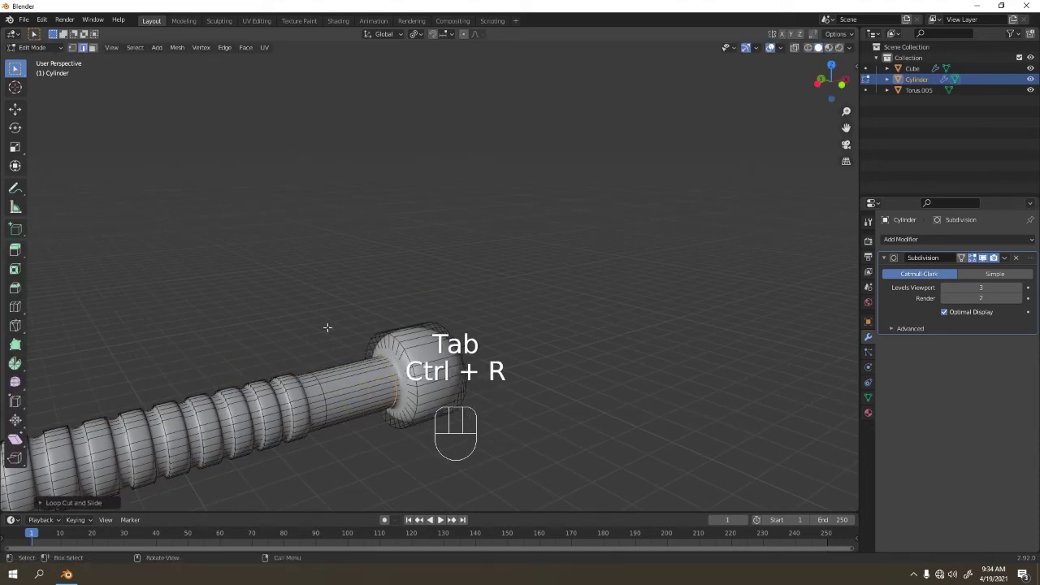
key(Tab)
click(319, 321)
drag(283, 367, 465, 304)
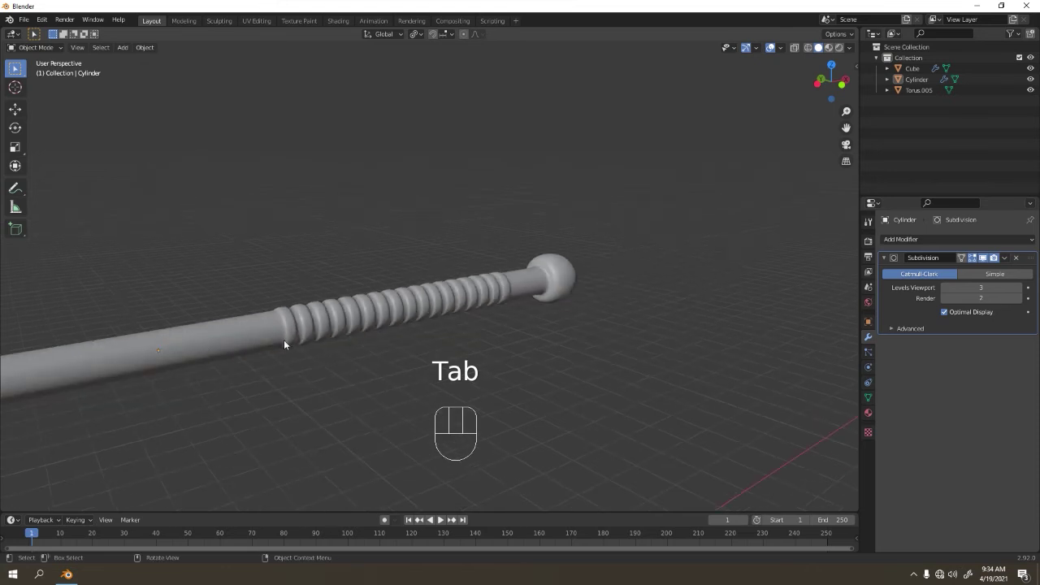
drag(457, 270, 576, 270)
key(Tab)
key(ctrl+r)
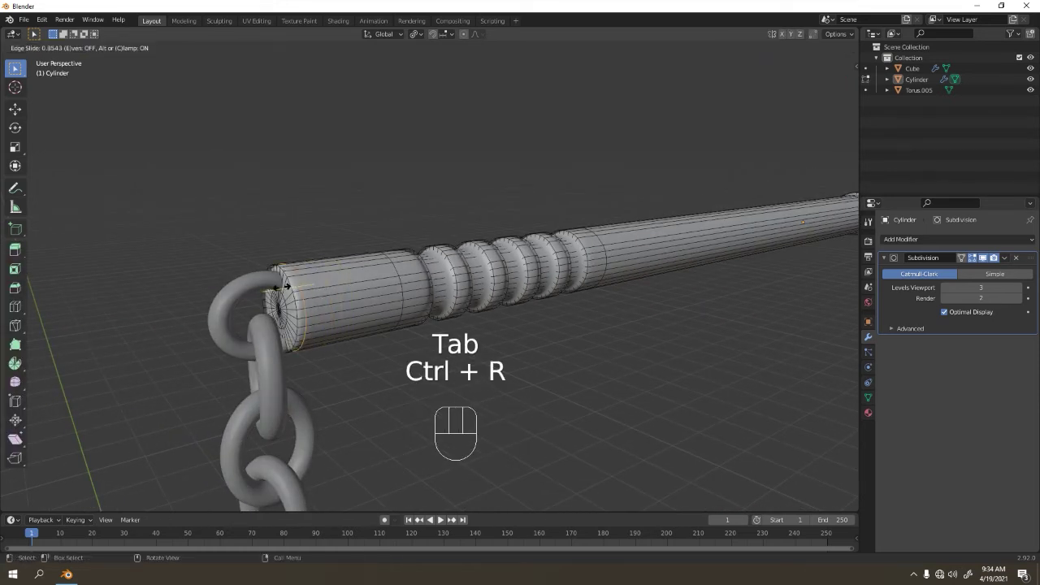